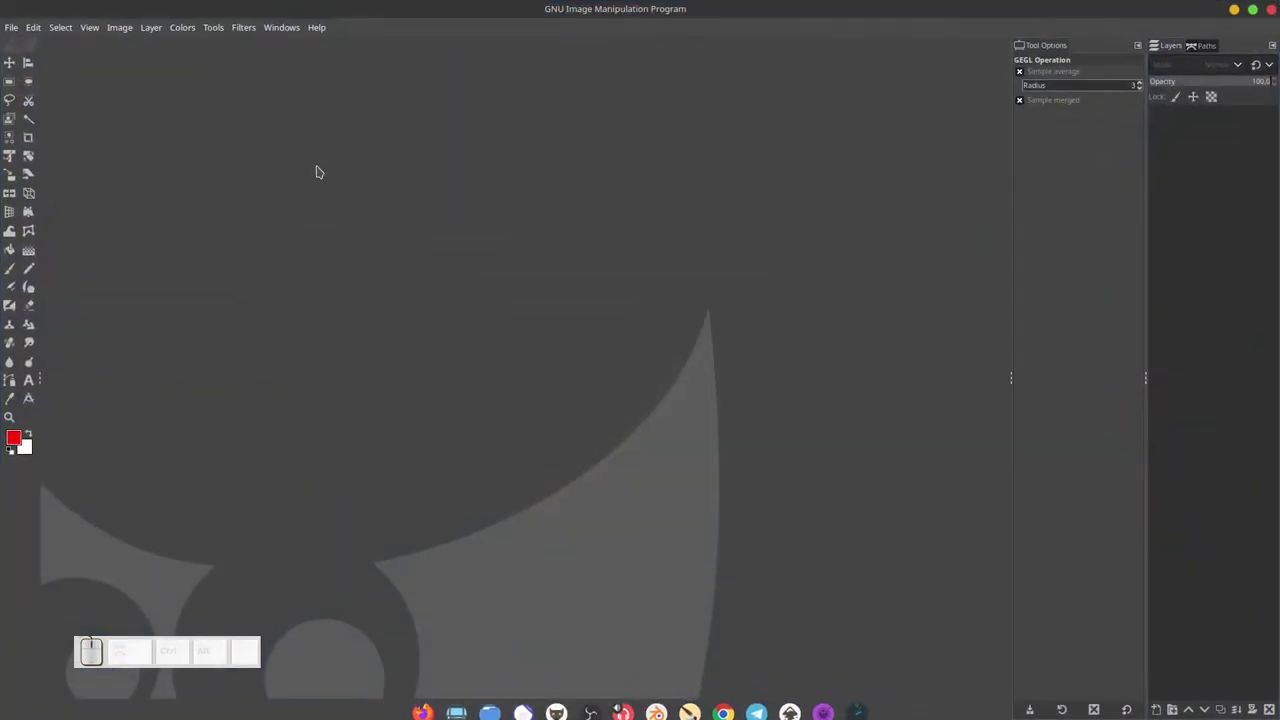
Check the About GIMP version information, then begin creating a new image.
click(318, 34)
click(334, 103)
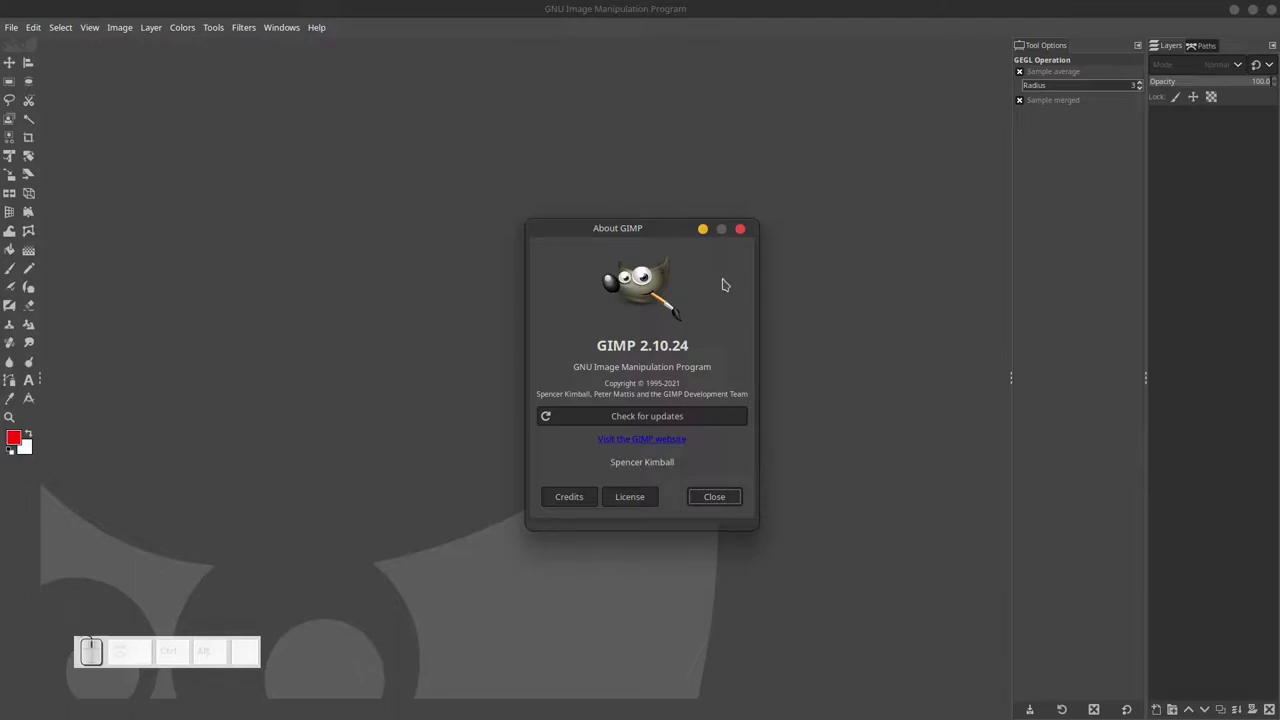
click(743, 229)
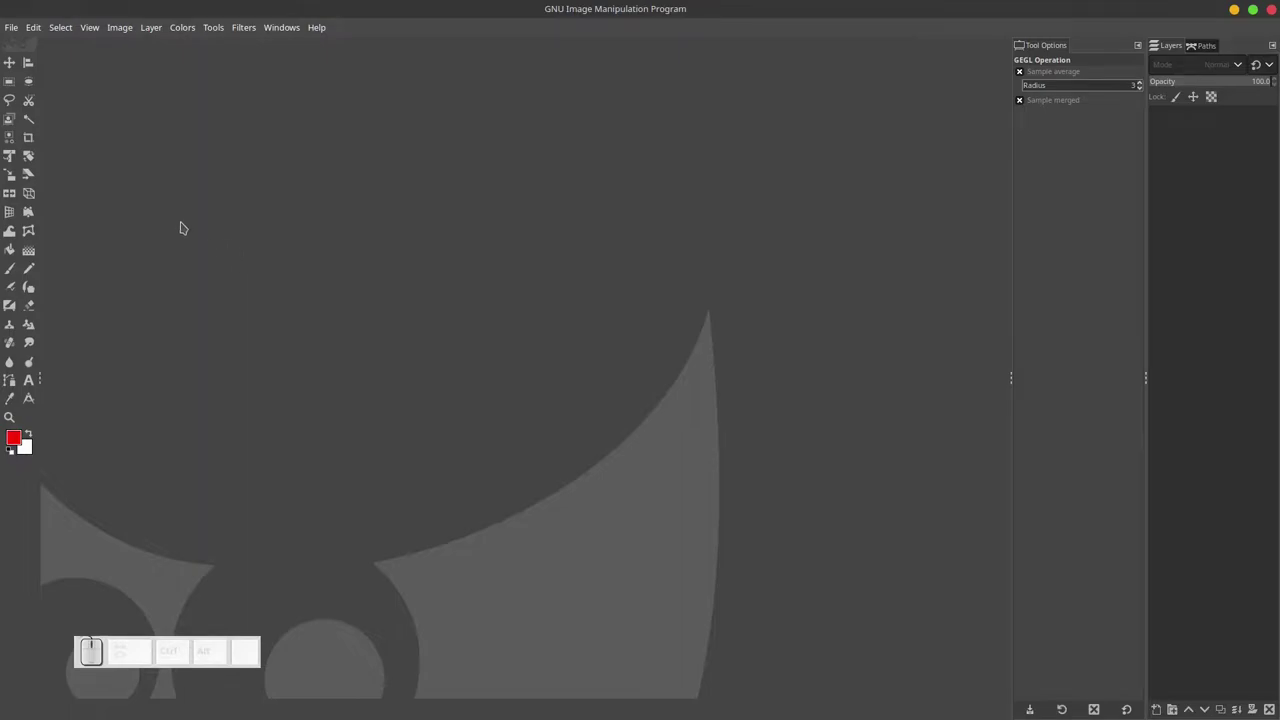
click(11, 33)
Create the 1920 × 1080 white image with Precision set to 16-bit integer in Advanced Options.
click(51, 56)
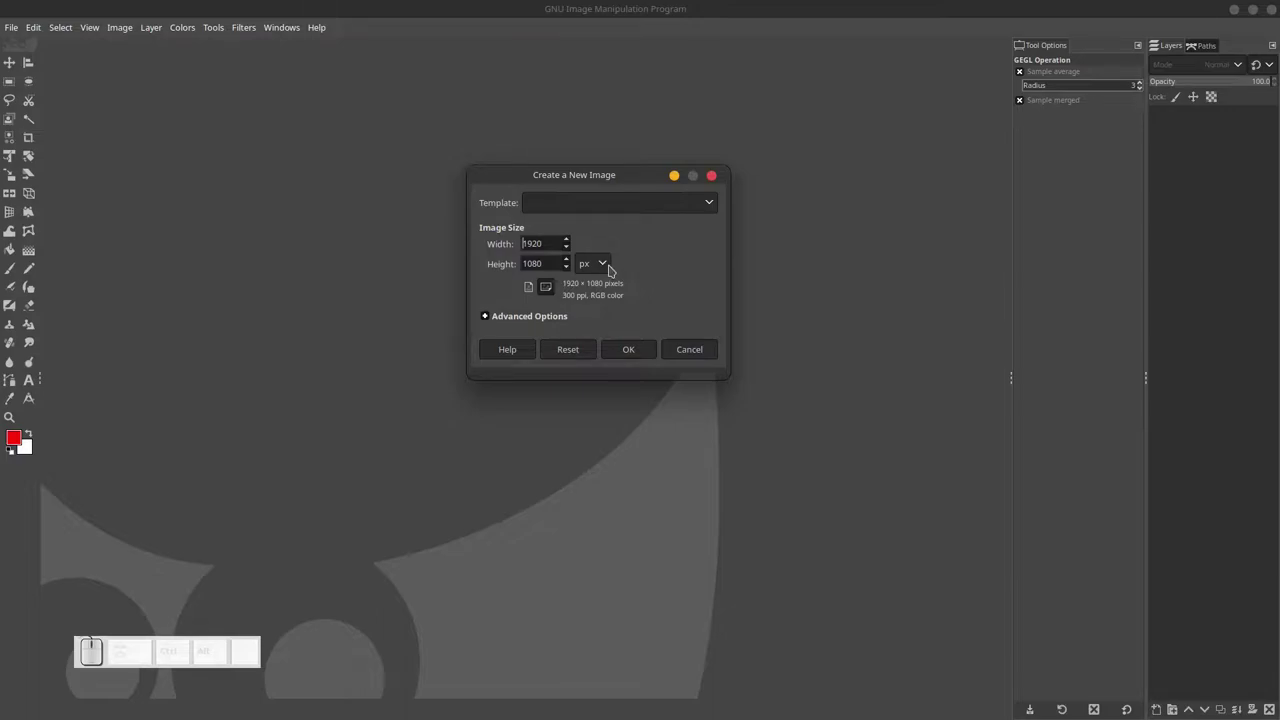
click(487, 321)
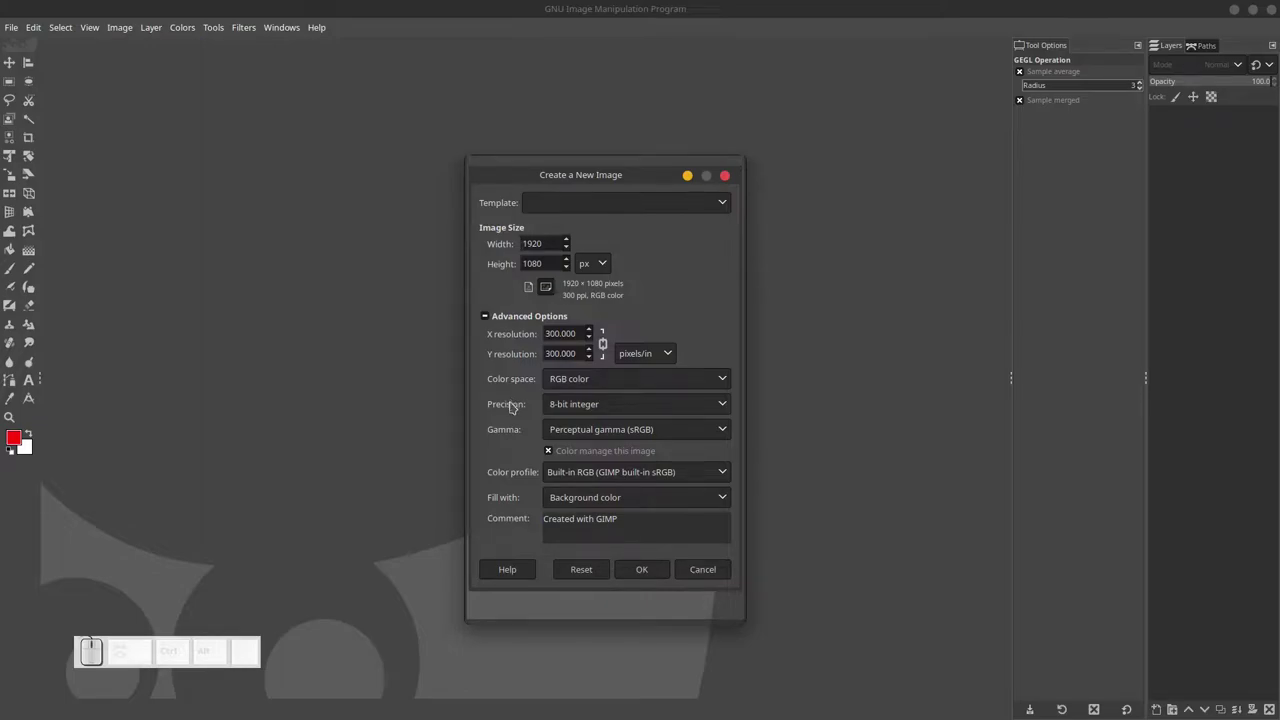
click(665, 386)
click(613, 386)
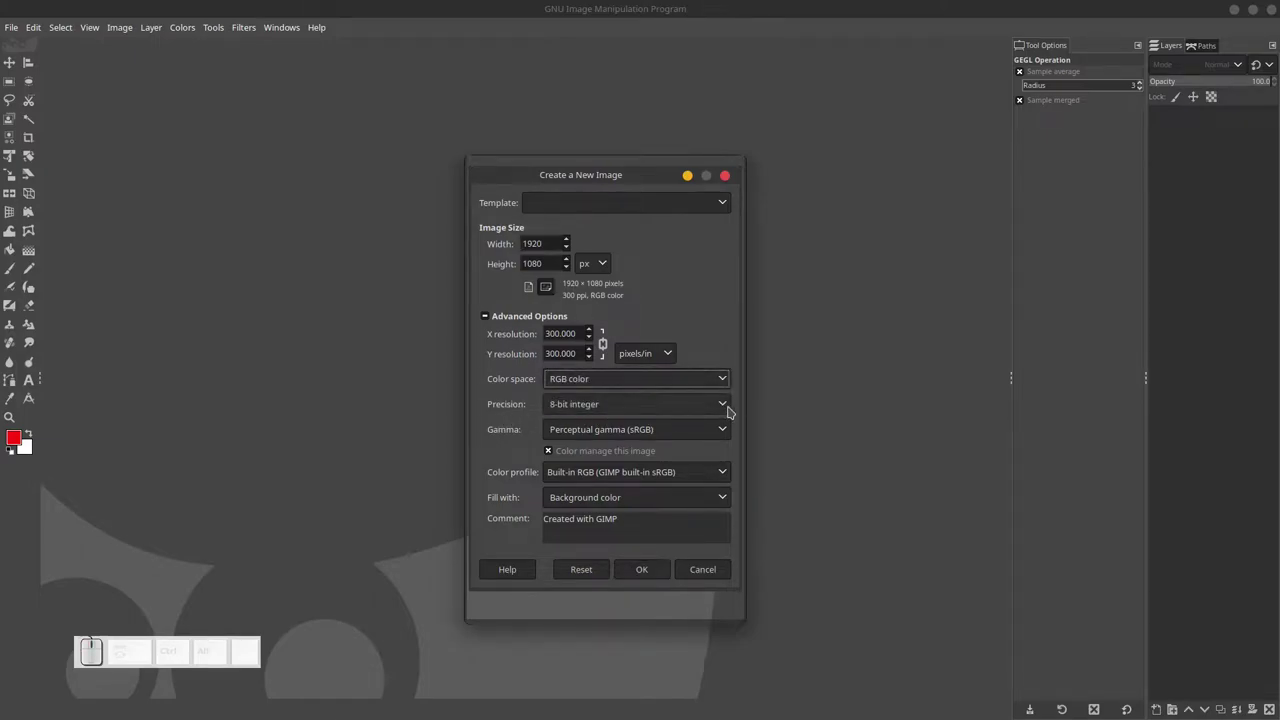
click(729, 411)
click(652, 438)
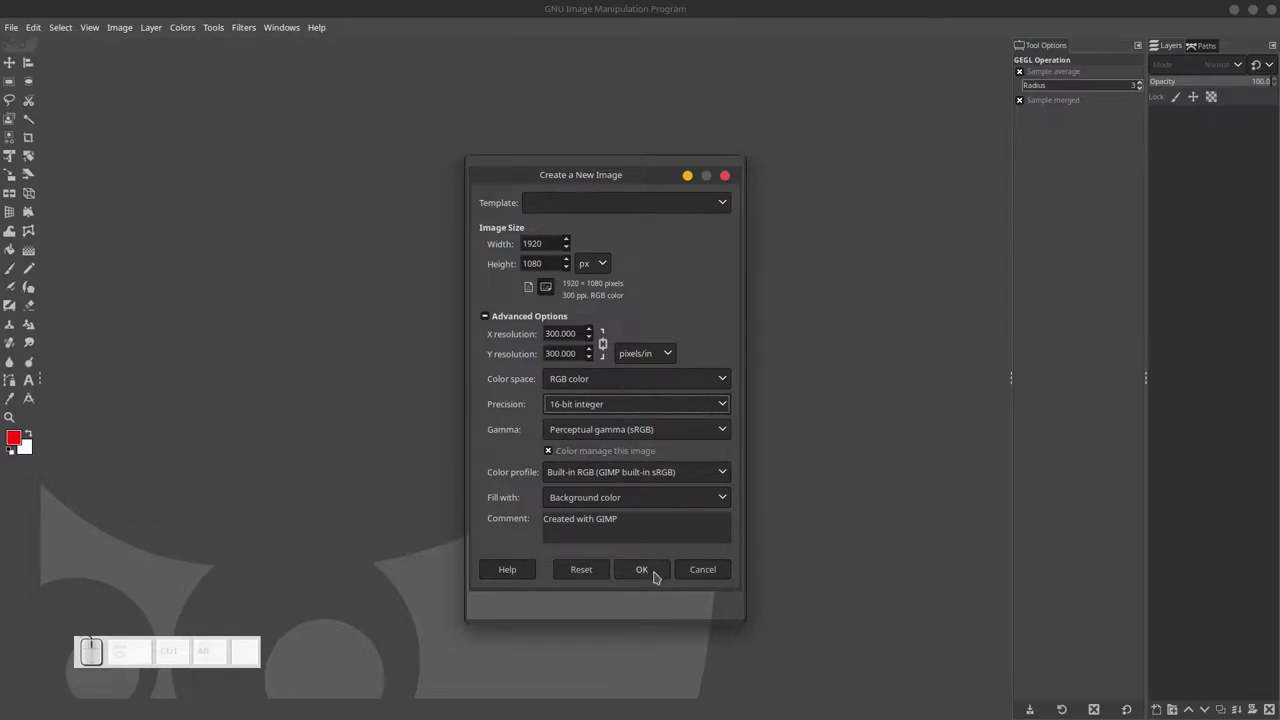
click(653, 574)
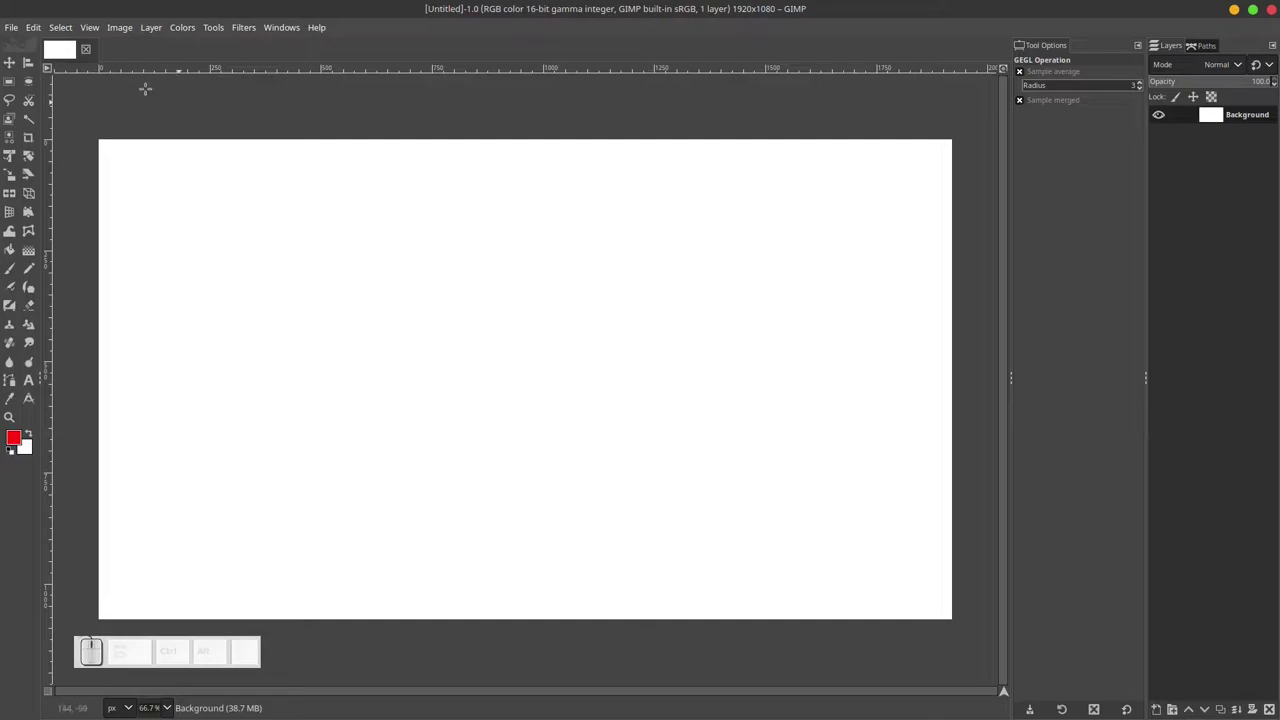
Start Open as Layers and browse from recent files to the home folder for pngegg.png.
click(14, 31)
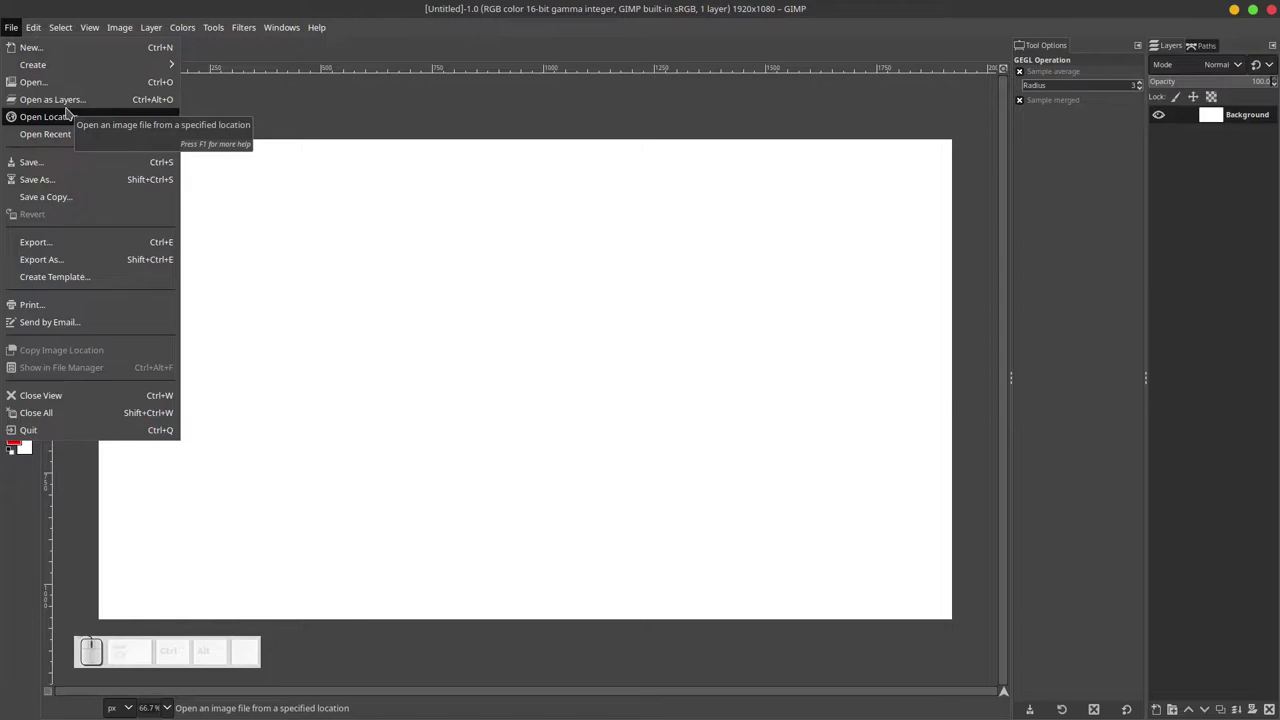
click(63, 106)
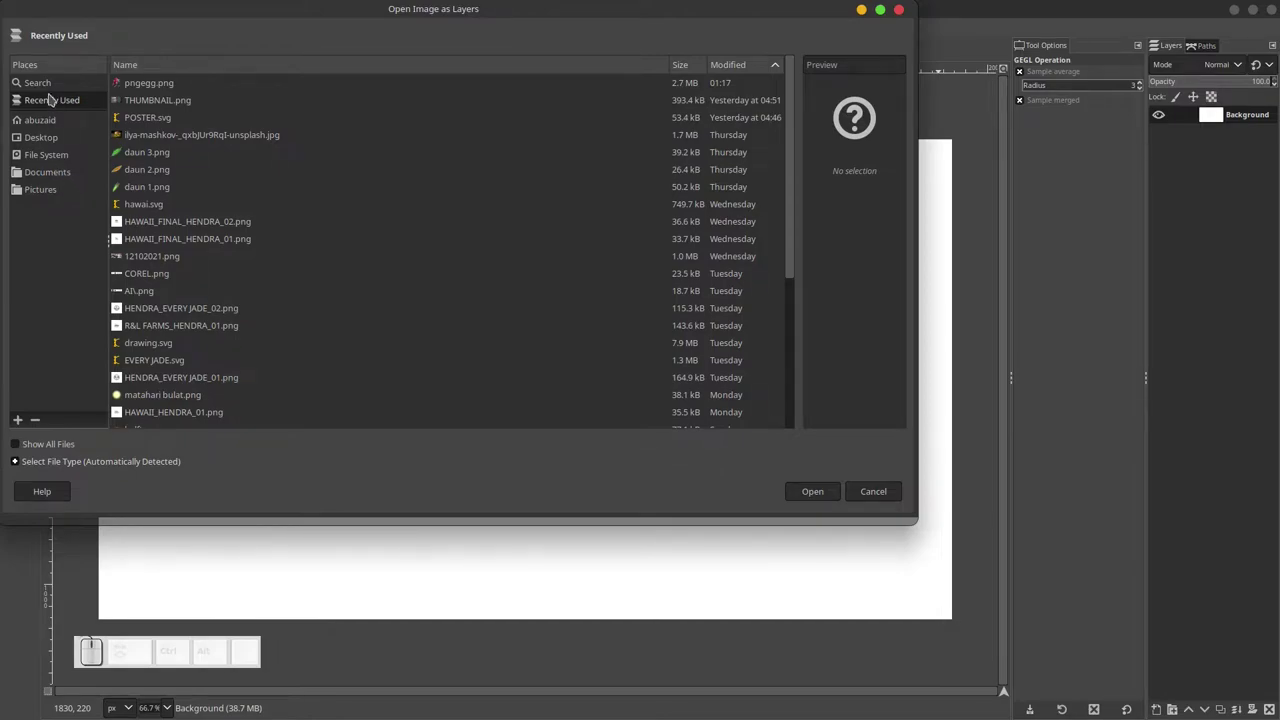
click(47, 92)
click(44, 110)
scroll(down, 3)
scroll(down, 3)
scroll(up, 3)
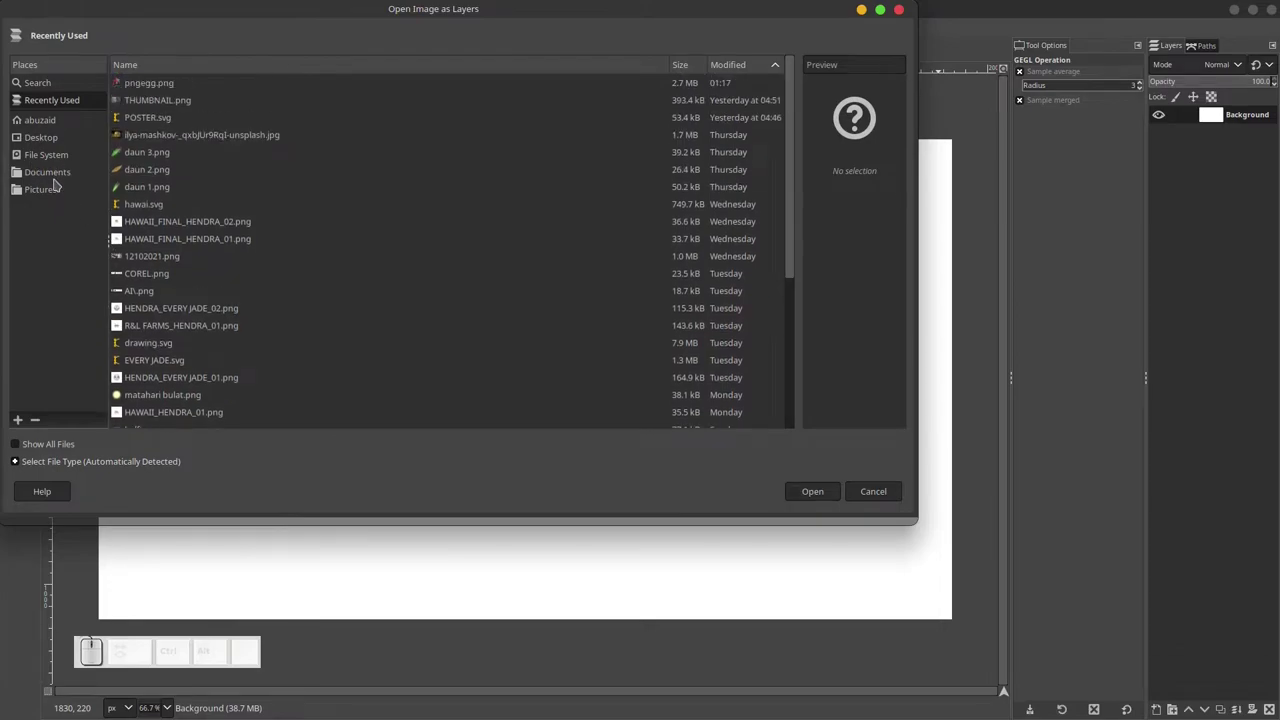
click(54, 179)
click(51, 123)
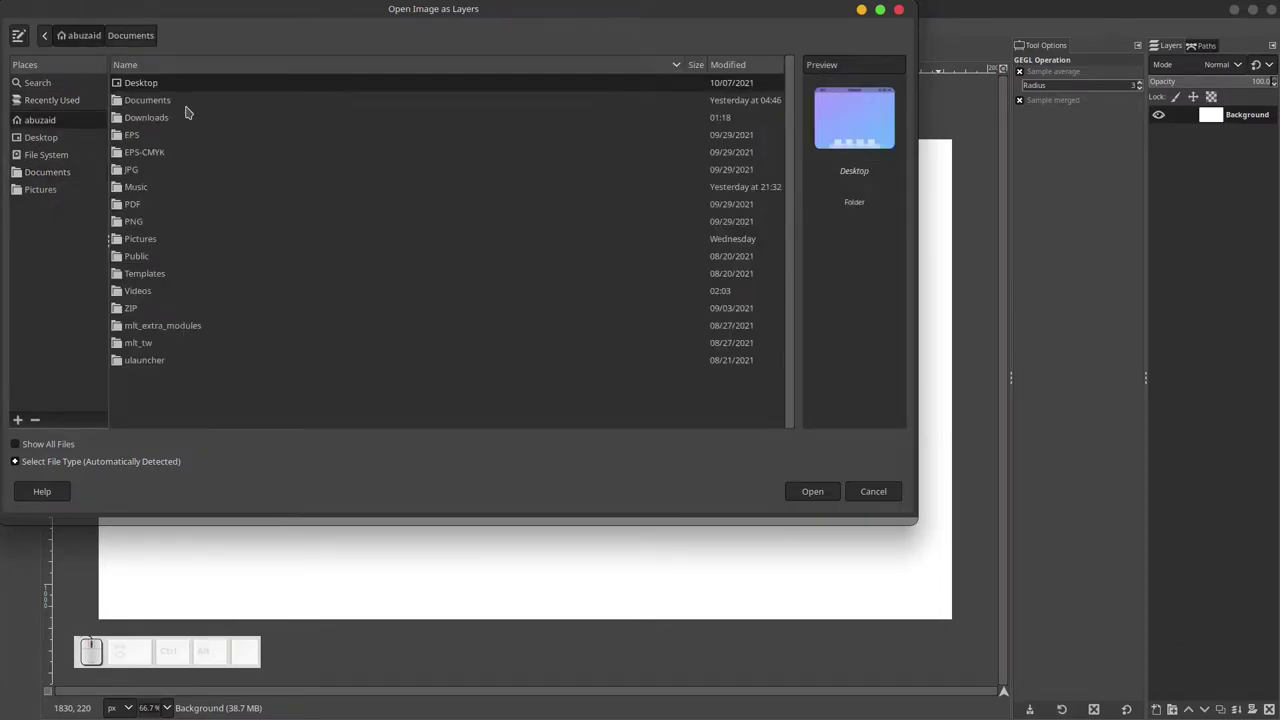
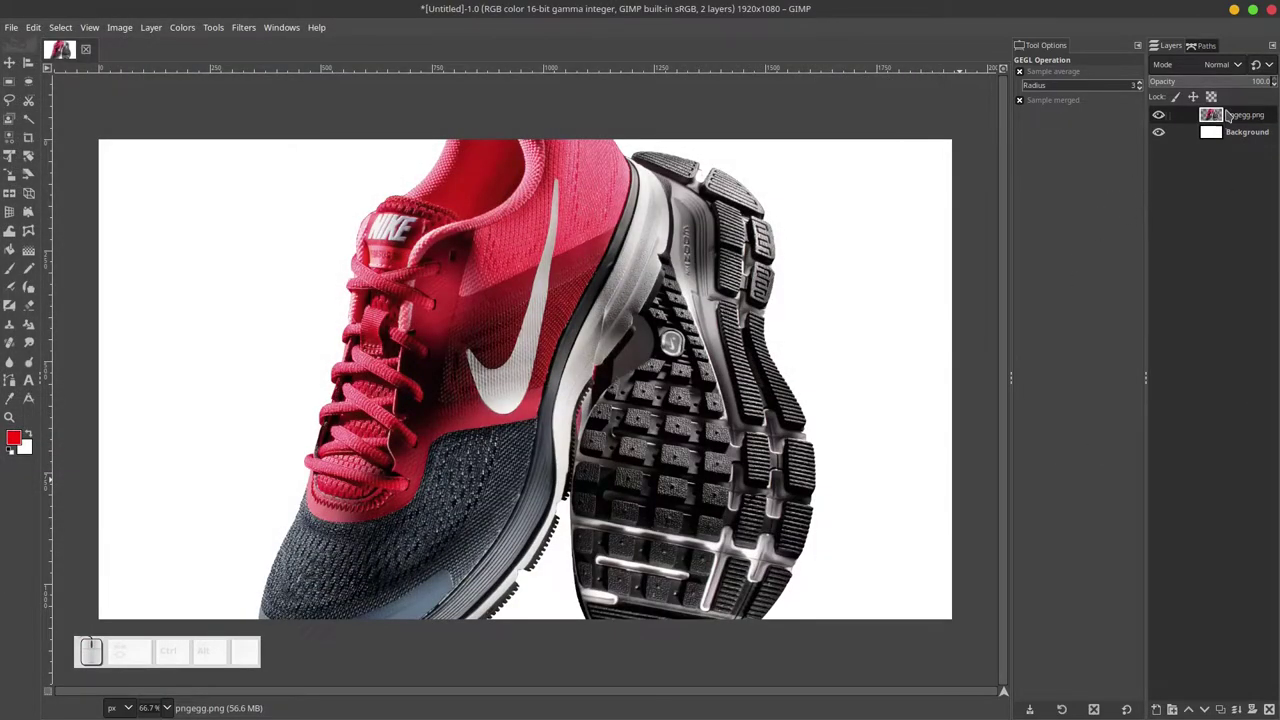
Zoom to view the shoe layer, bring up the save dialog with Ctrl+S and cancel it.
scroll(down, 3)
scroll(up, 3)
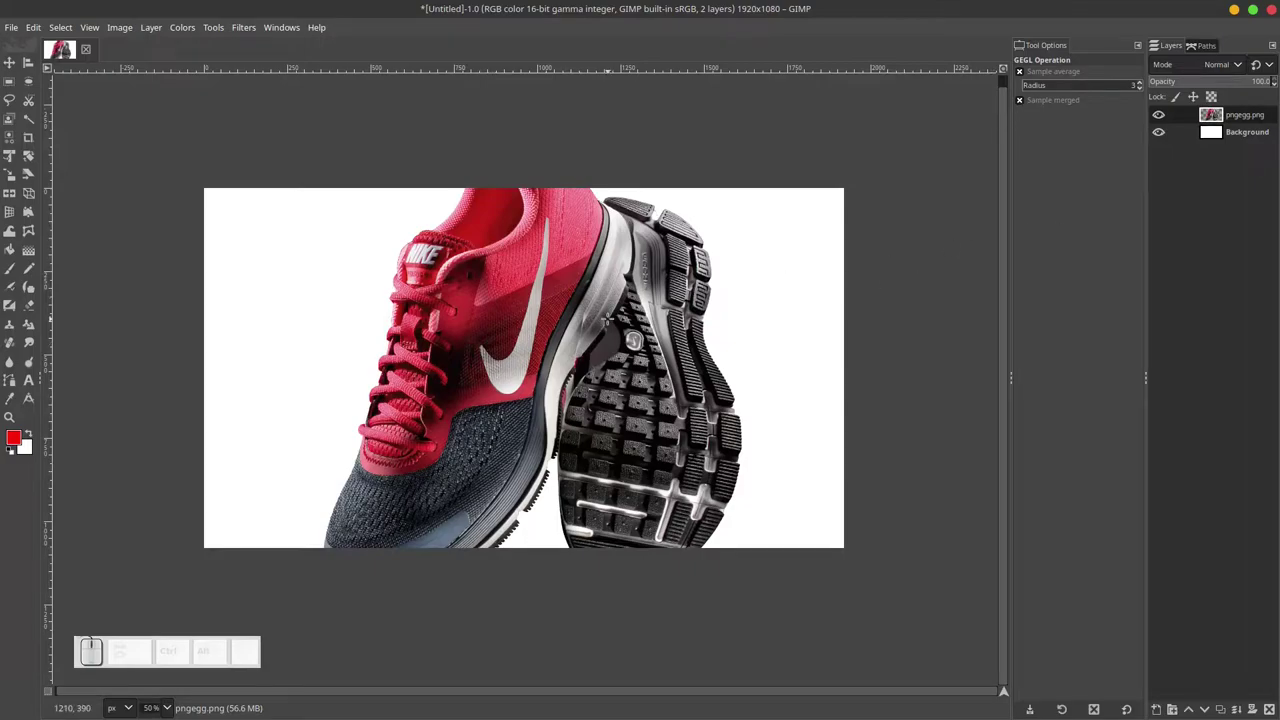
key(ctrl+s)
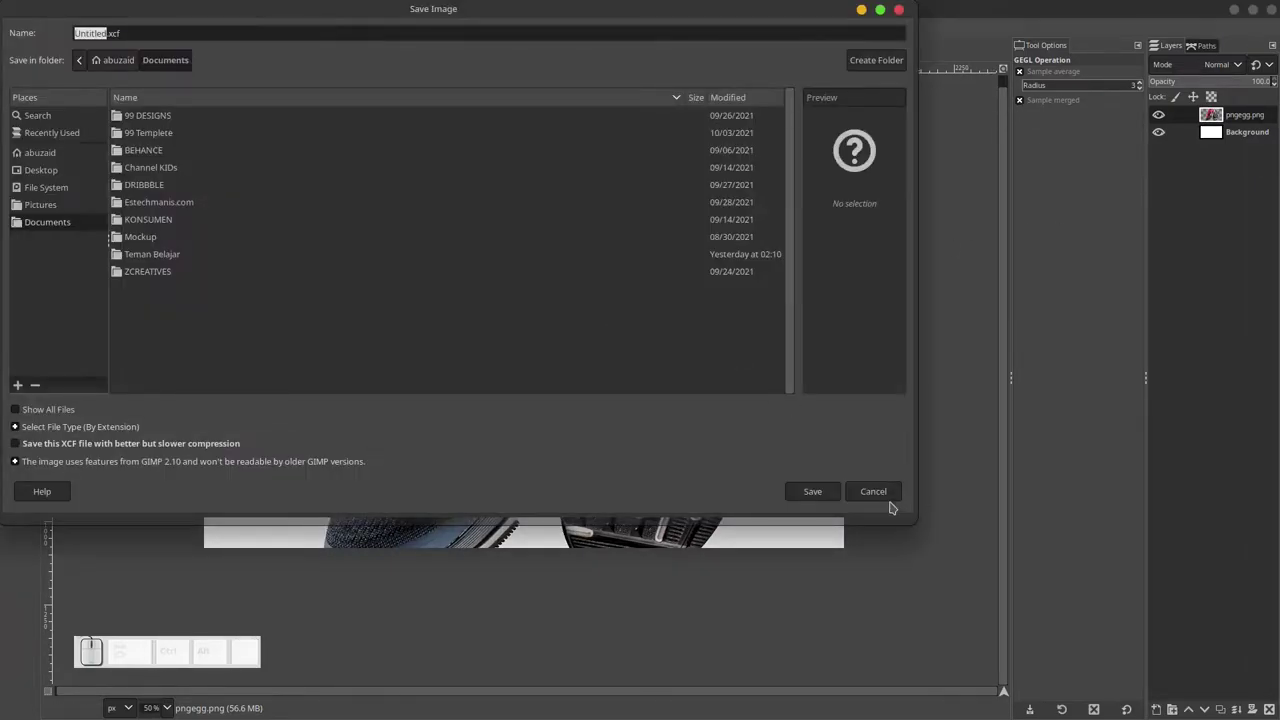
click(889, 500)
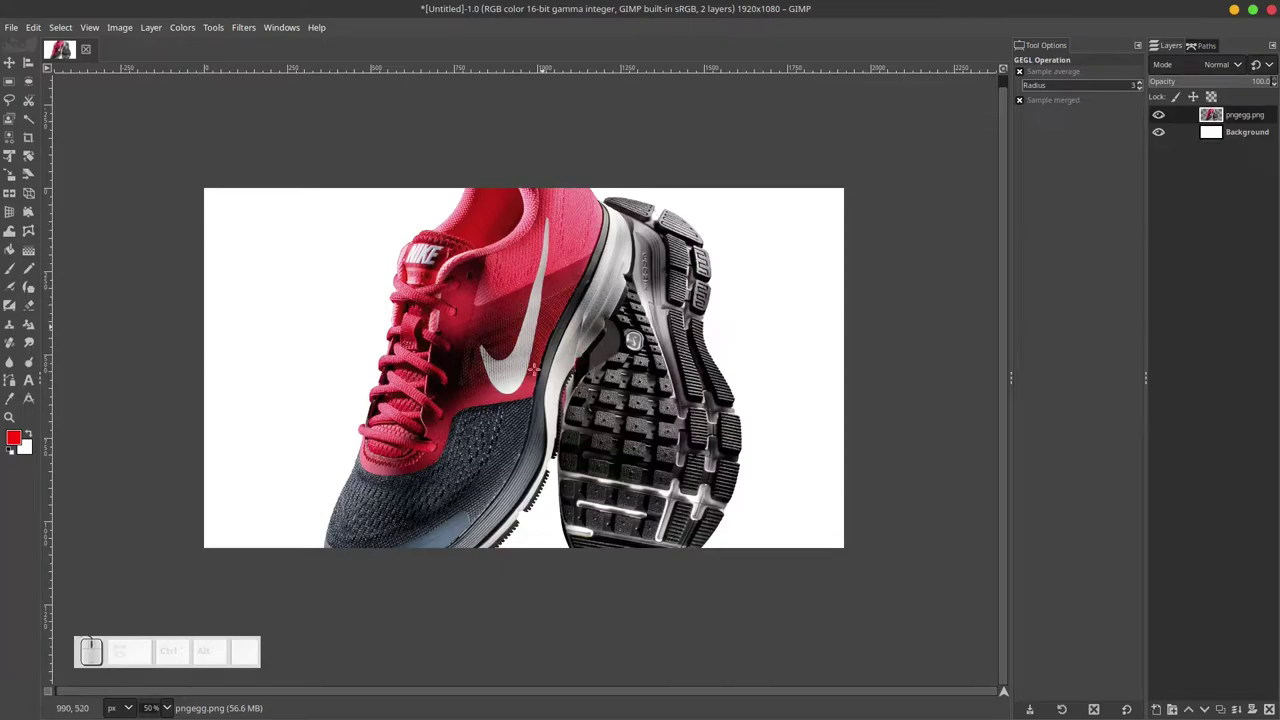
Scale the shoe layer down proportionally to about 878 × 919 px and recentre the view.
key(shift+s)
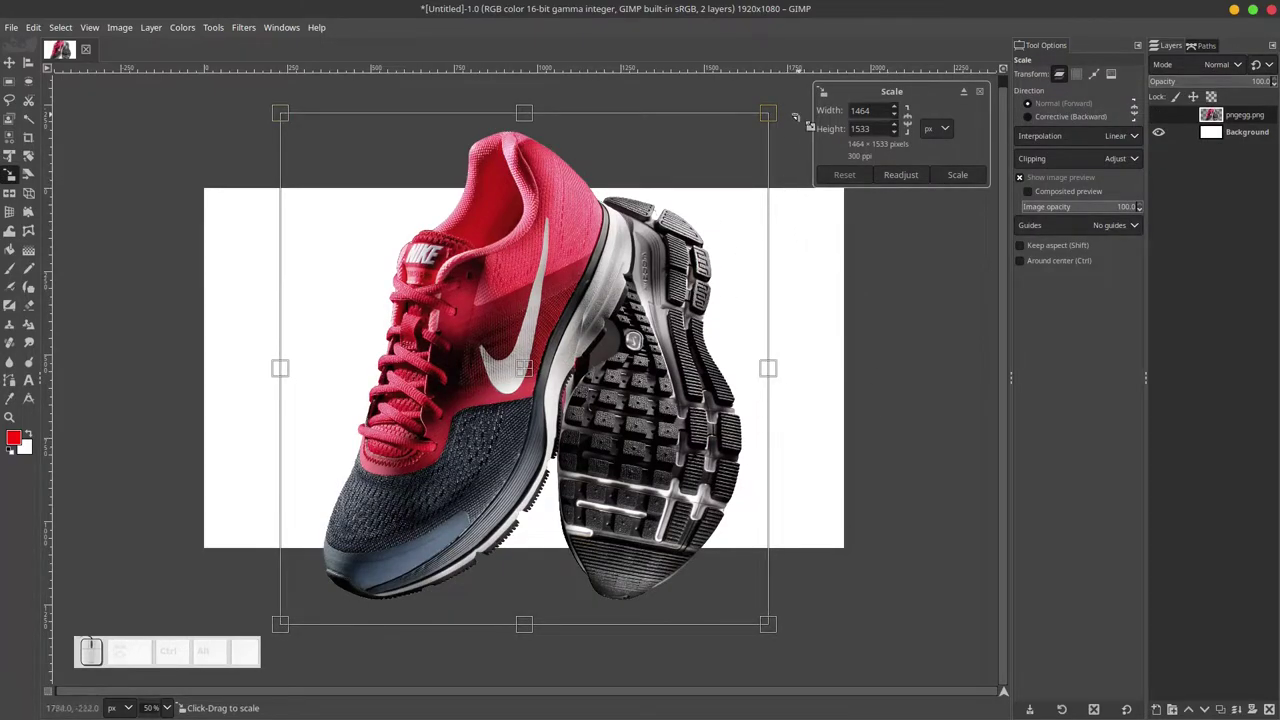
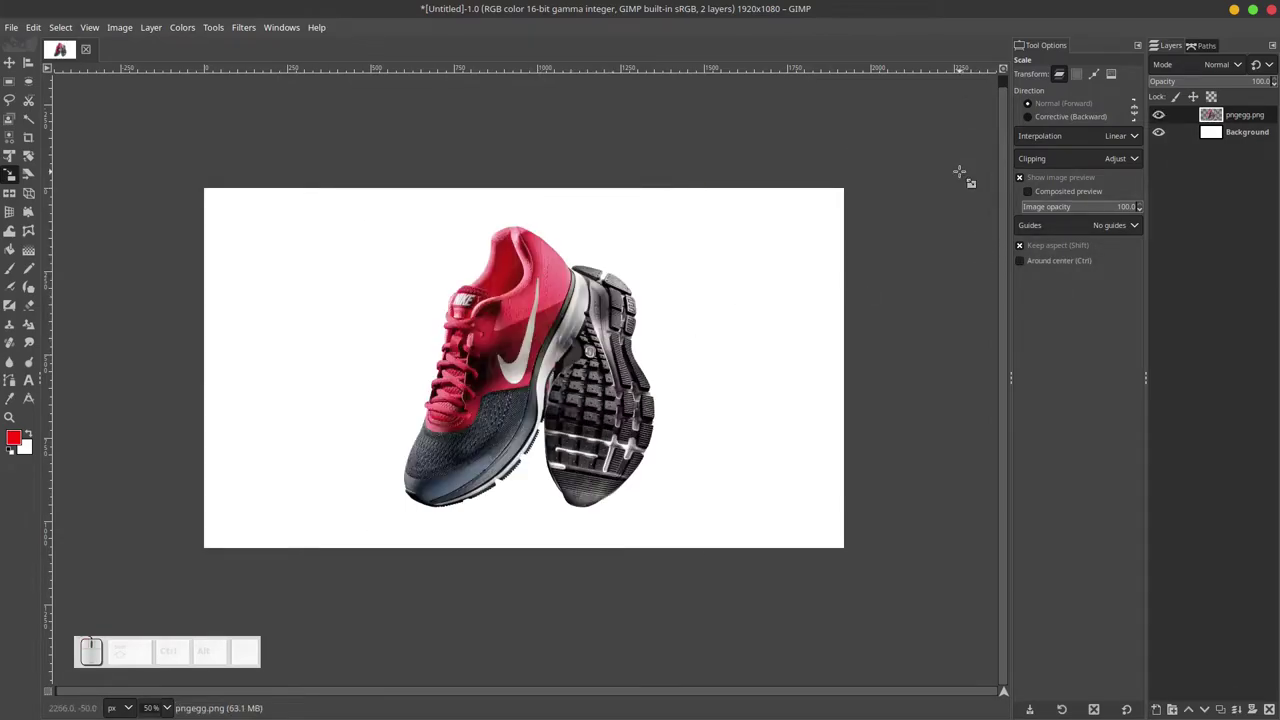
scroll(down, 3)
scroll(up, 3)
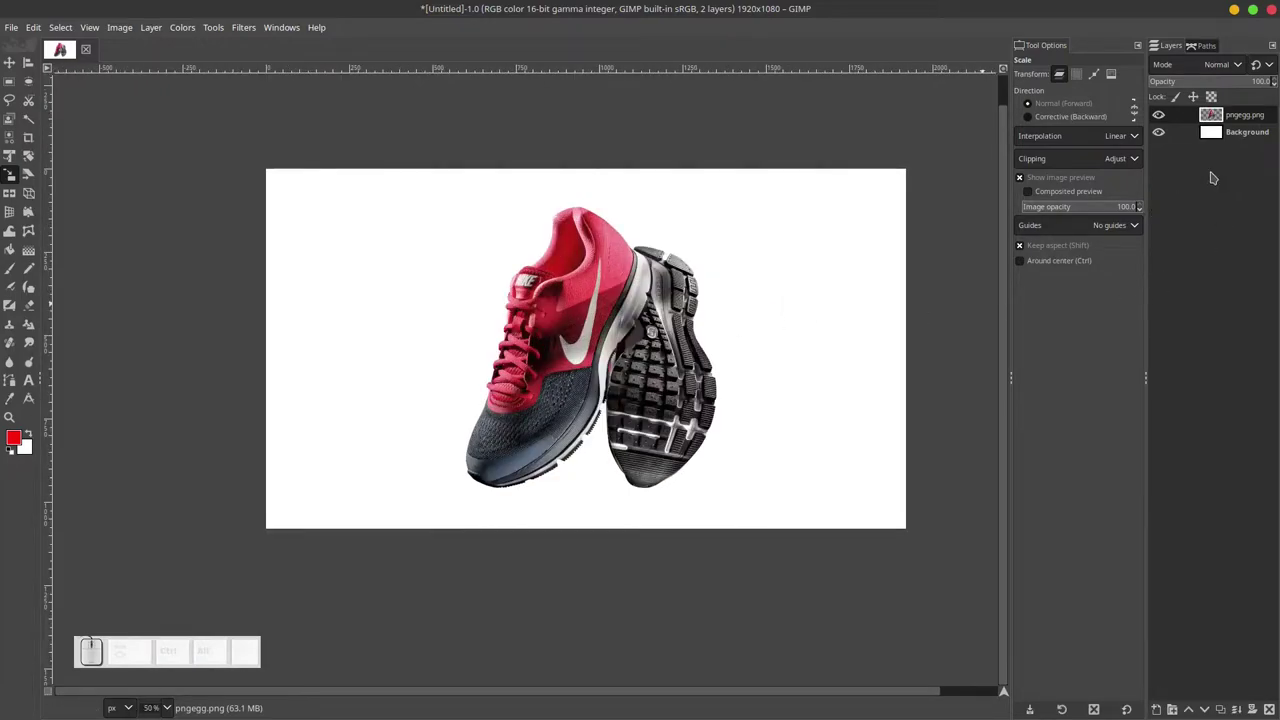
Add a transparent layer below the shoe and set the foreground colour to dark grey 272727.
click(1247, 136)
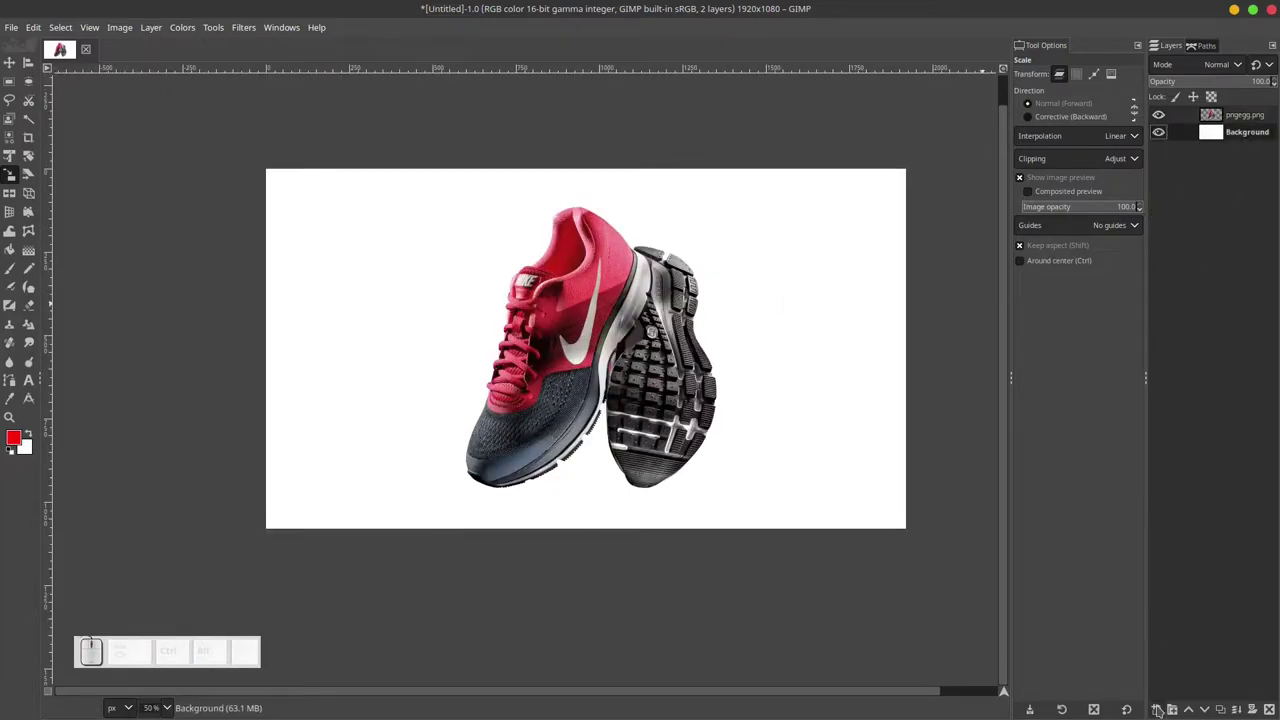
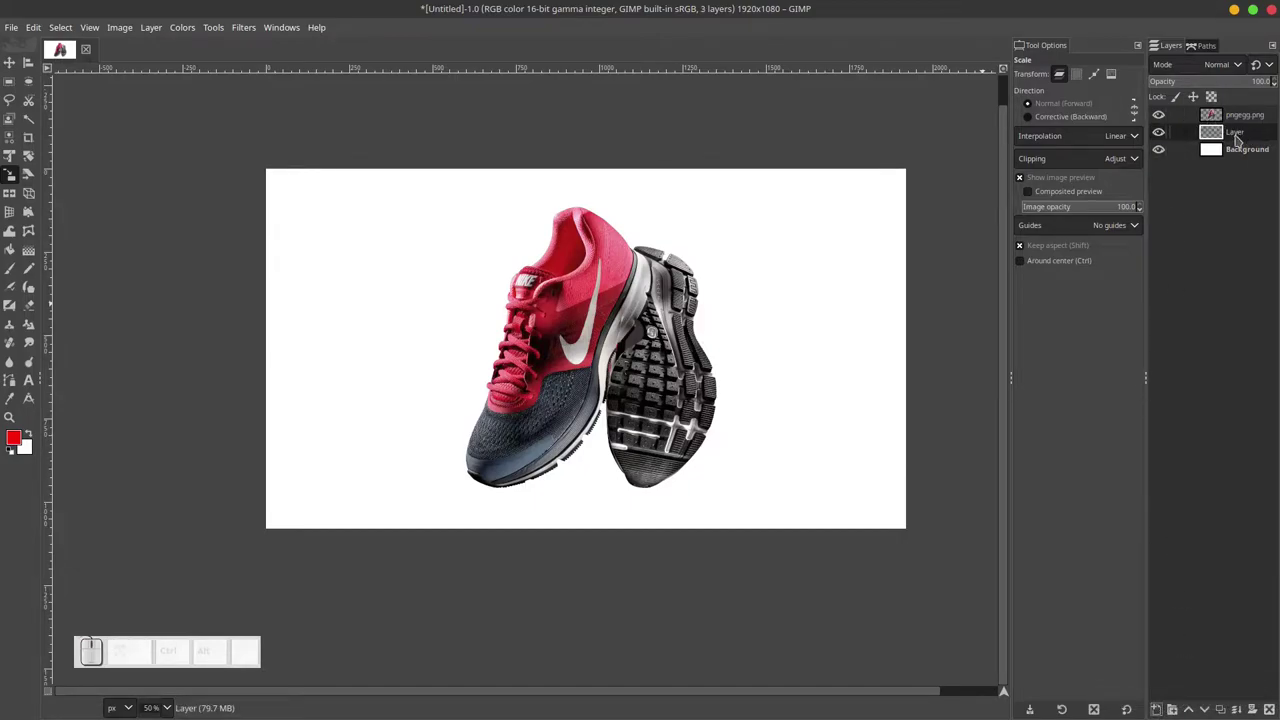
key(ctrl+z)
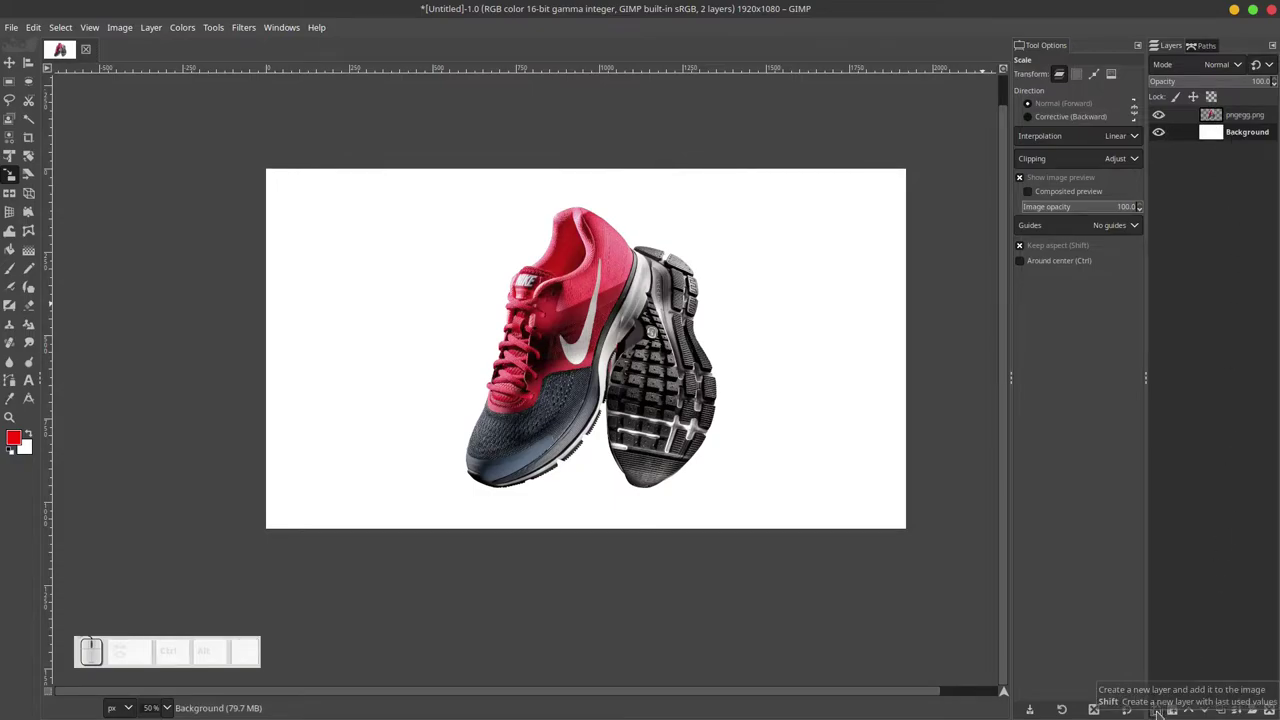
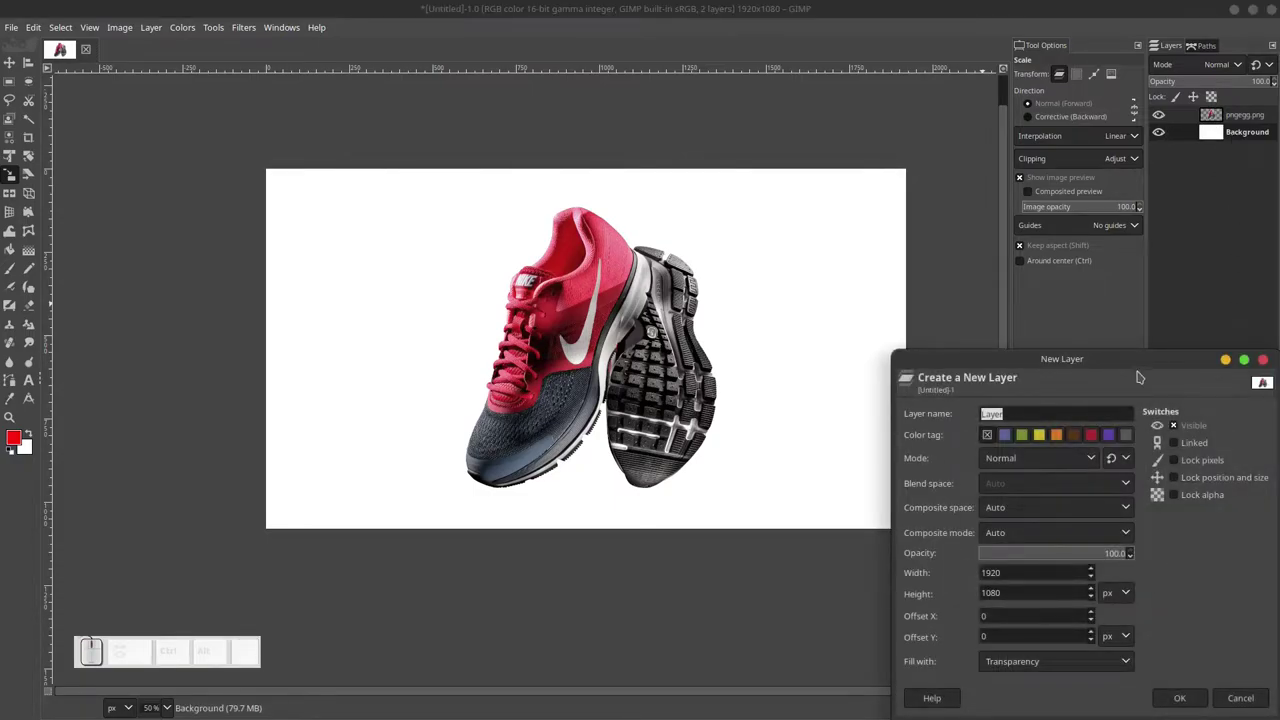
click(1141, 360)
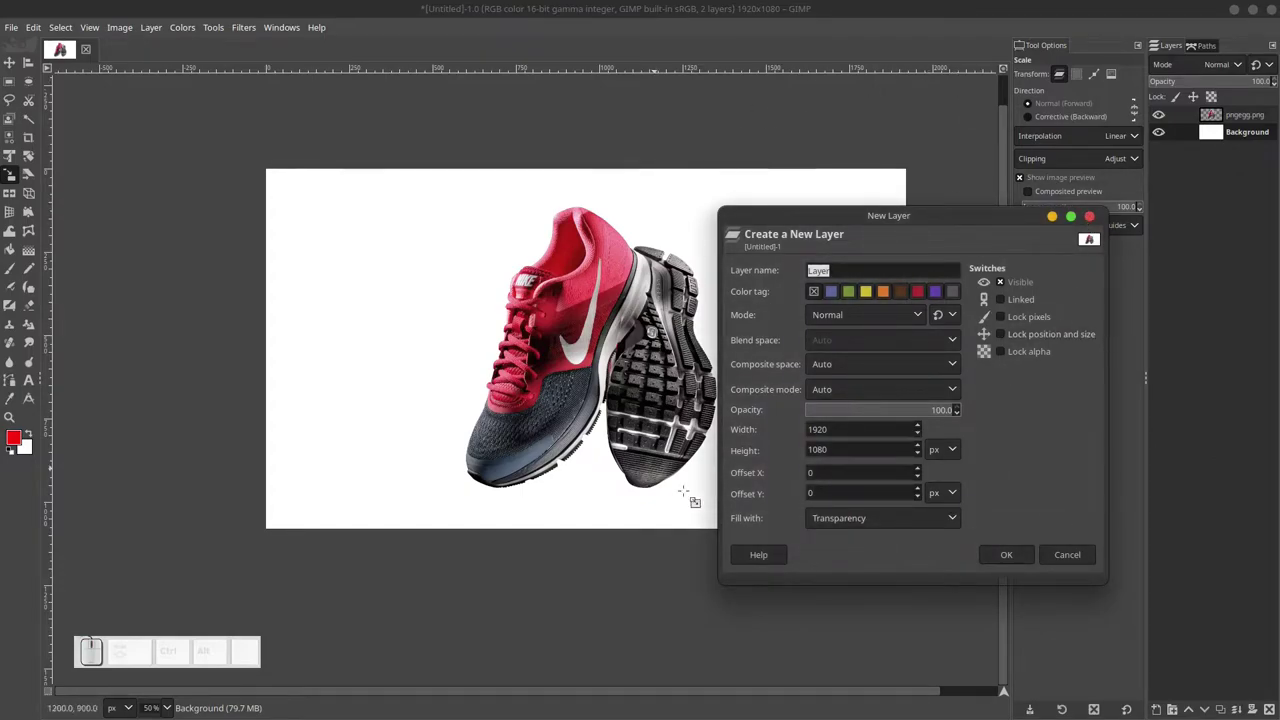
click(1094, 222)
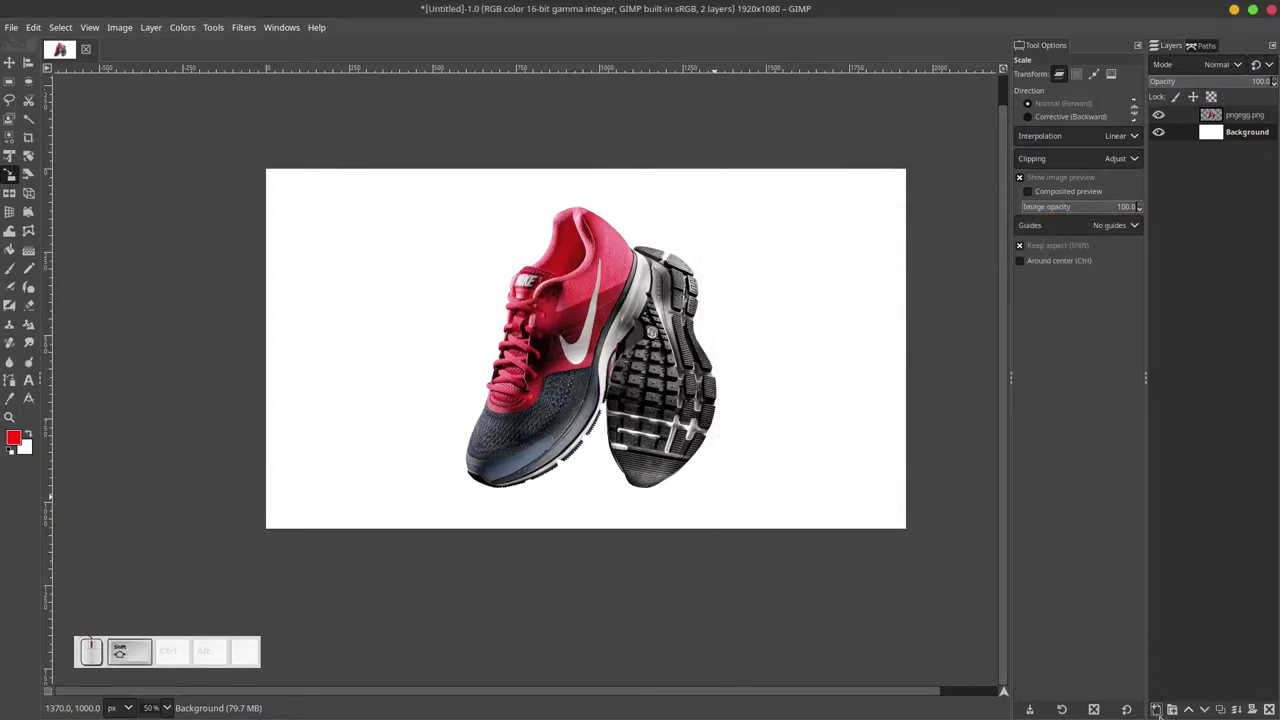
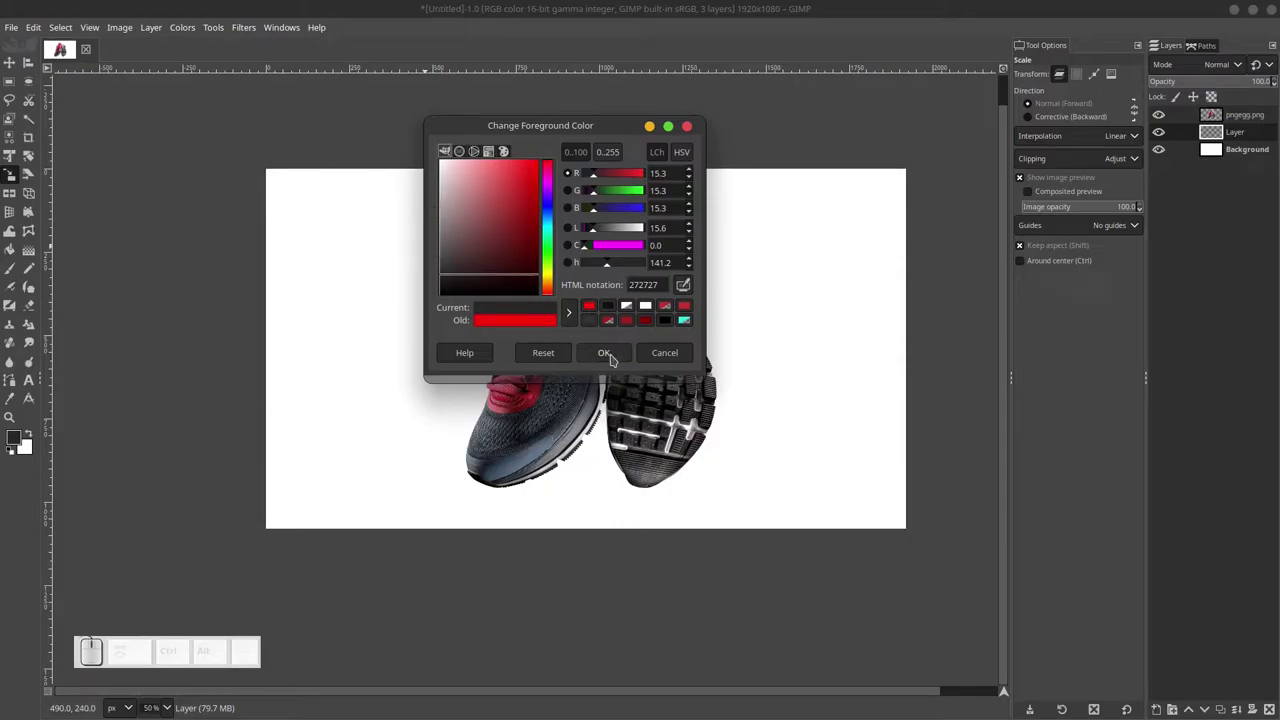
click(614, 357)
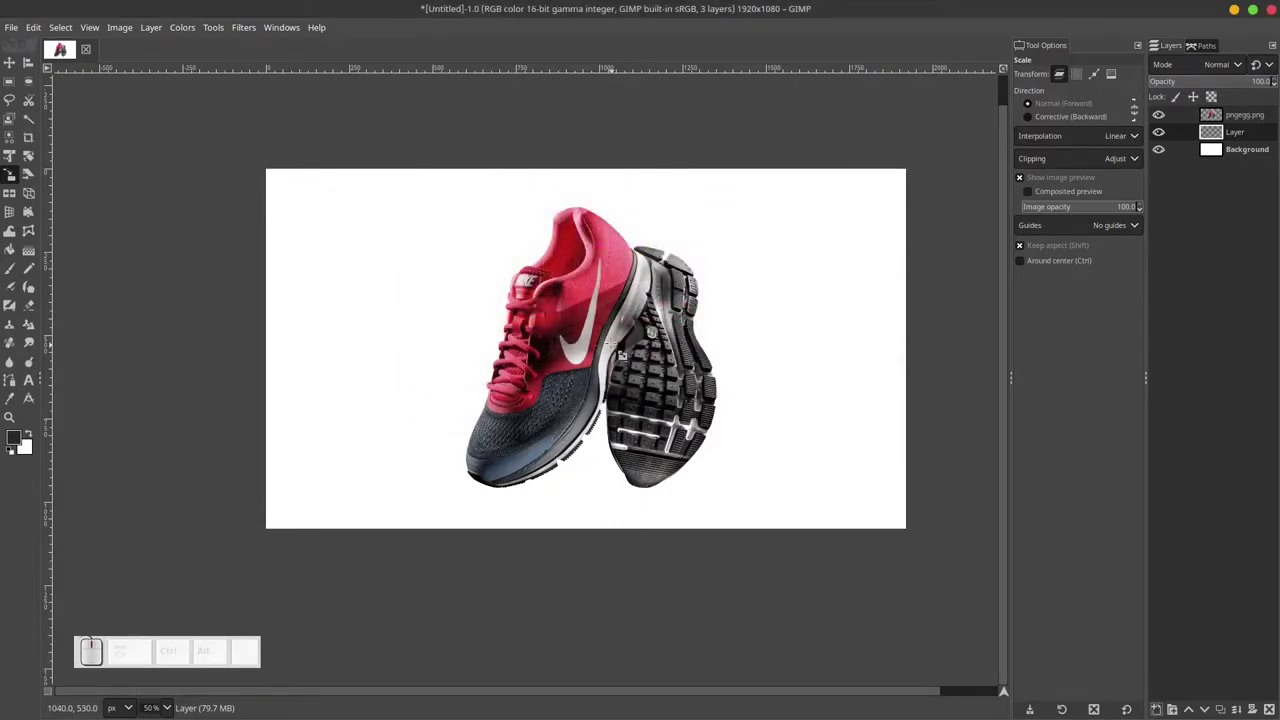
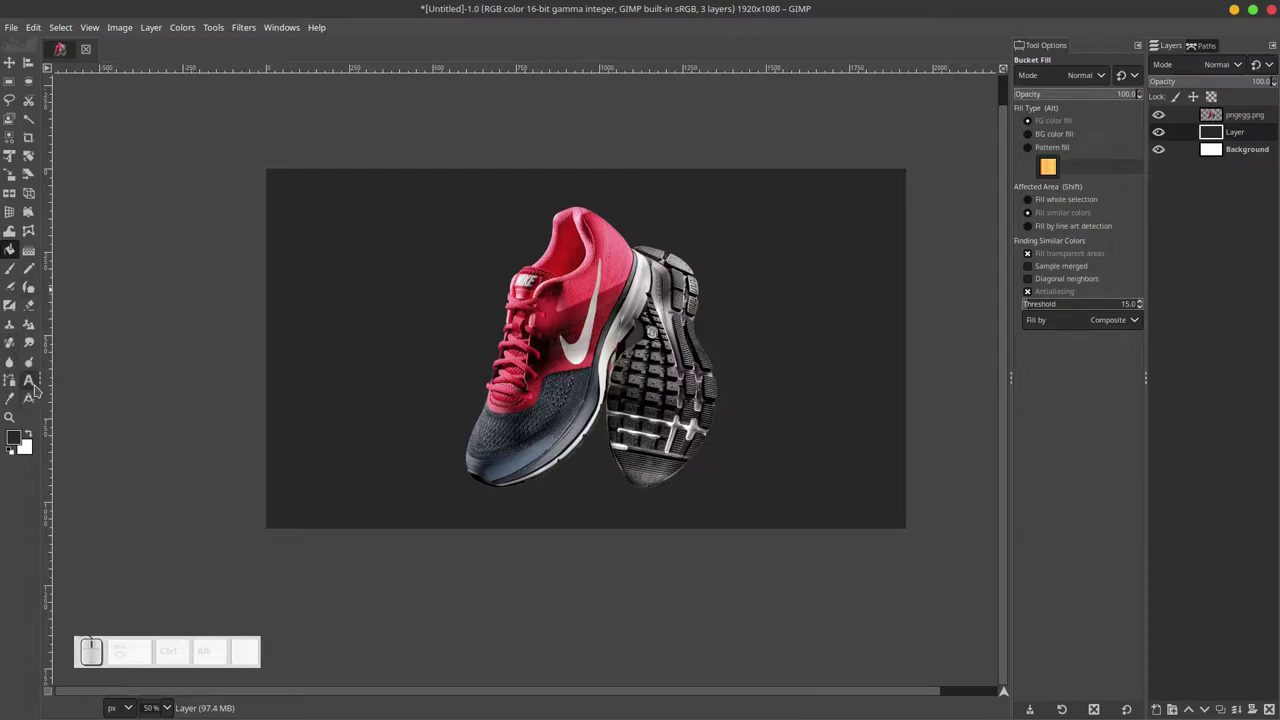
Type NIKE in Monument Extended Ultra-Bold 450 px, grey and italic, and move it behind the shoe.
click(32, 388)
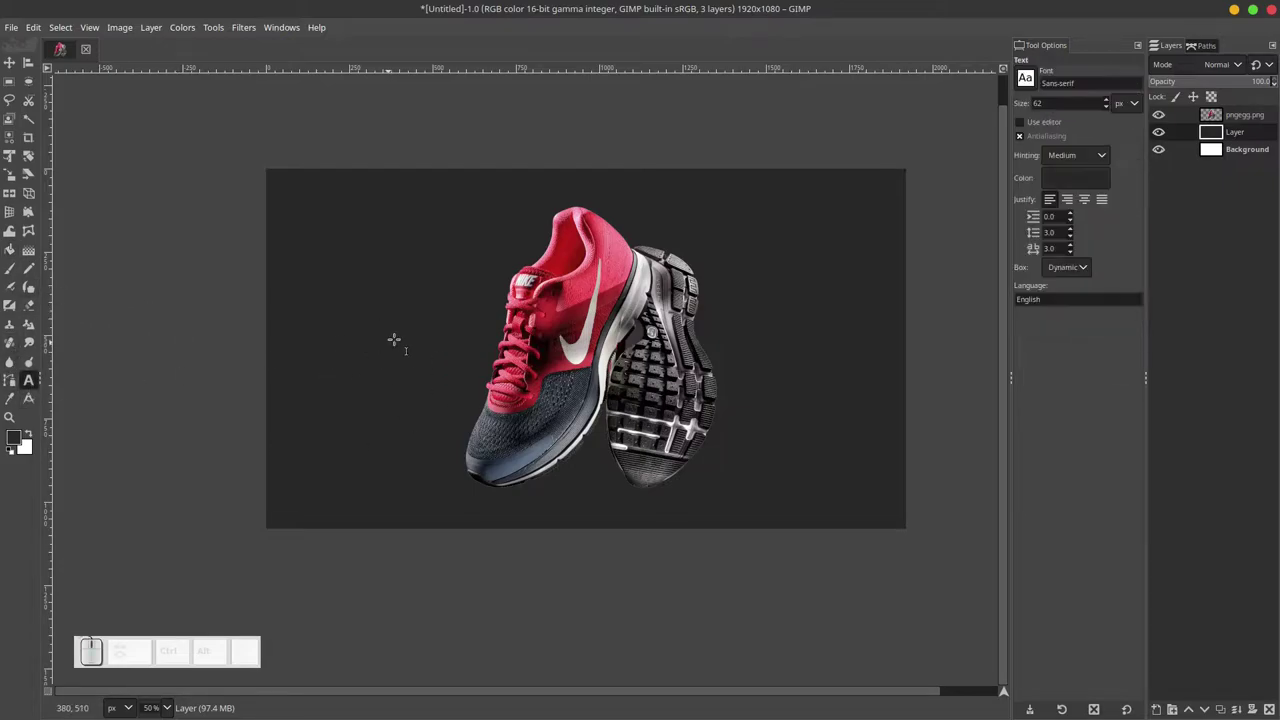
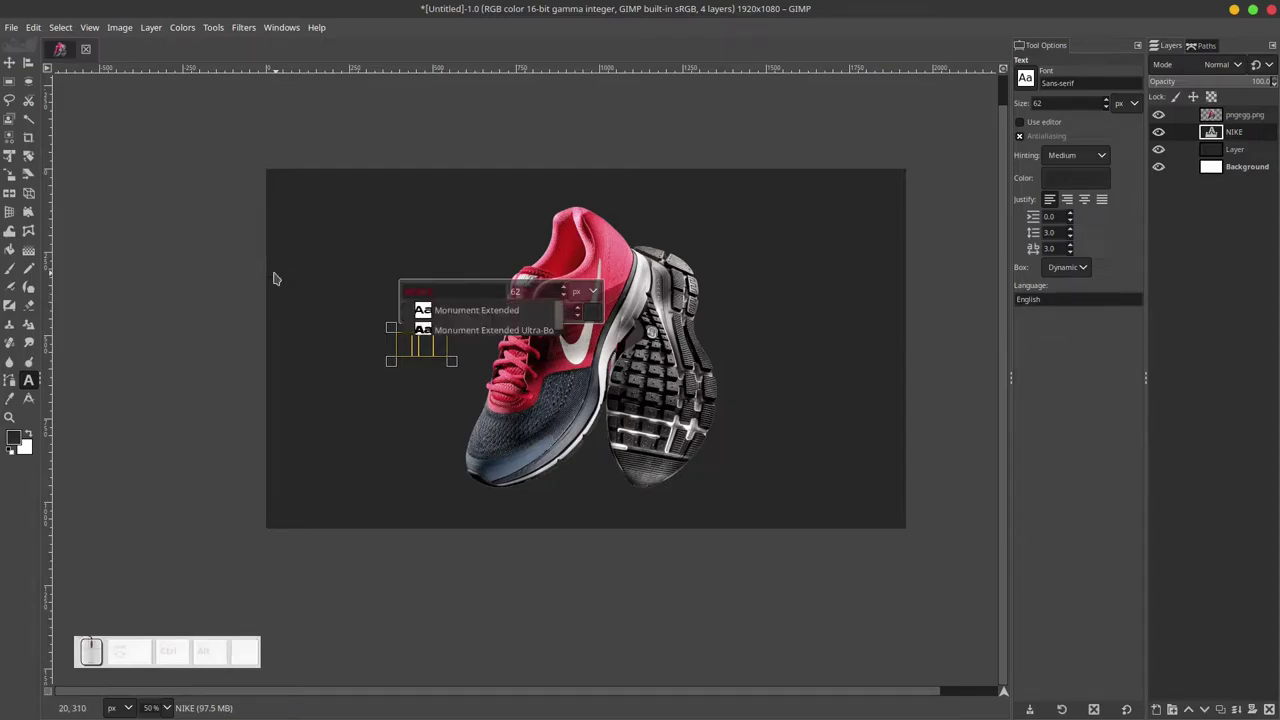
click(494, 334)
click(598, 320)
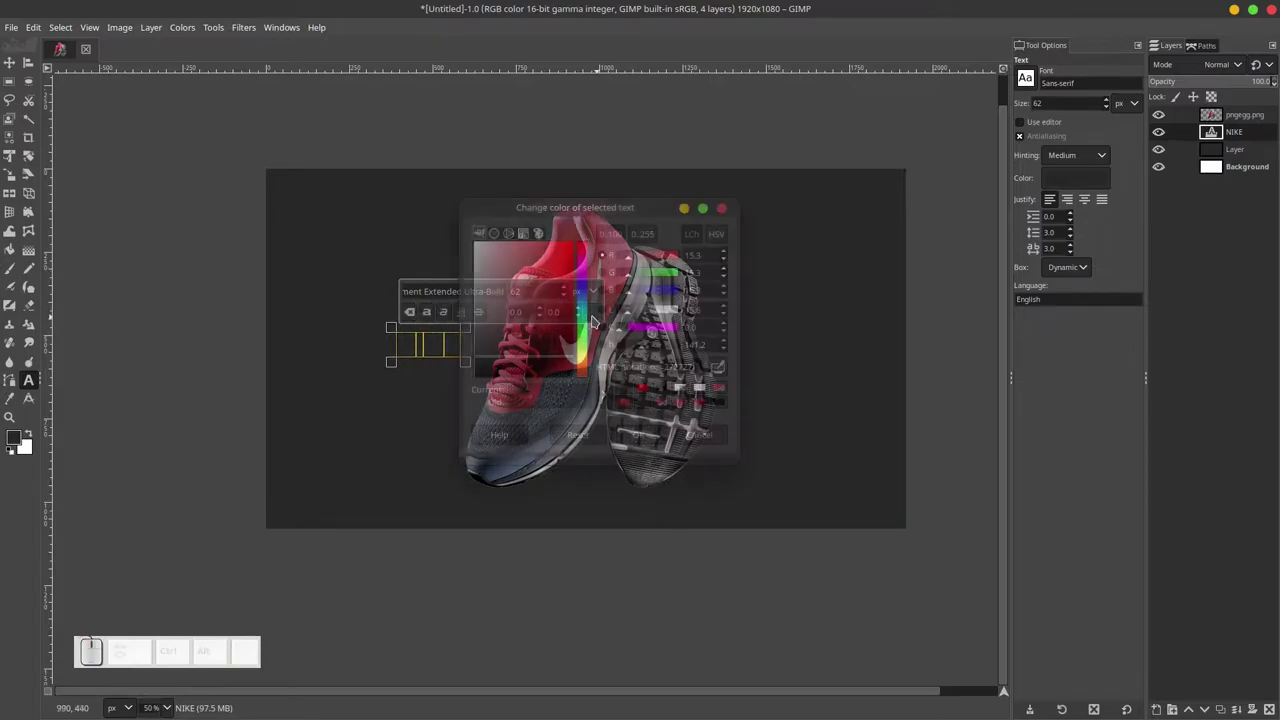
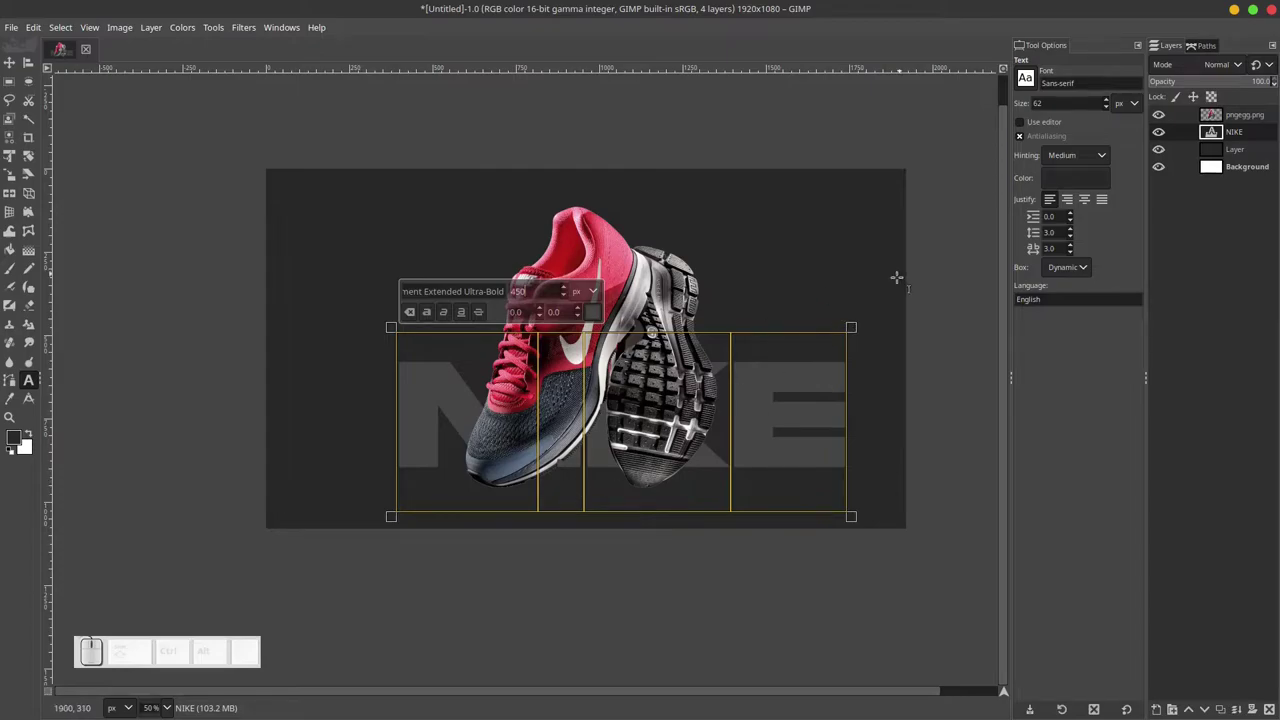
click(446, 320)
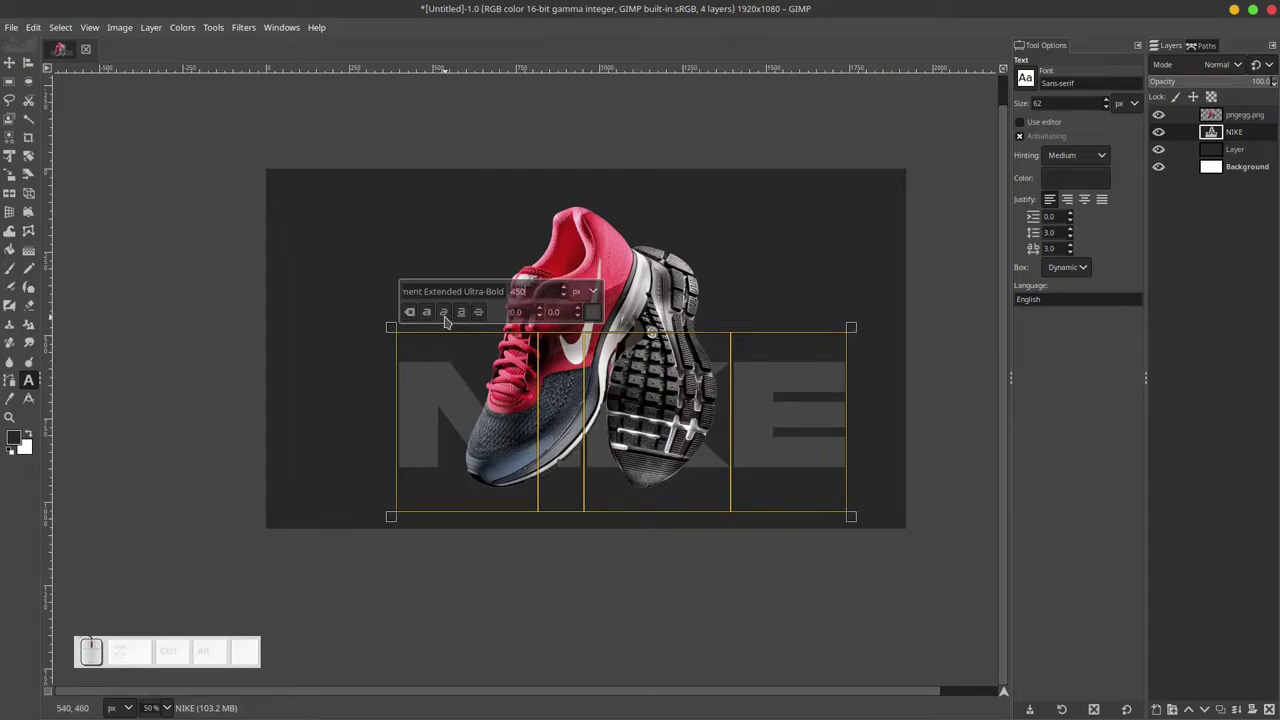
click(14, 70)
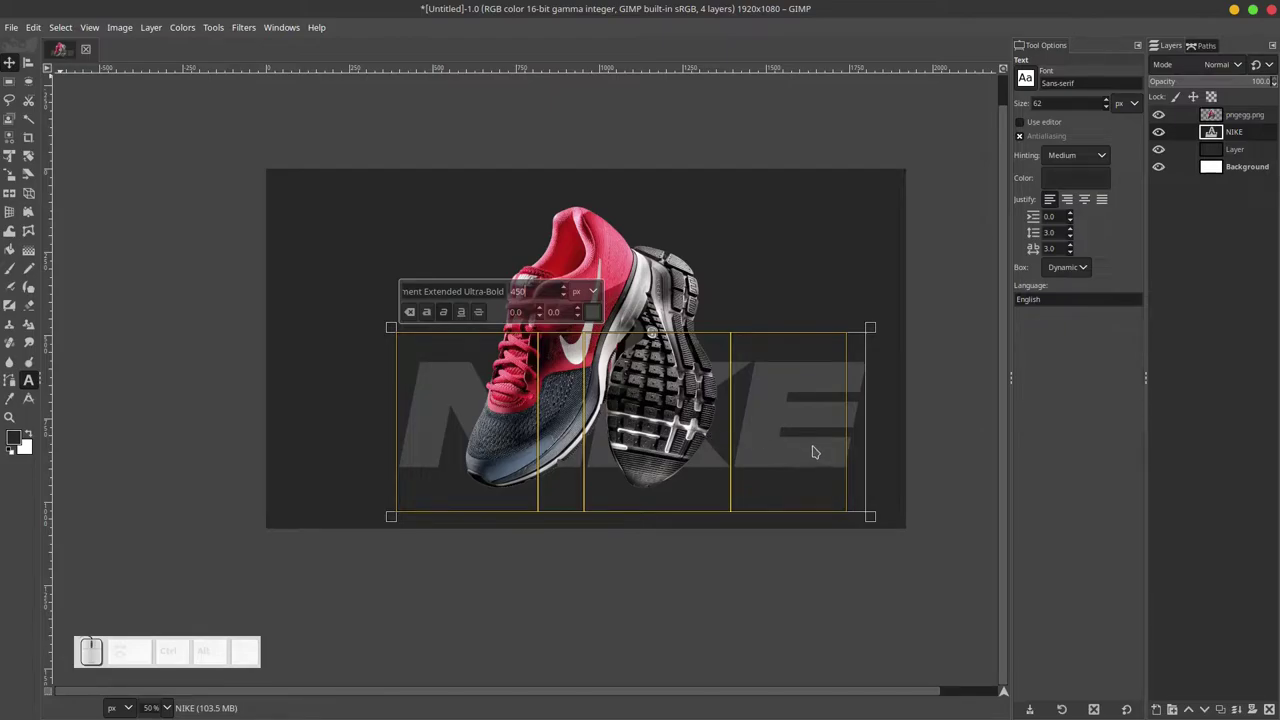
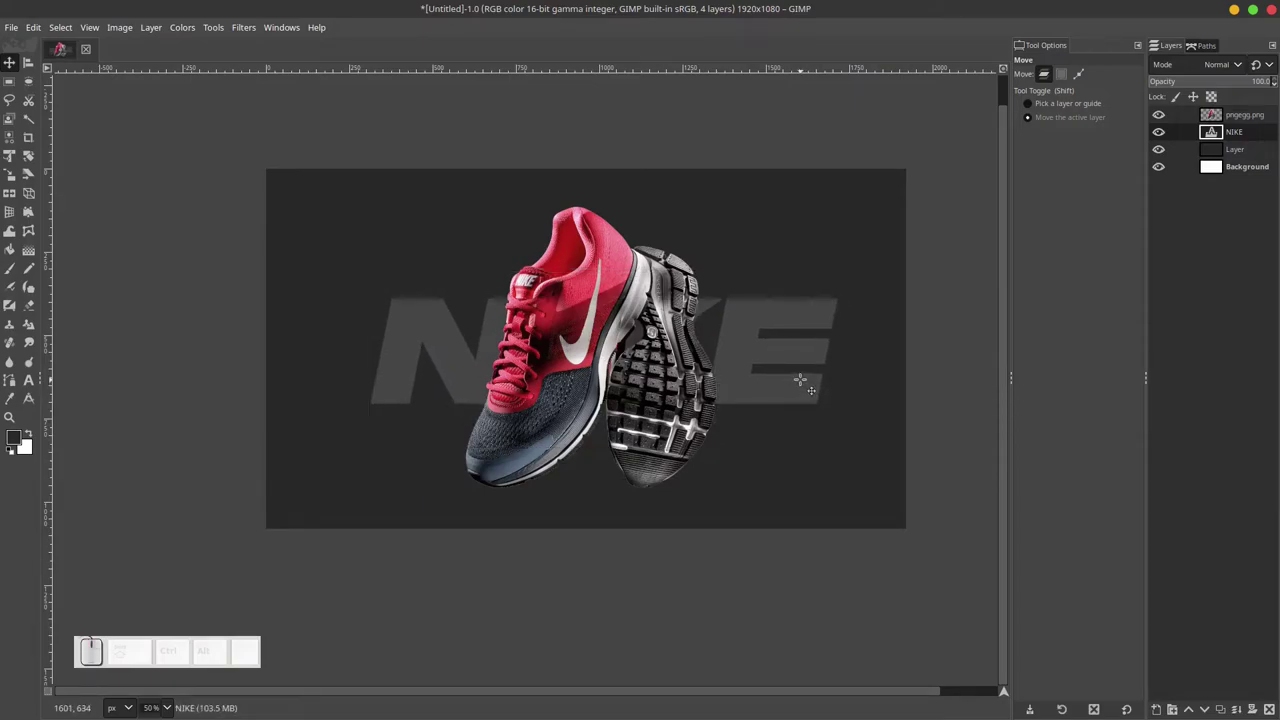
scroll(up, 3)
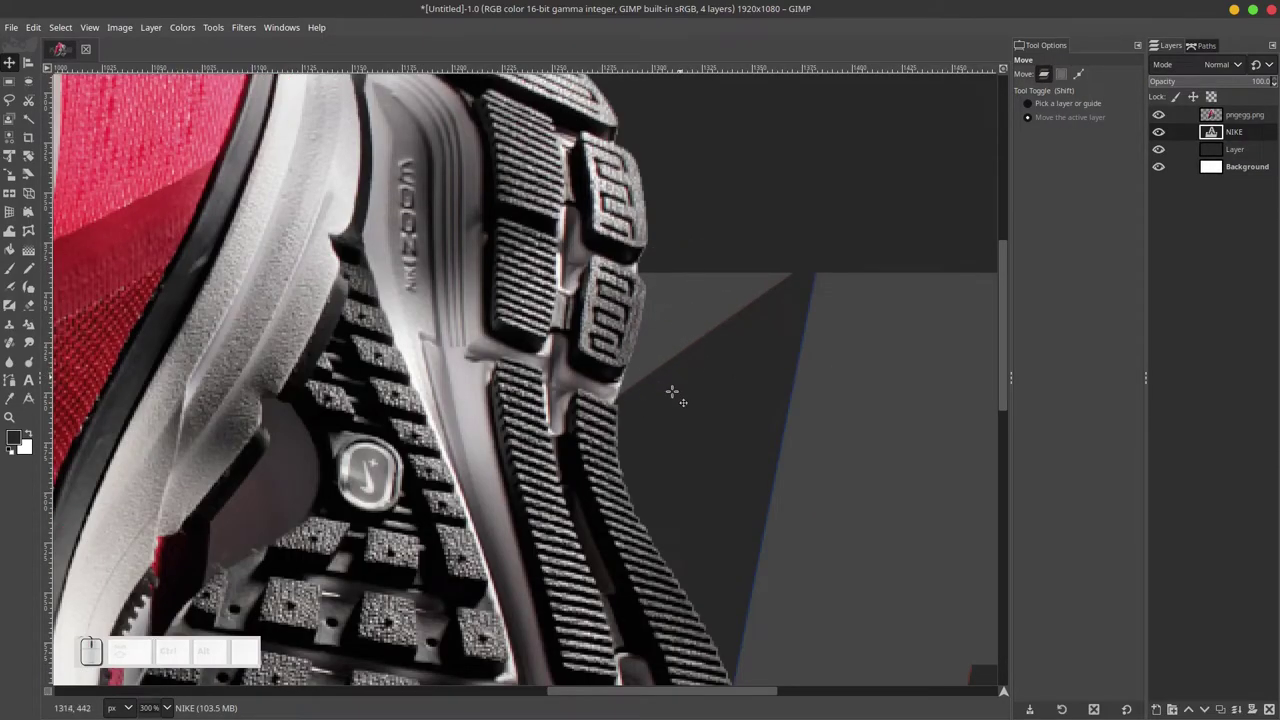
scroll(down, 3)
Apply a Drop Shadow with raised blur radius and opacity to the pngegg.png shoe layer.
scroll(up, 3)
click(1247, 122)
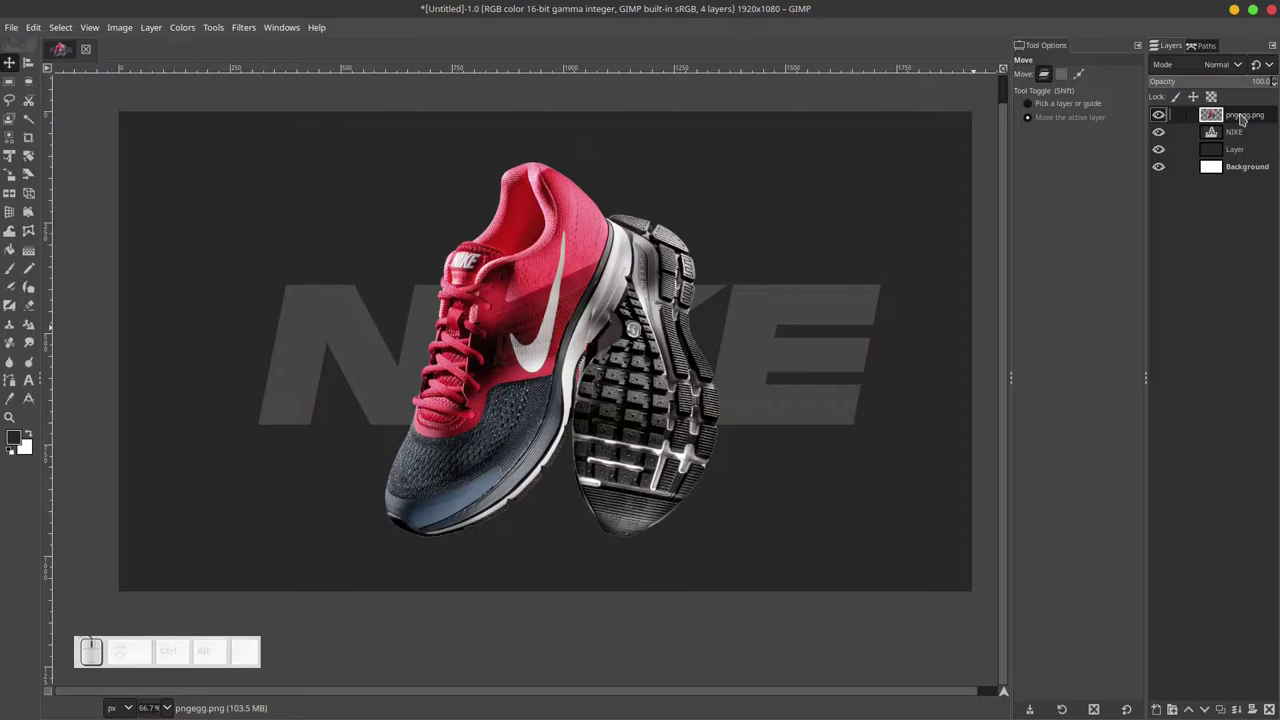
click(247, 38)
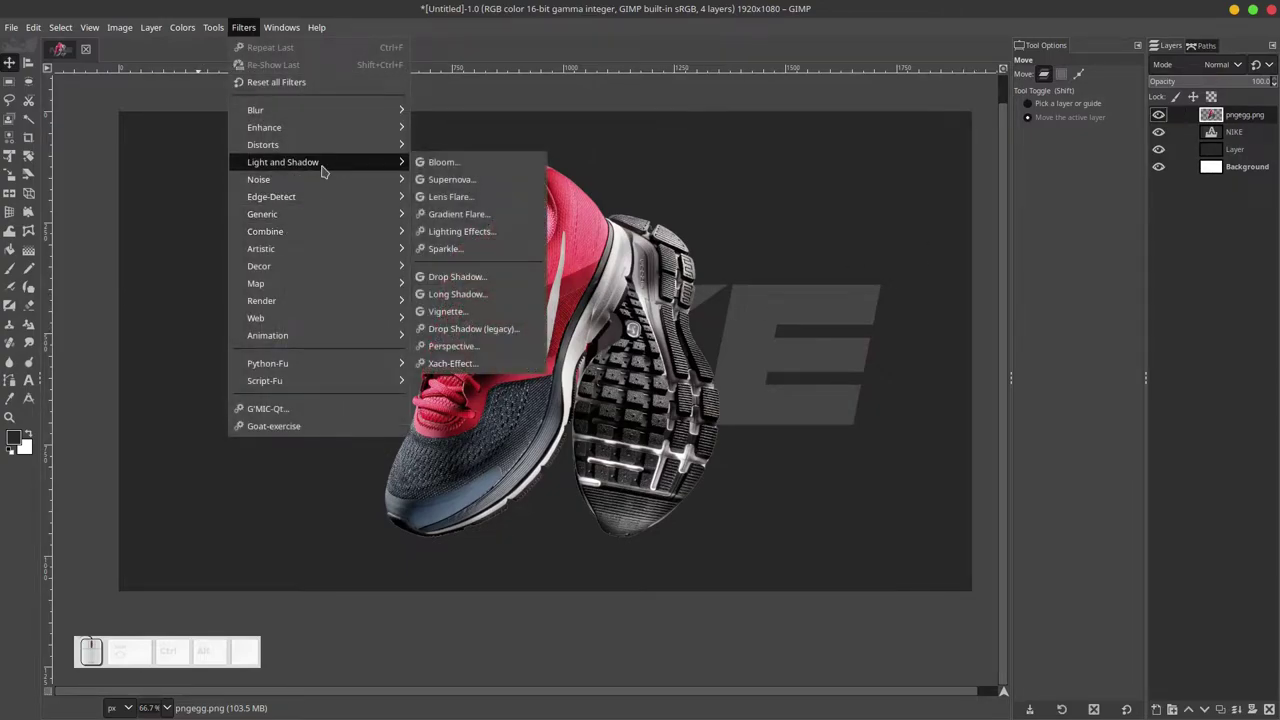
click(493, 285)
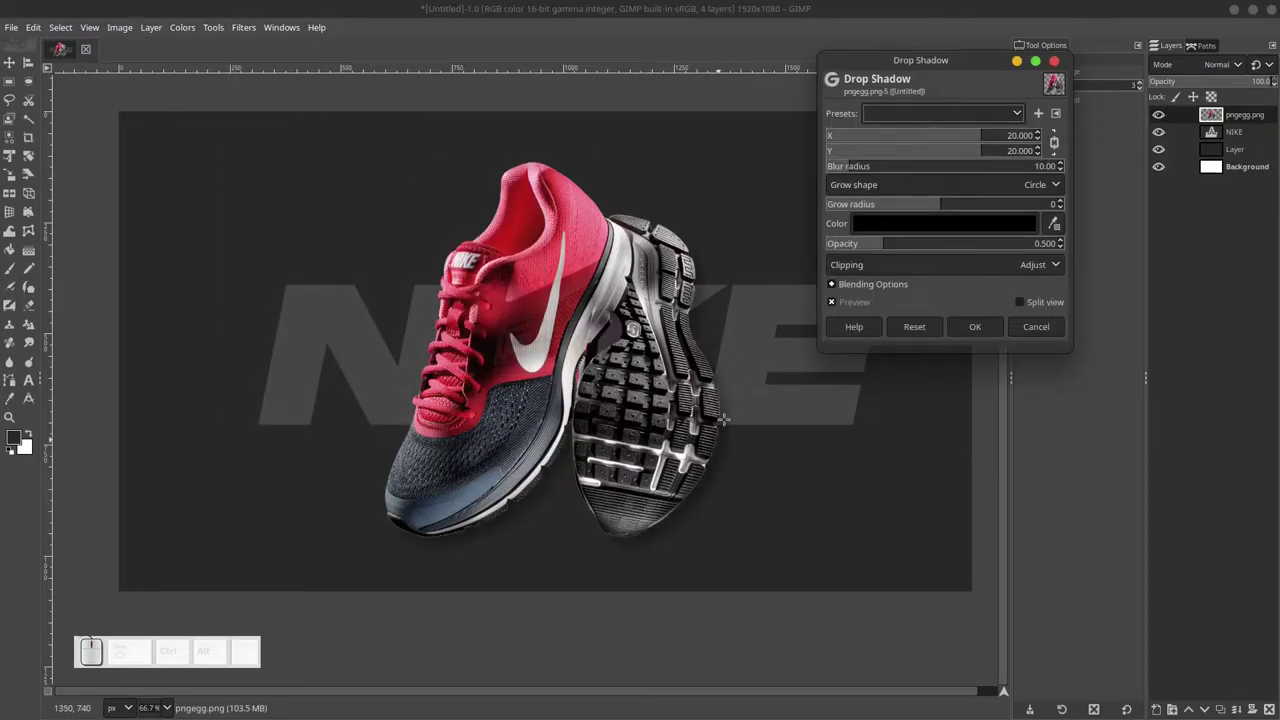
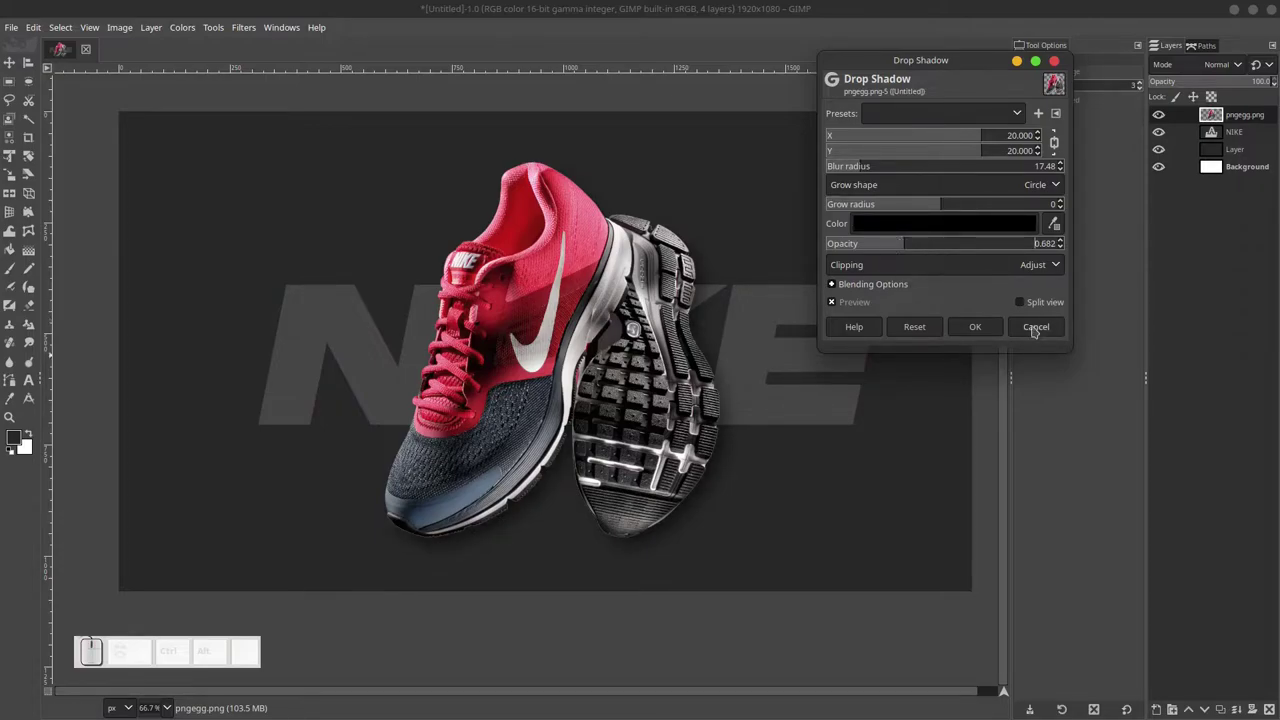
click(992, 326)
scroll(down, 3)
scroll(up, 3)
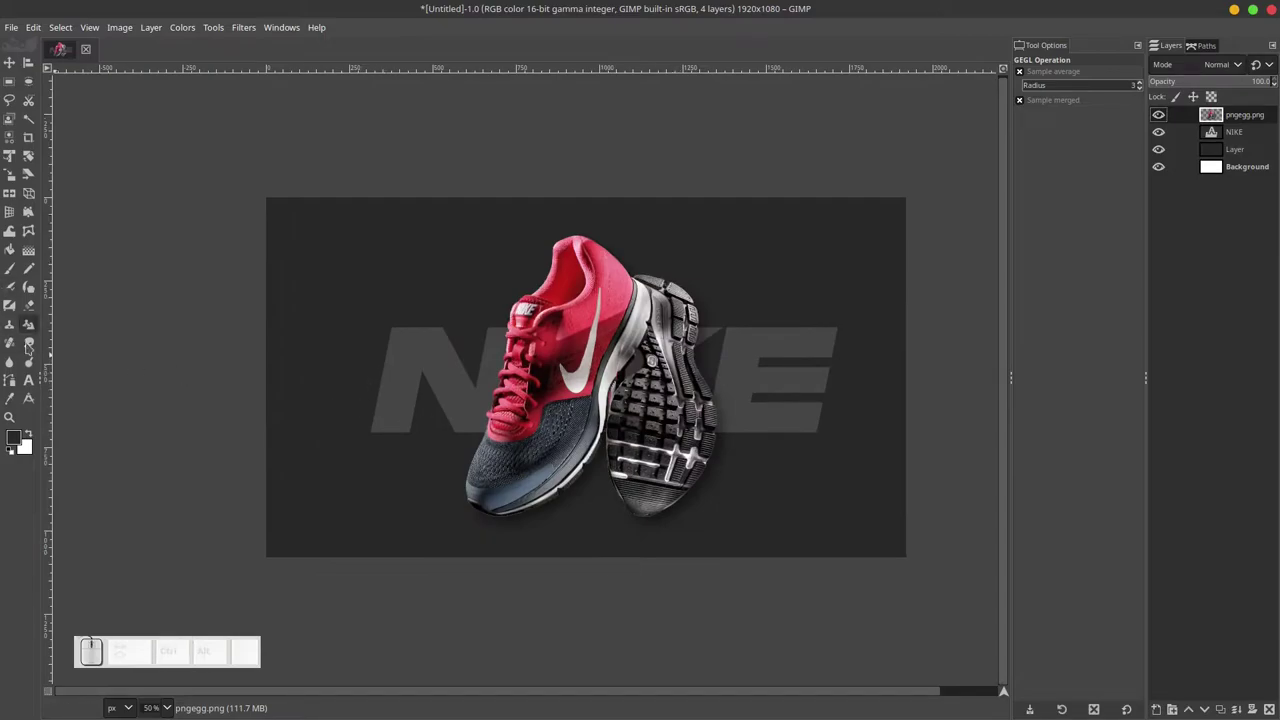
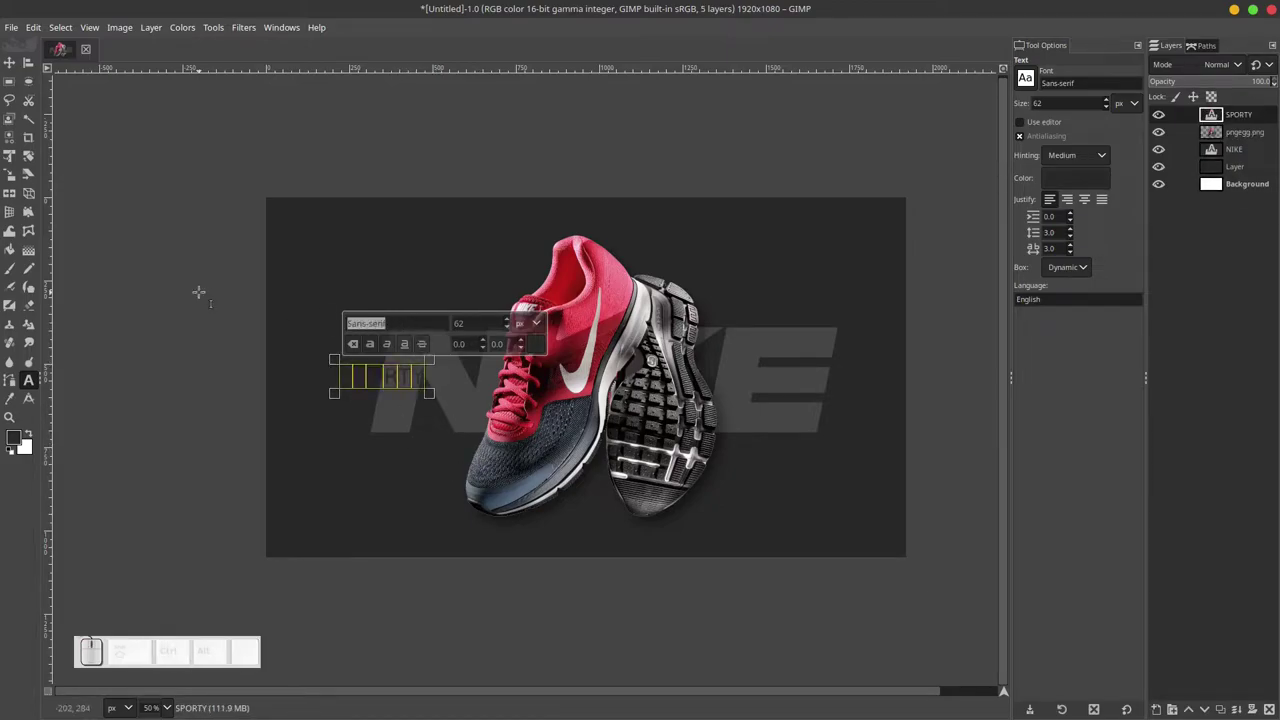
Style the SPORTY text in Monument Extended Ultra-Bold at 100 px, initially white.
key(u)
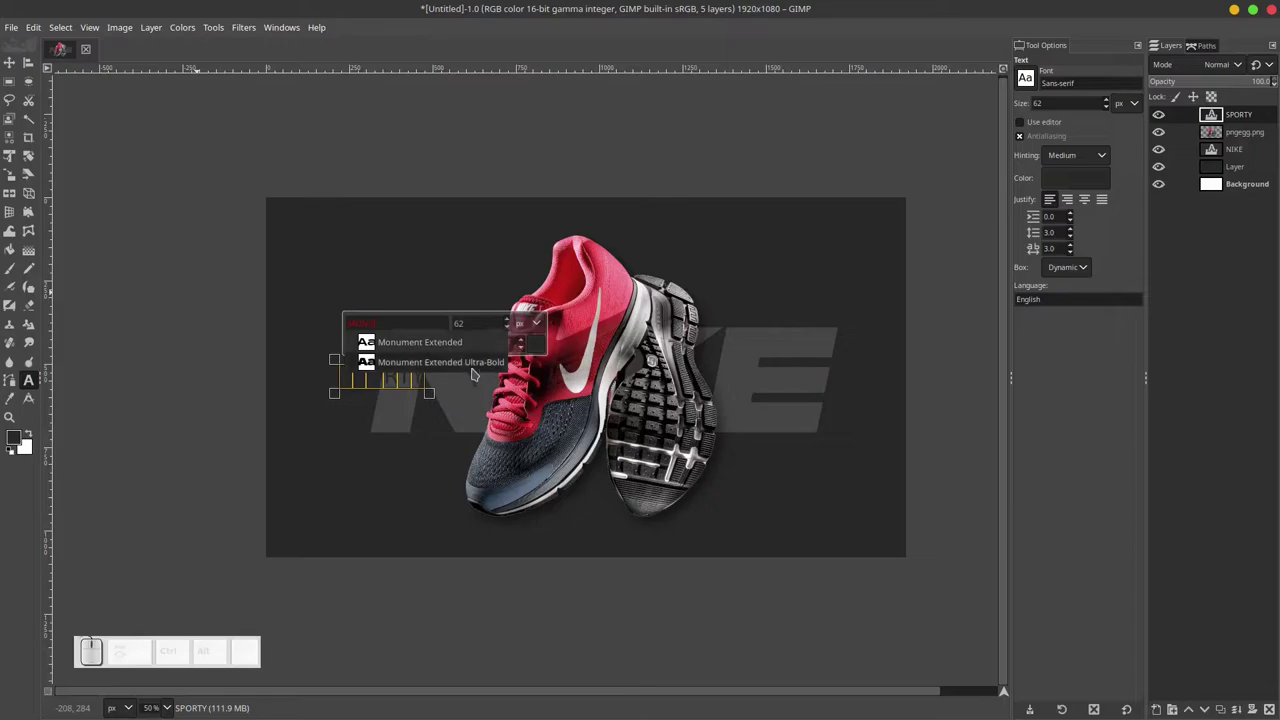
click(473, 368)
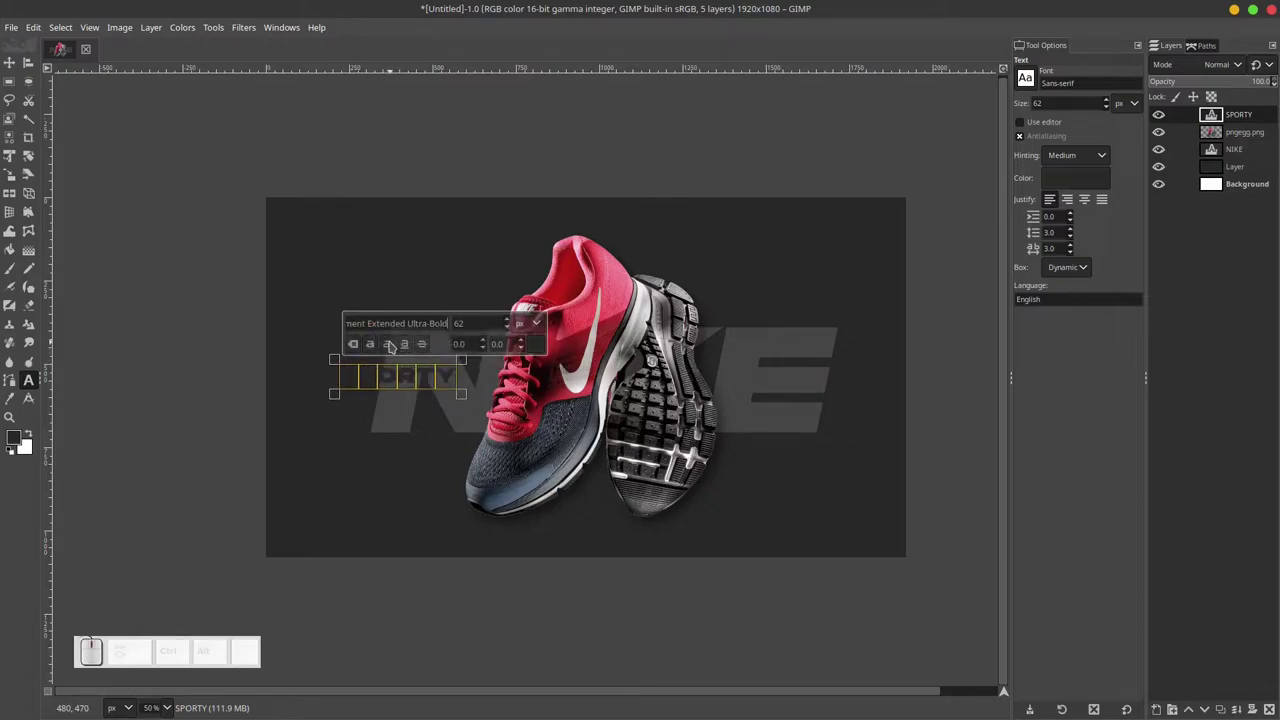
click(387, 352)
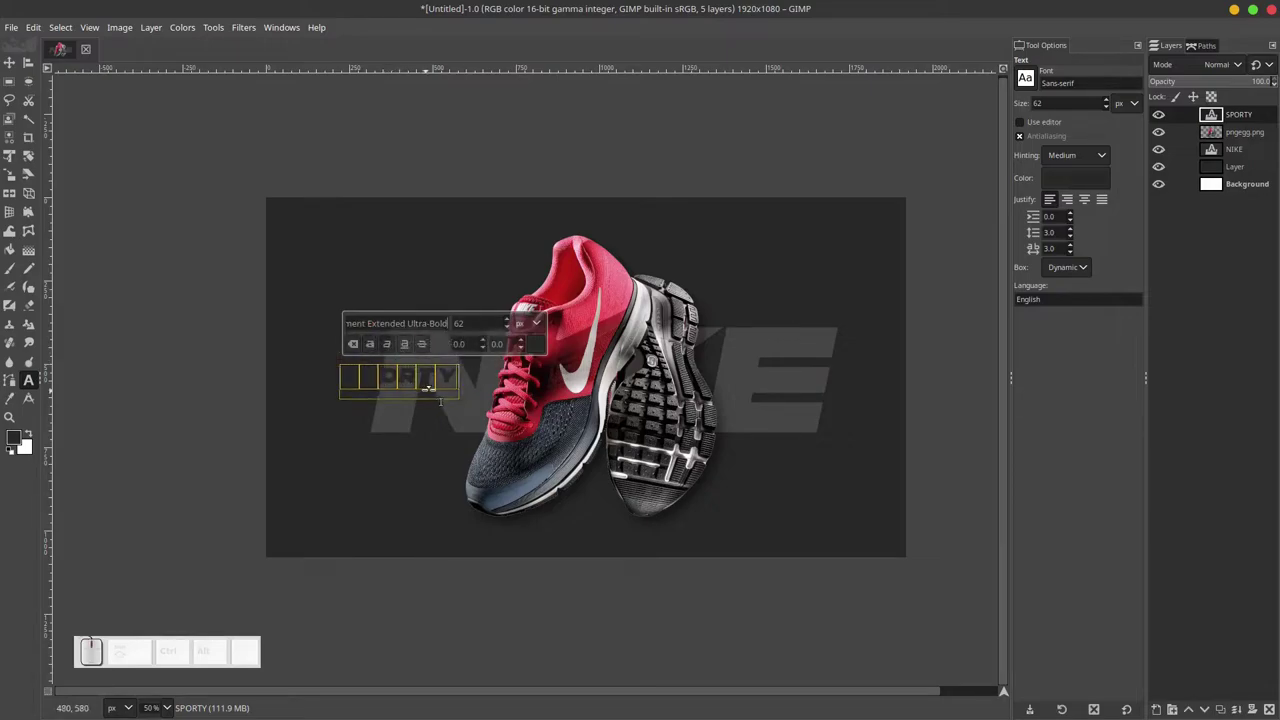
click(539, 345)
click(460, 328)
click(590, 463)
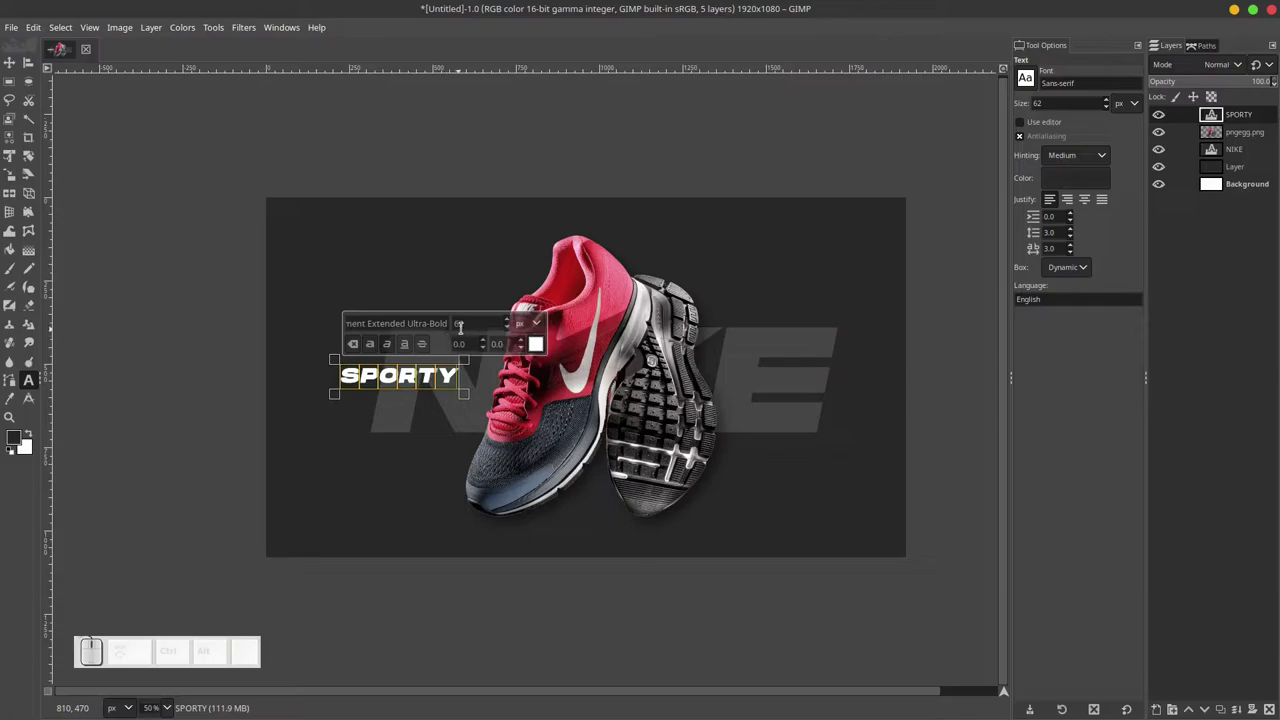
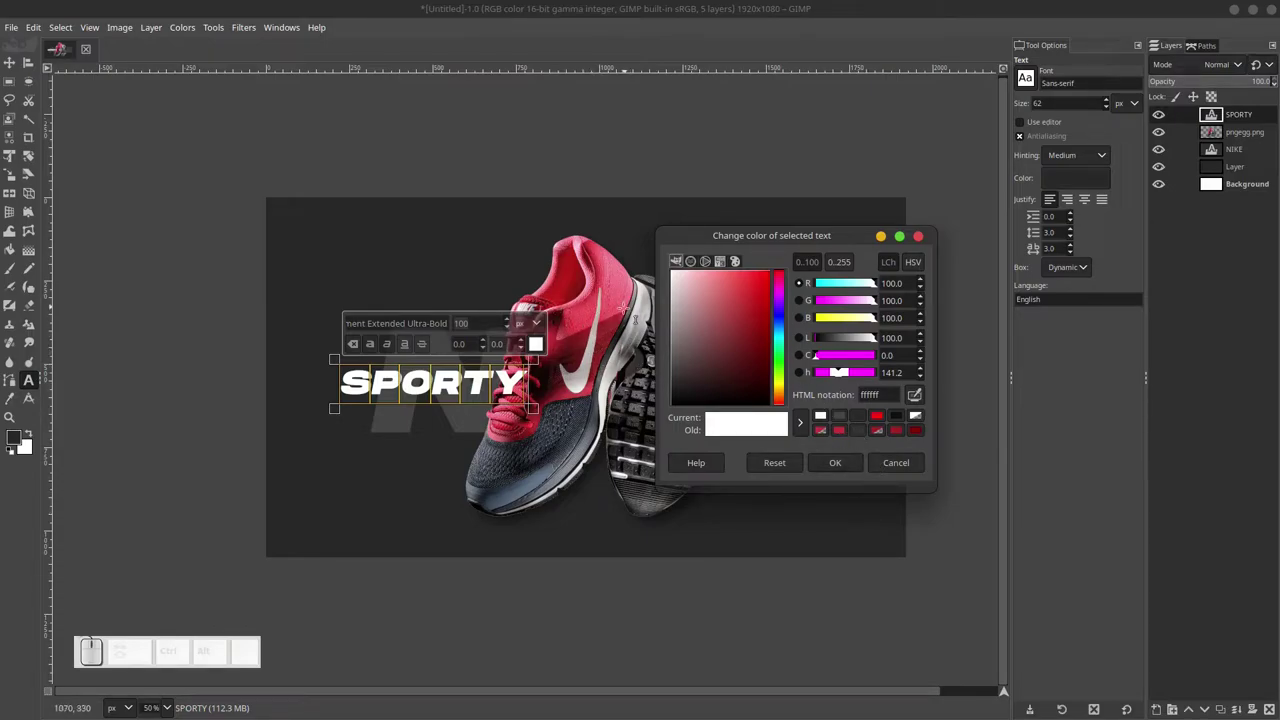
Pick a red hue for SPORTY in the text colour dialog and confirm it.
click(750, 314)
click(746, 297)
click(758, 294)
click(758, 302)
click(753, 302)
click(838, 464)
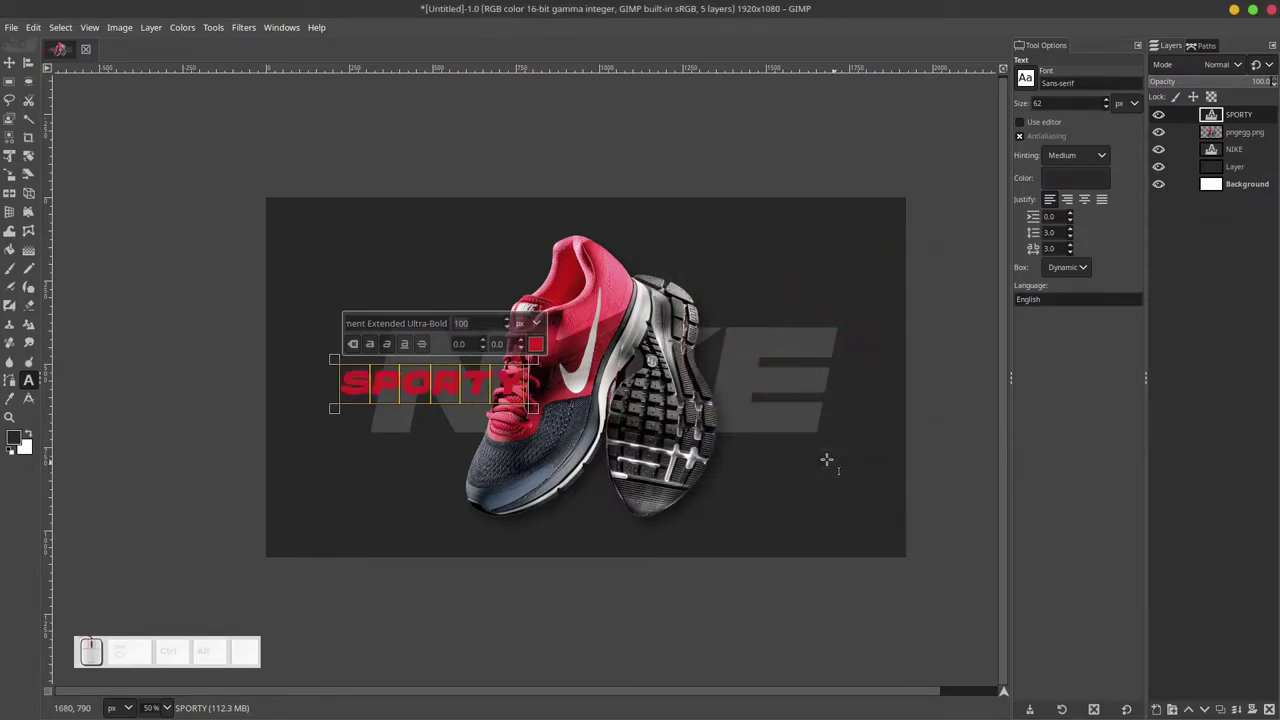
Fine-tune the SPORTY red to c82323 and switch to moving the caption into place.
click(540, 343)
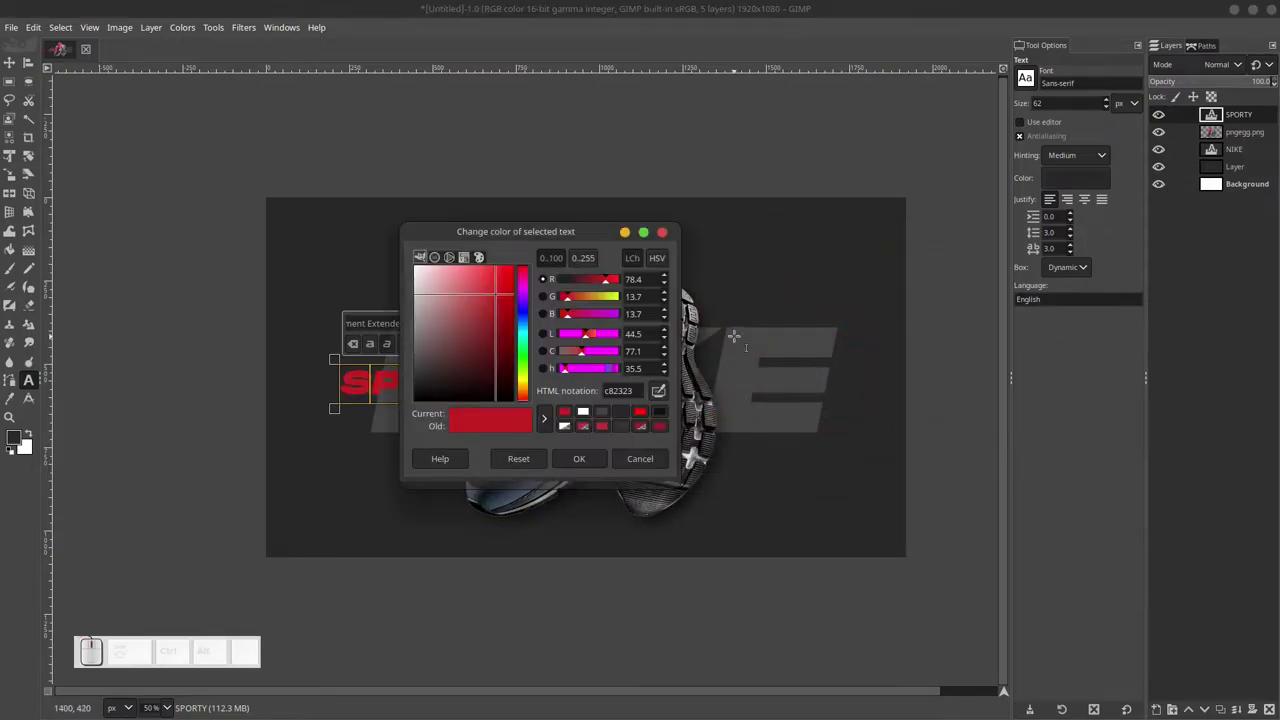
click(506, 288)
click(485, 280)
click(497, 280)
click(583, 462)
click(13, 74)
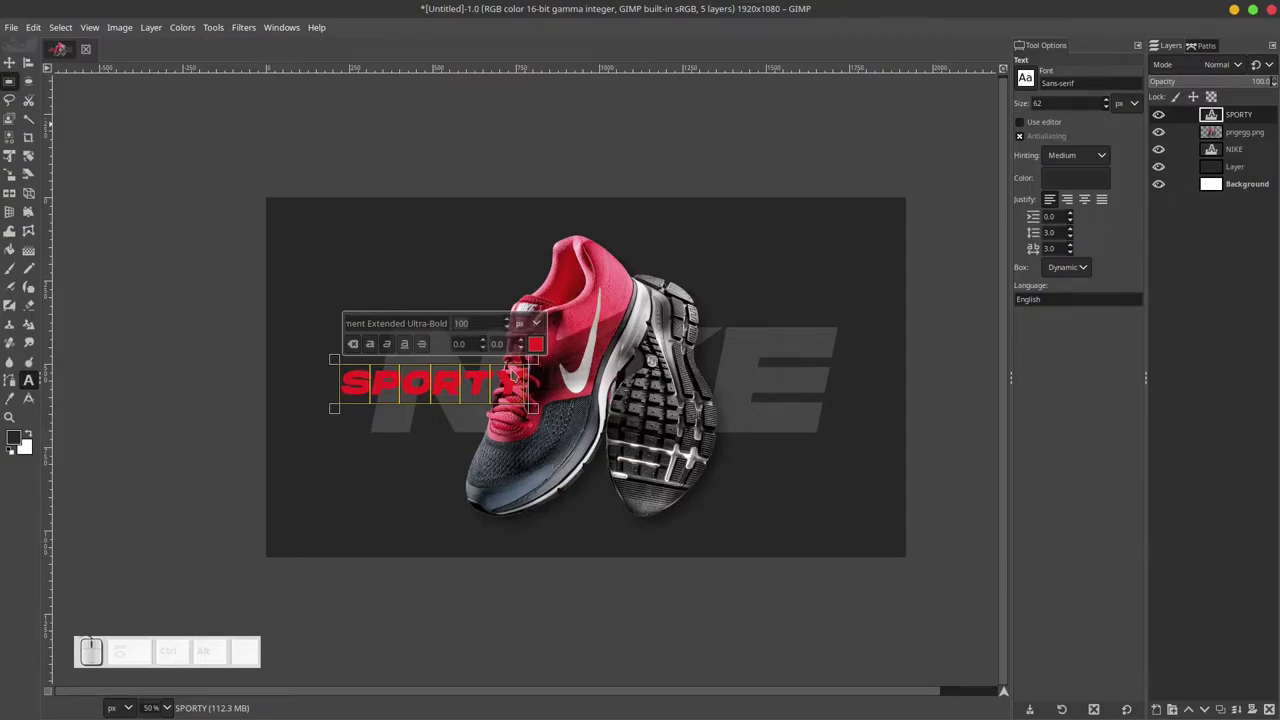
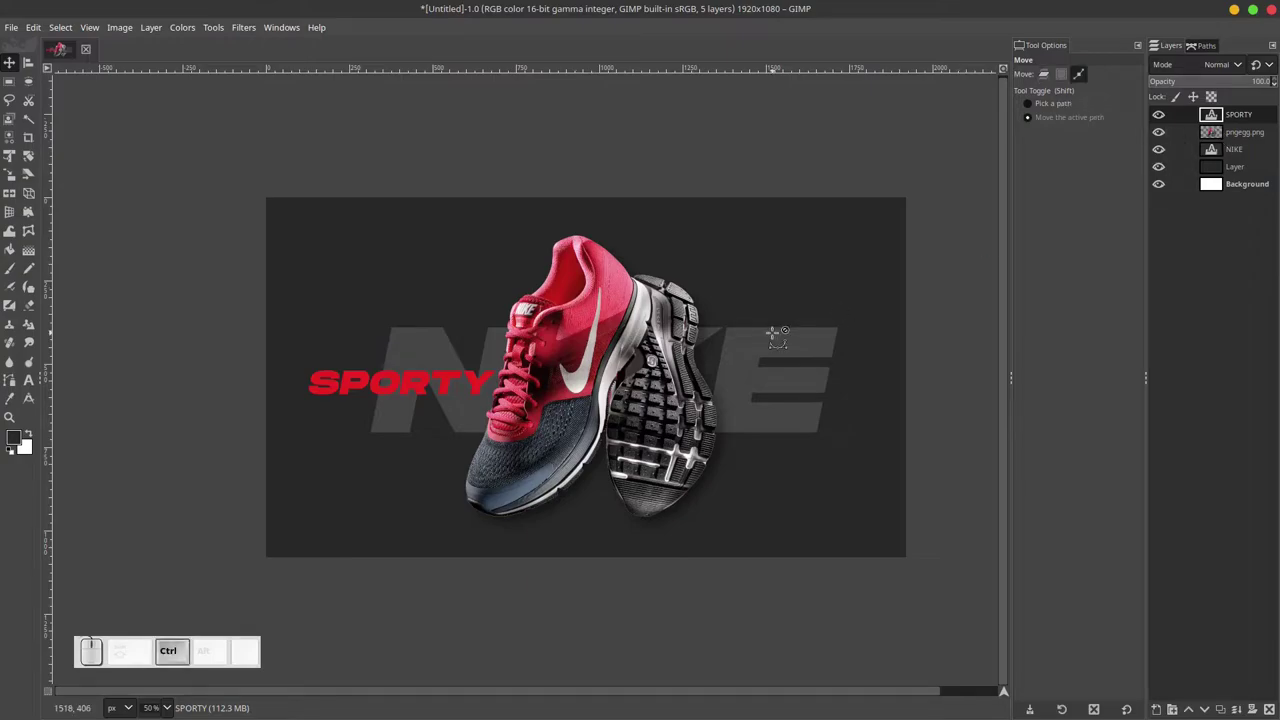
Duplicate the SPORTY layer, retype the copy as STYLIST, then select the pngegg.png layer.
key(ctrl+shift+d)
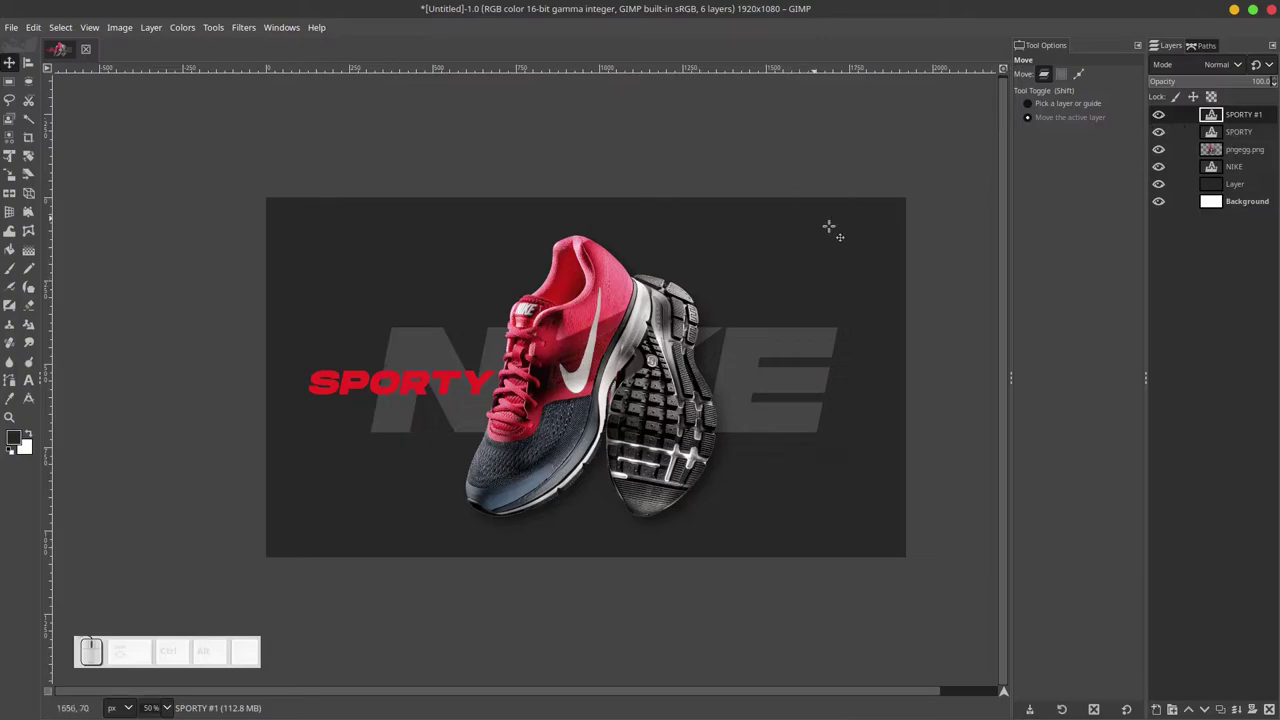
key(ctrl+z)
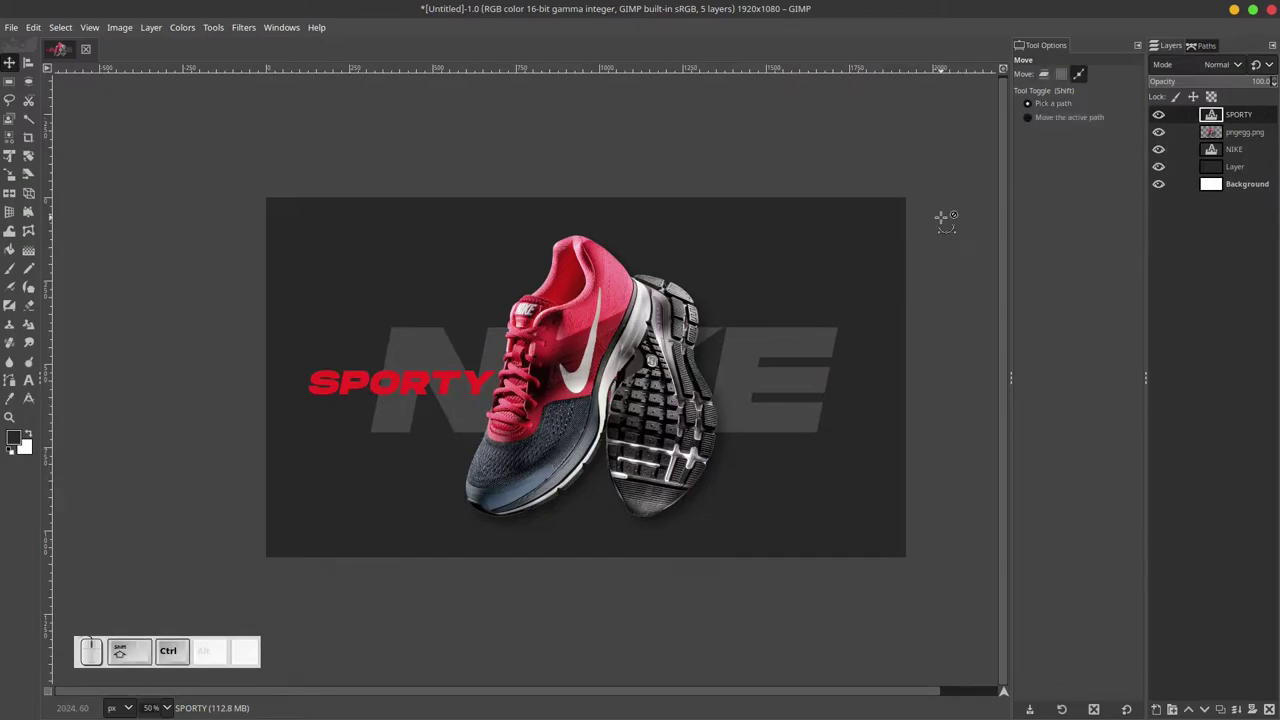
key(ctrl+shift+d)
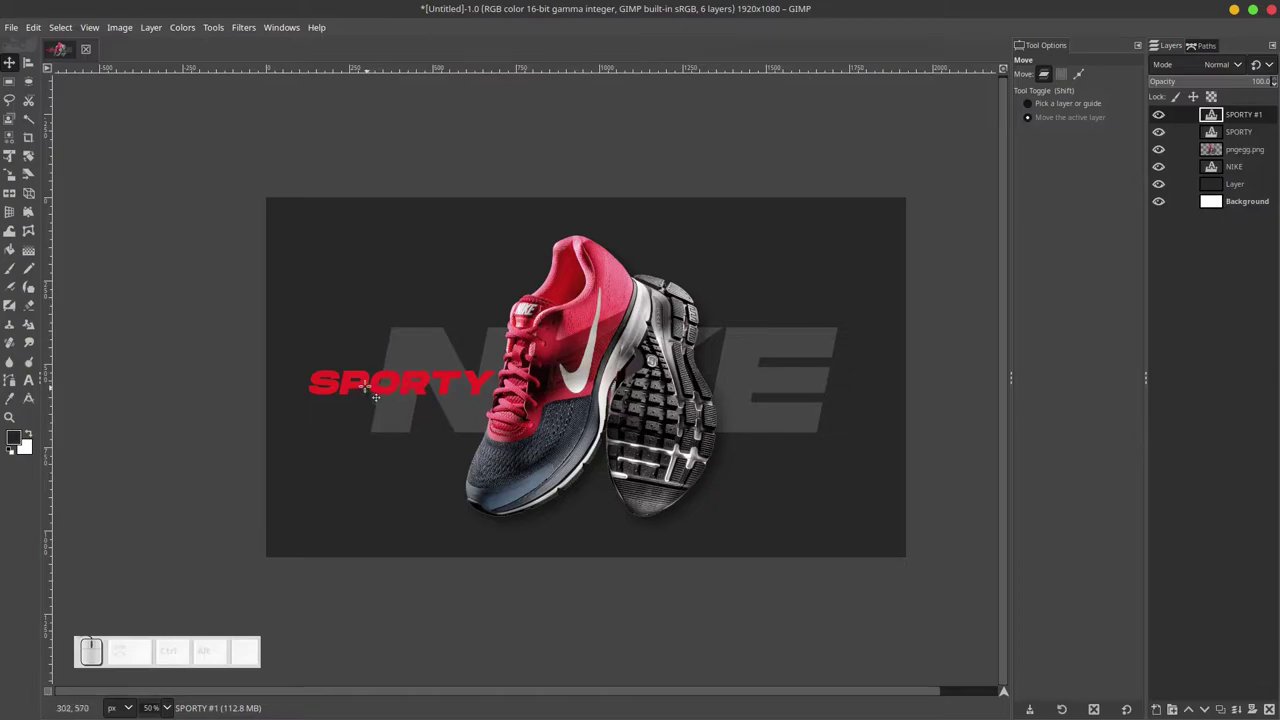
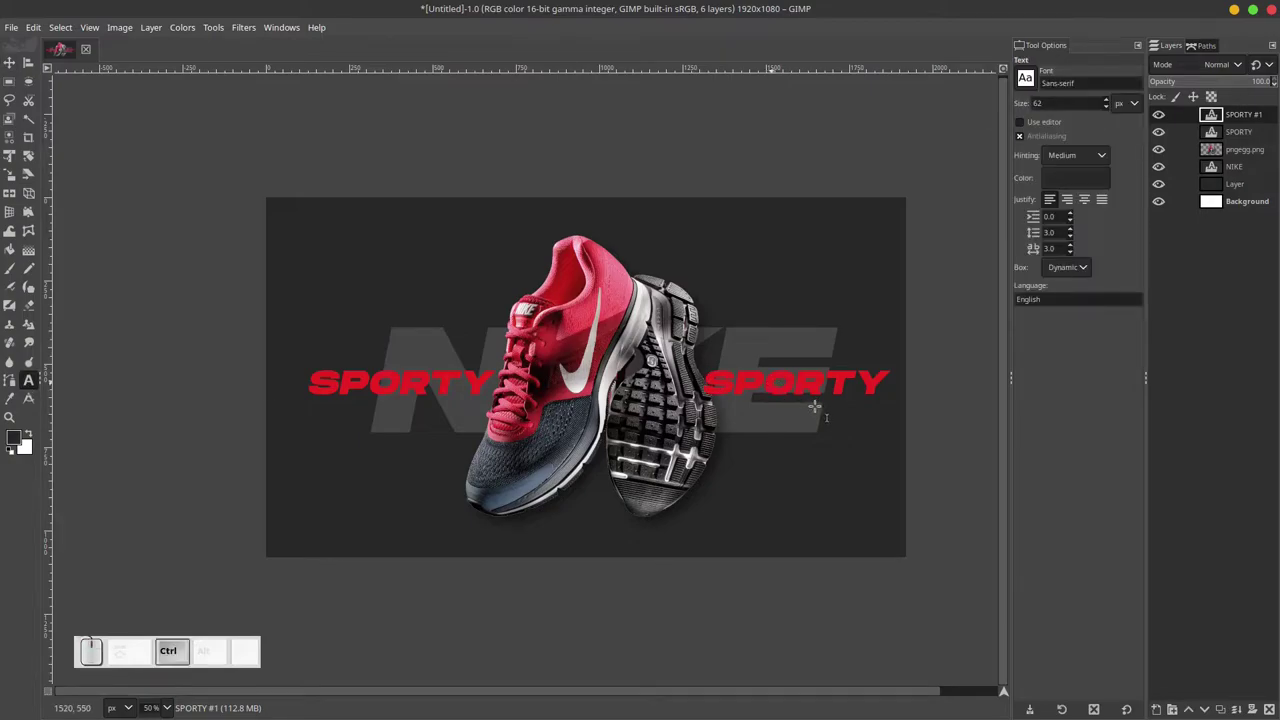
key(ctrl+a)
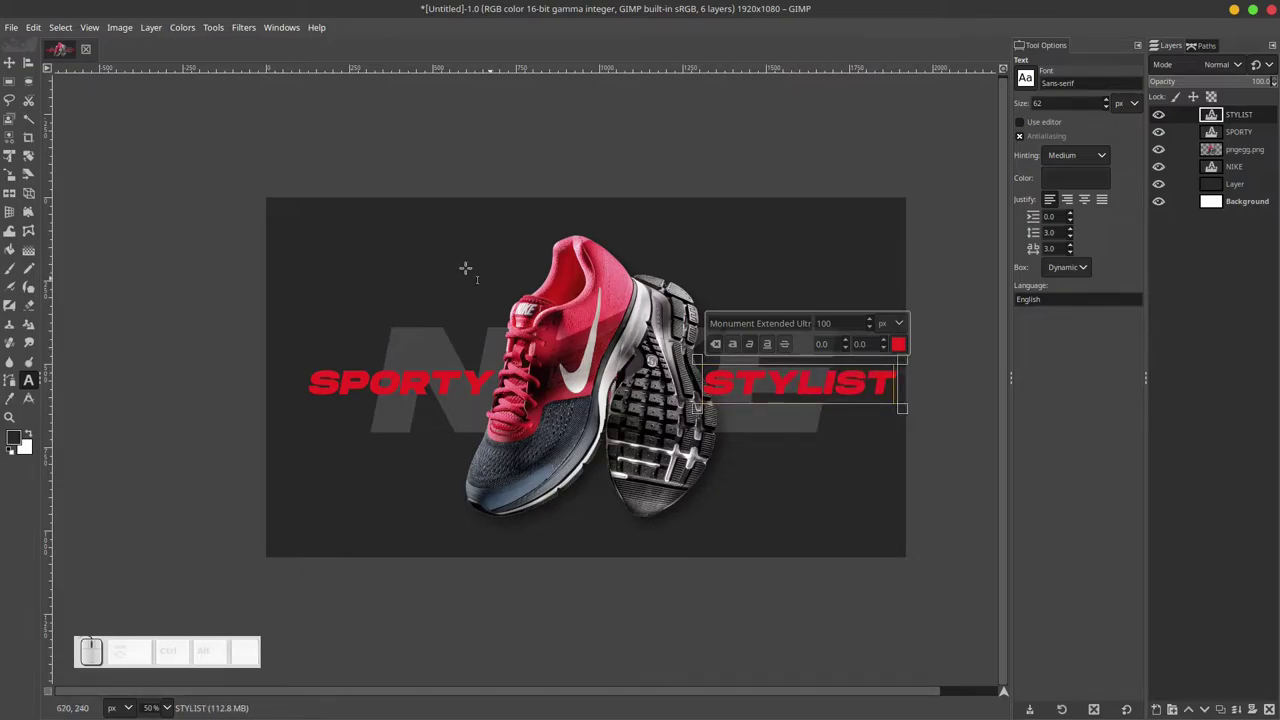
click(14, 68)
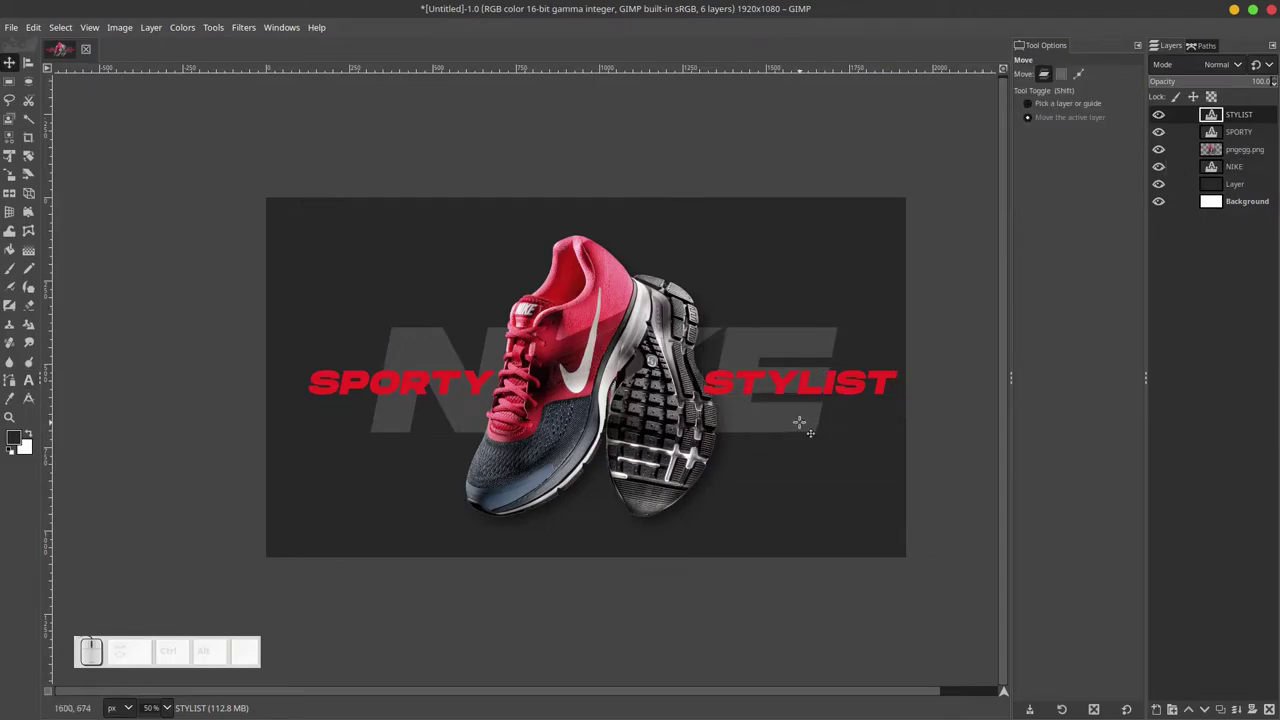
click(1240, 158)
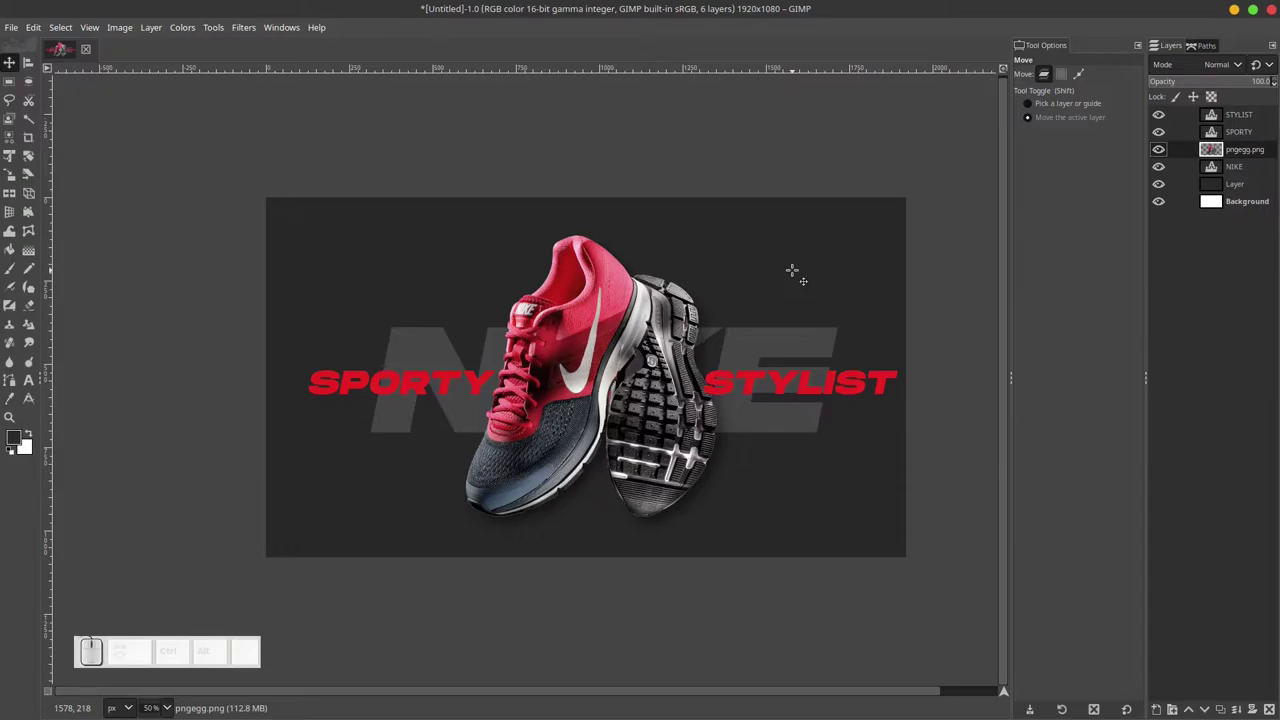
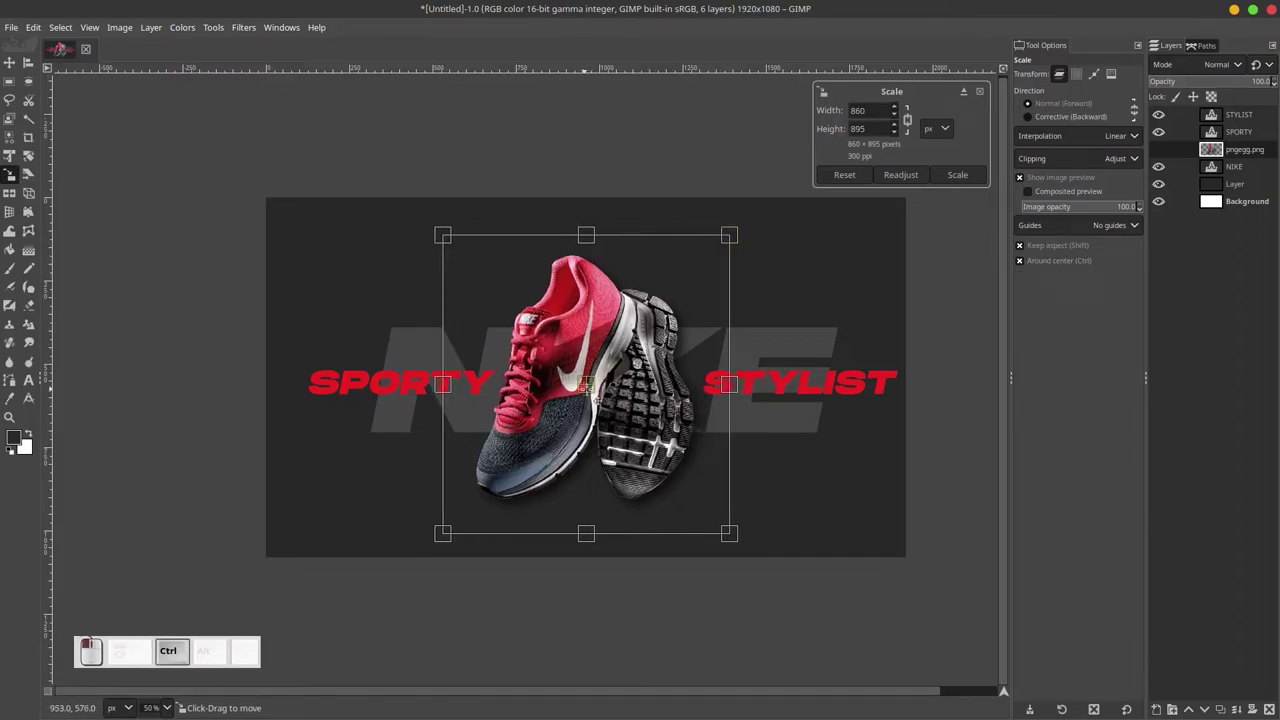
Apply the smaller shoe size (about 860 × 895 px) and select the STYLIST layer.
click(963, 177)
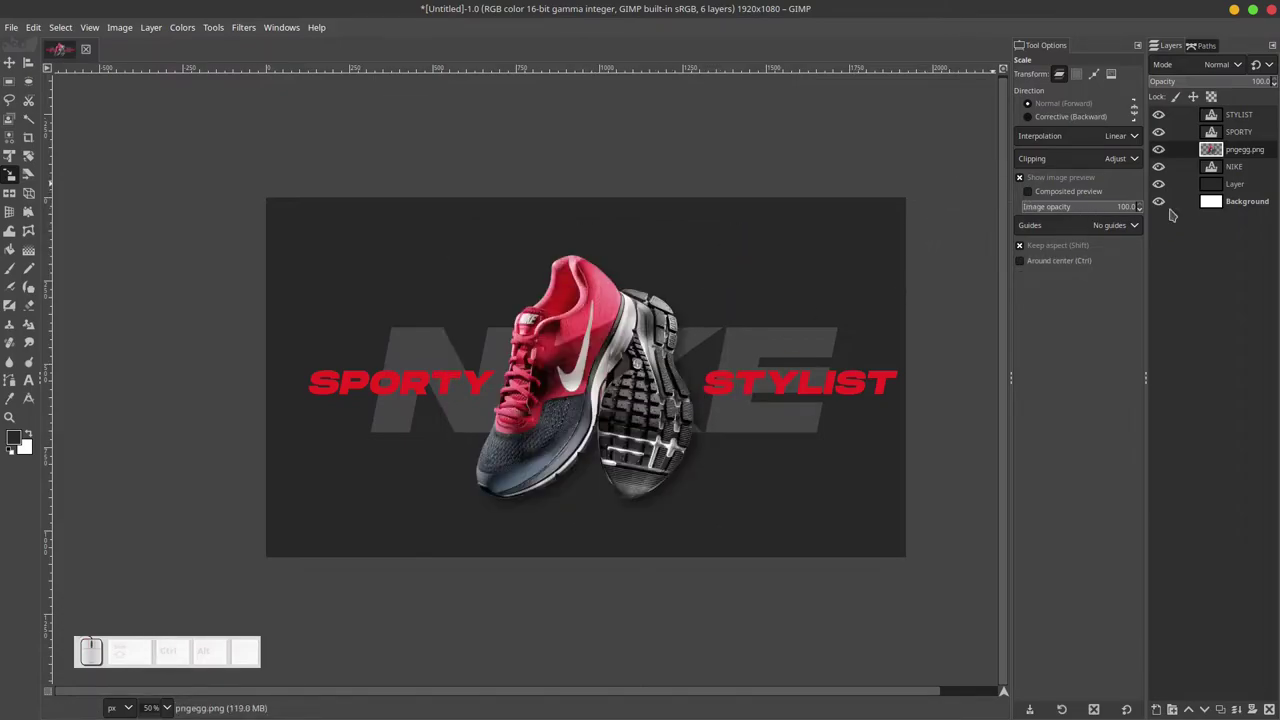
click(1258, 120)
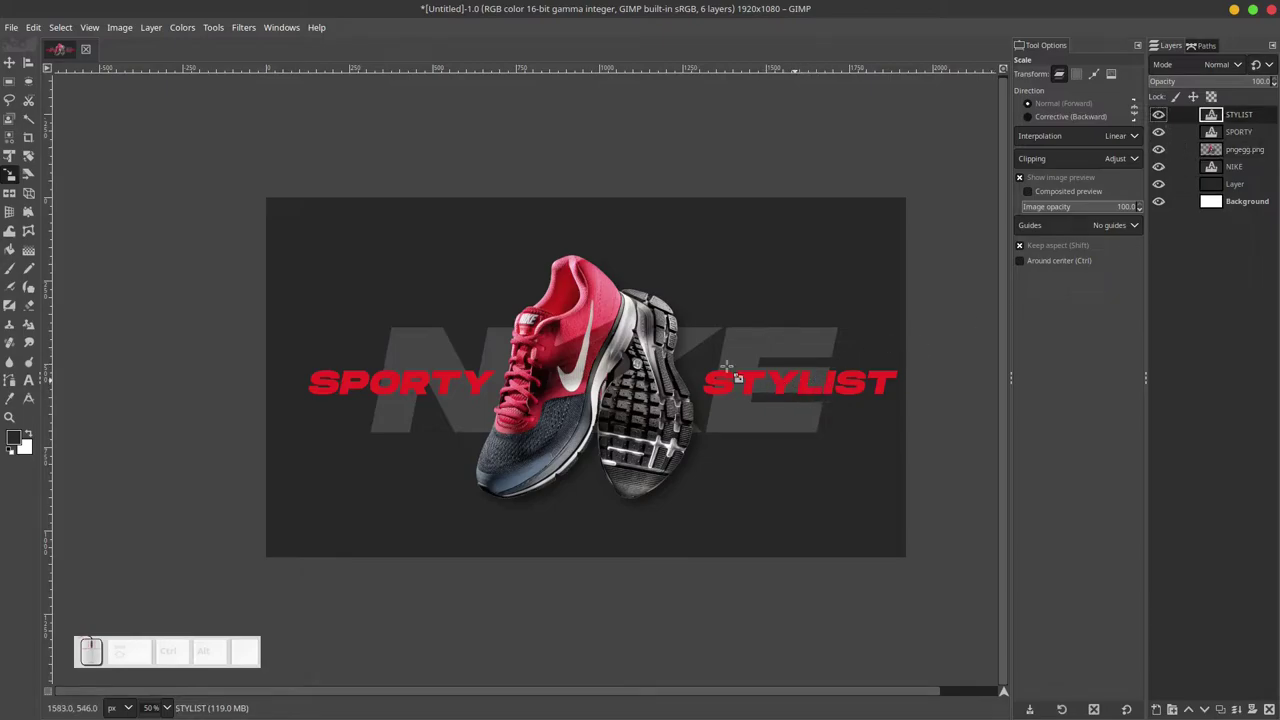
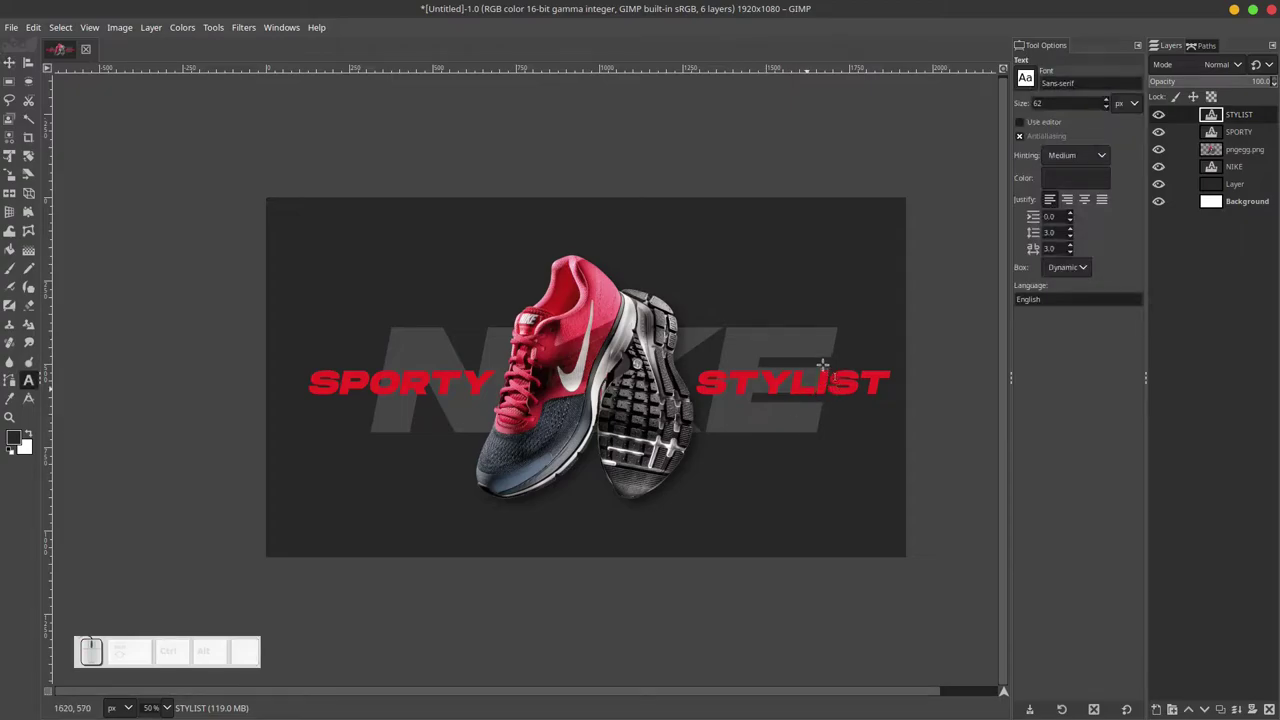
Recolour the STYLIST letters from red to white using the on-canvas text toolbar.
key(ctrl+a)
click(893, 348)
click(819, 321)
click(943, 473)
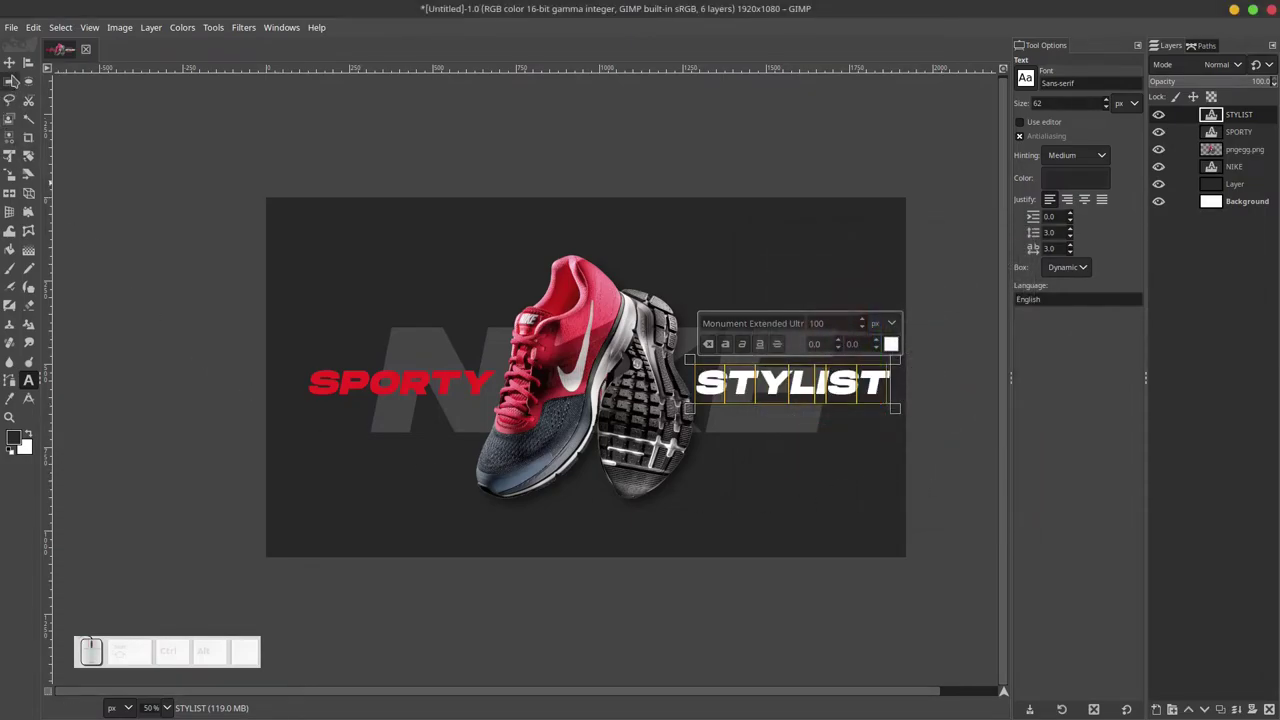
drag(16, 64, 410, 211)
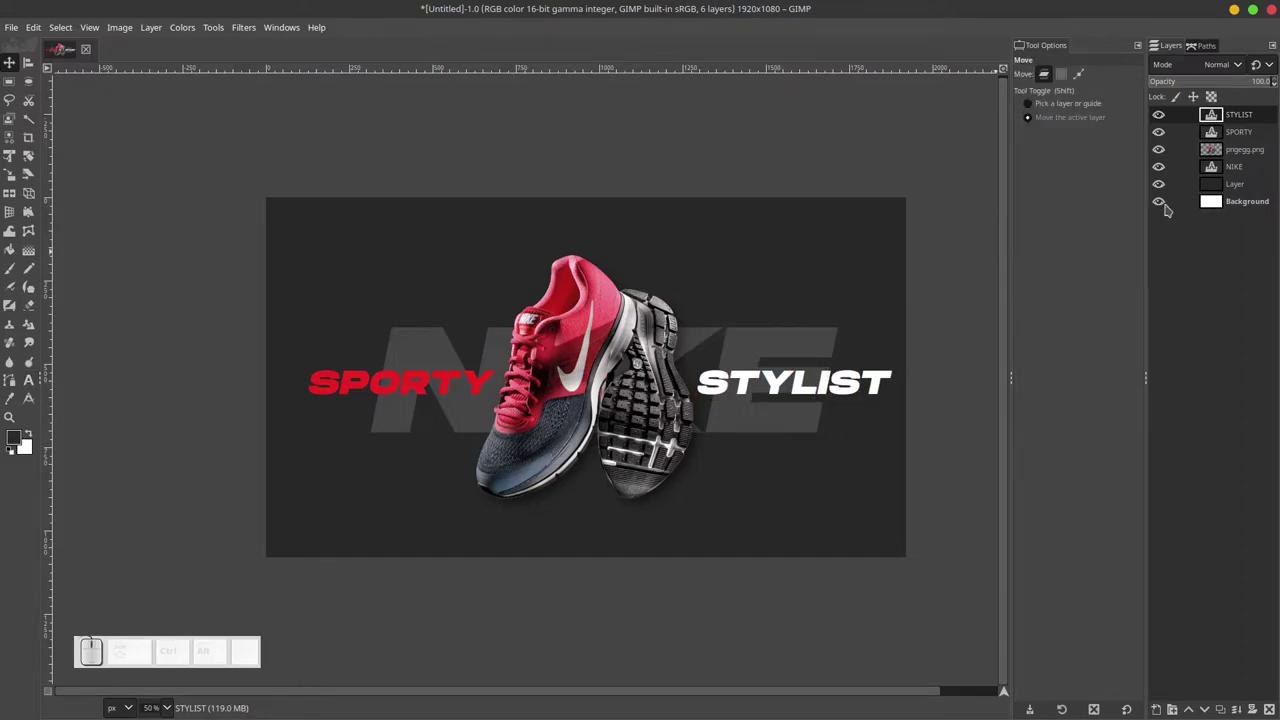
Duplicate the pngegg.png shoe layer and lower the copy beneath the original.
click(1250, 150)
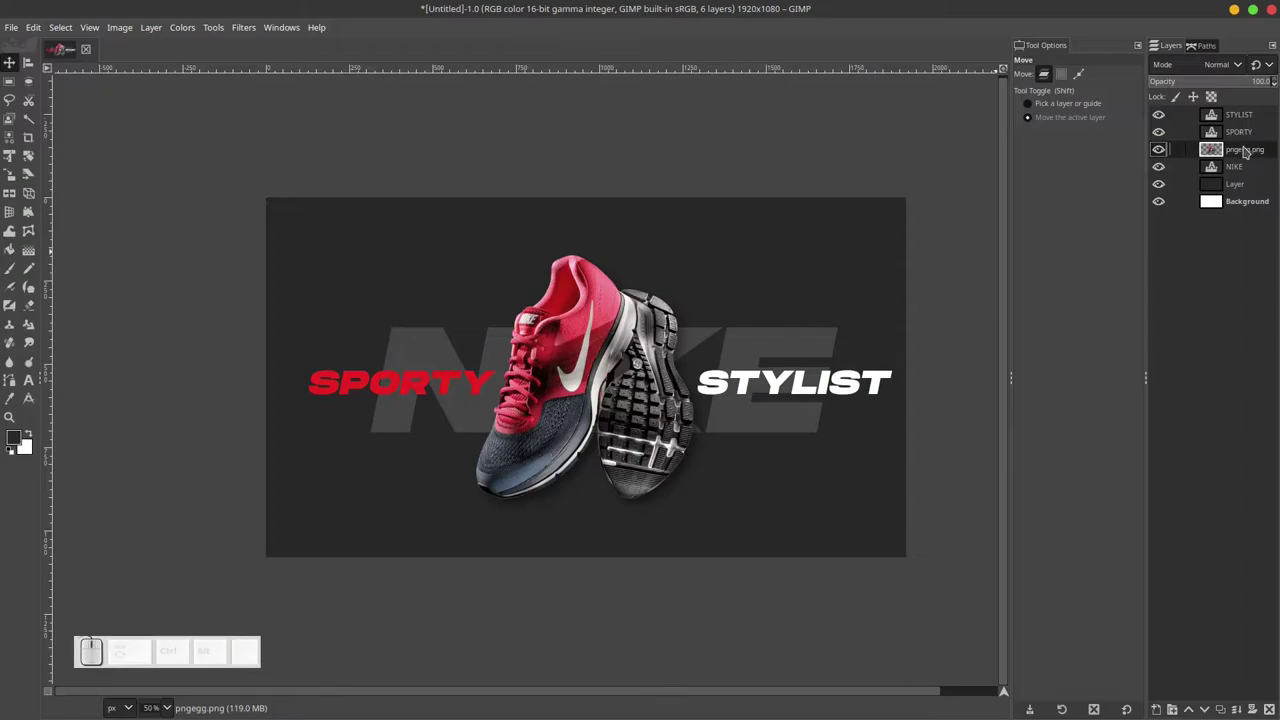
right_click(1244, 152)
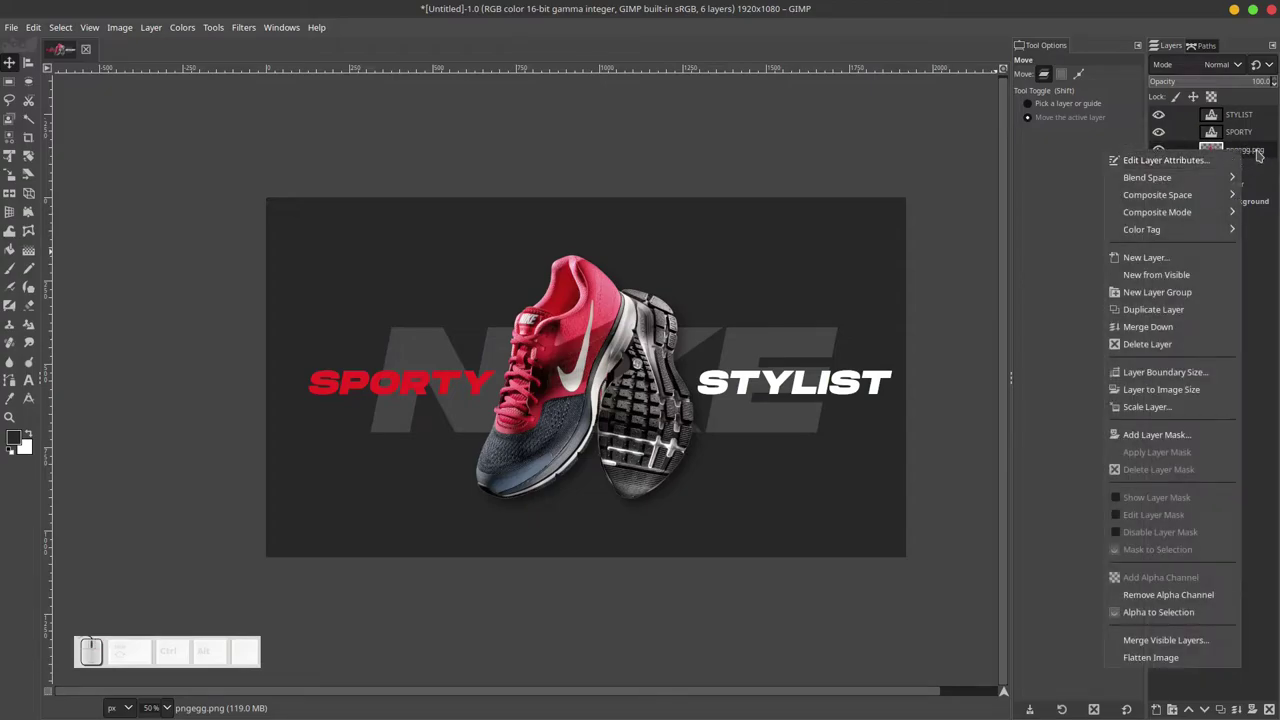
click(1162, 317)
click(1251, 156)
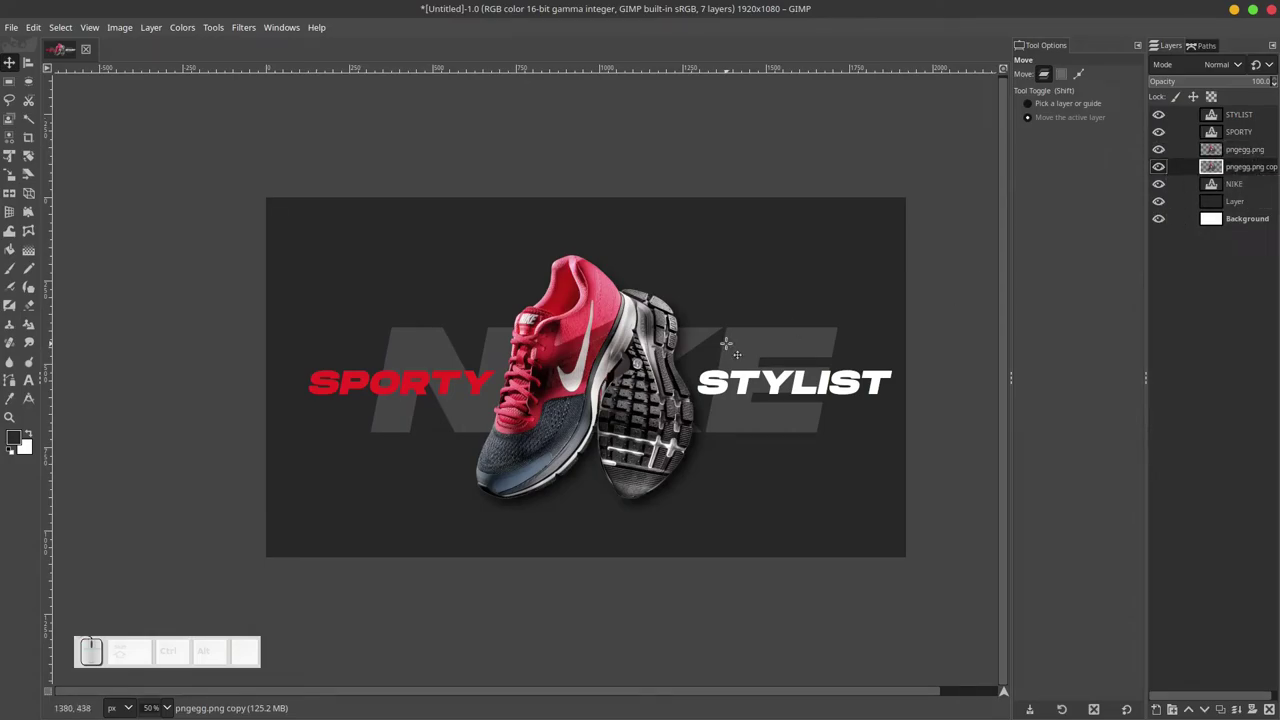
Scale the shoe copy up to about 1770 × 1846 px so it fills the poster.
key(shift+s)
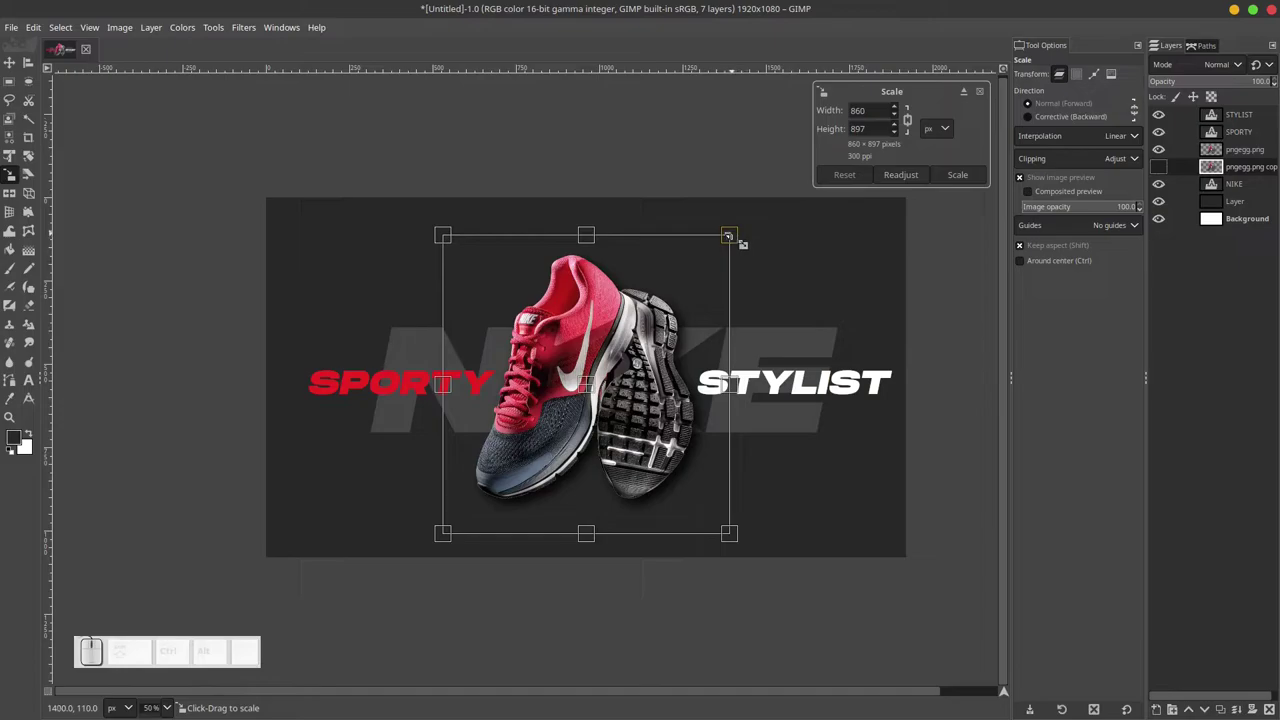
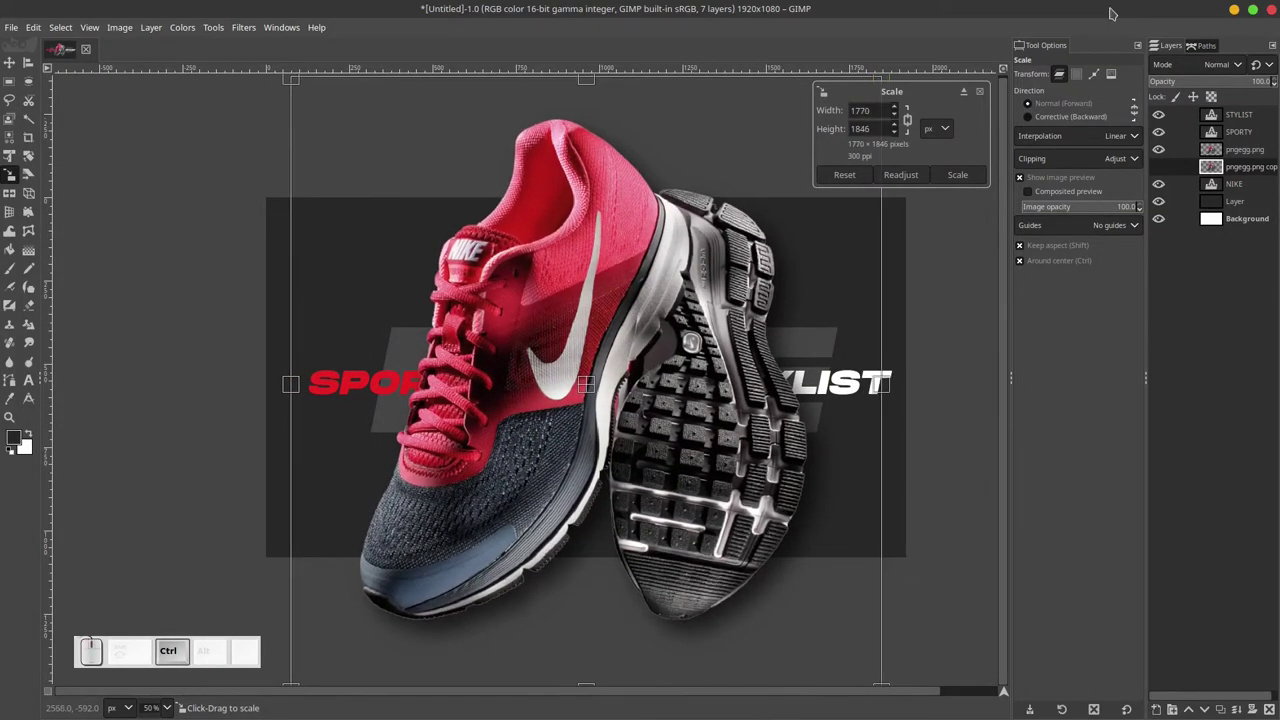
click(972, 180)
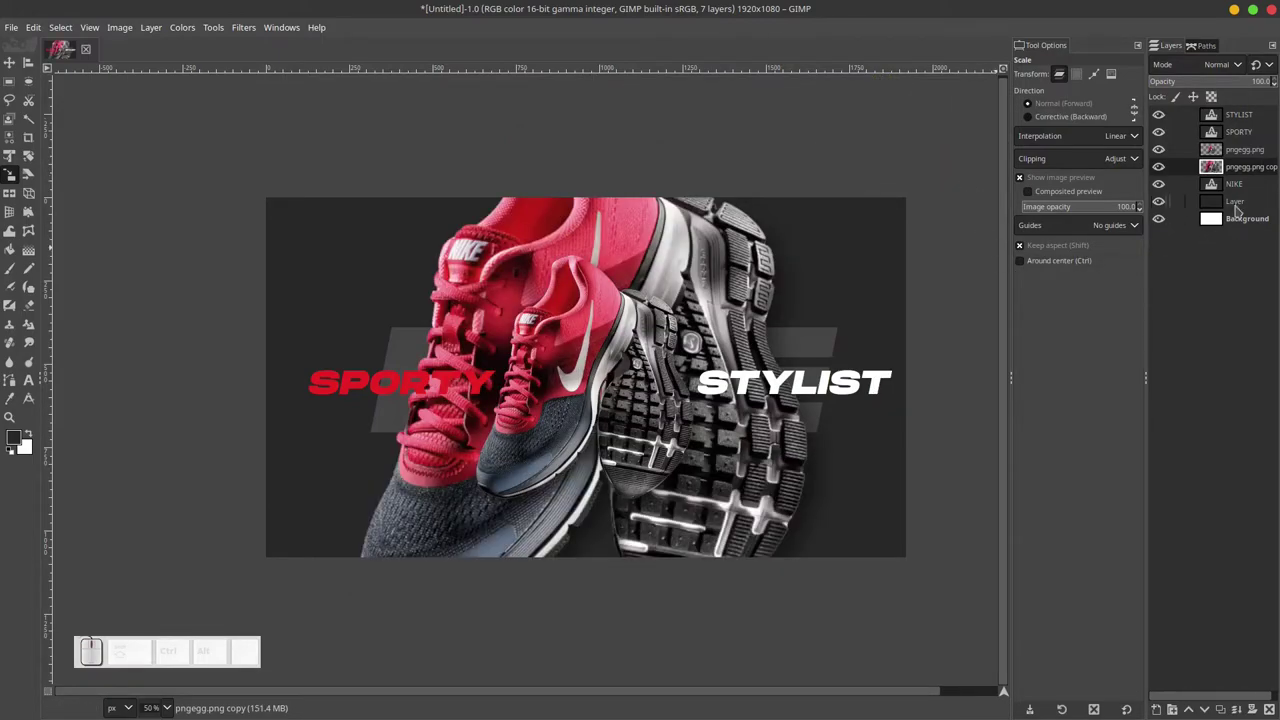
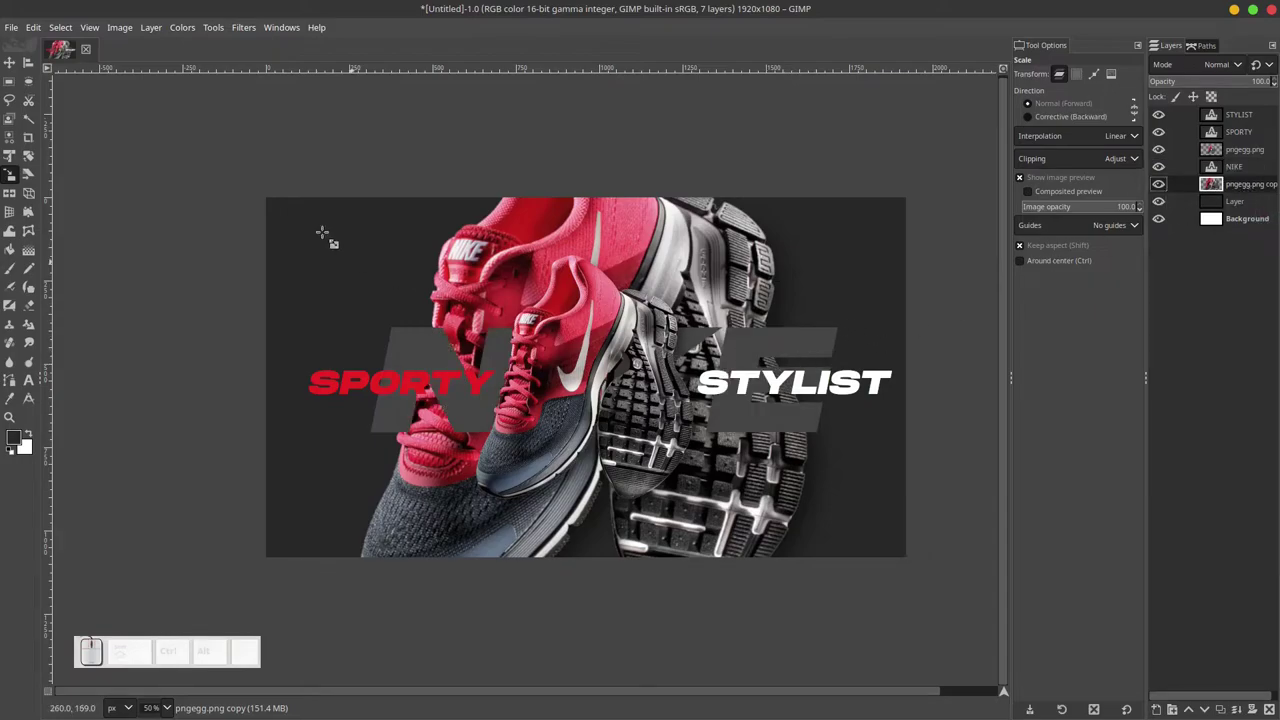
Desaturate the shoe copy with Hue-Saturation and fade it to a faint grey backdrop.
click(192, 30)
click(222, 102)
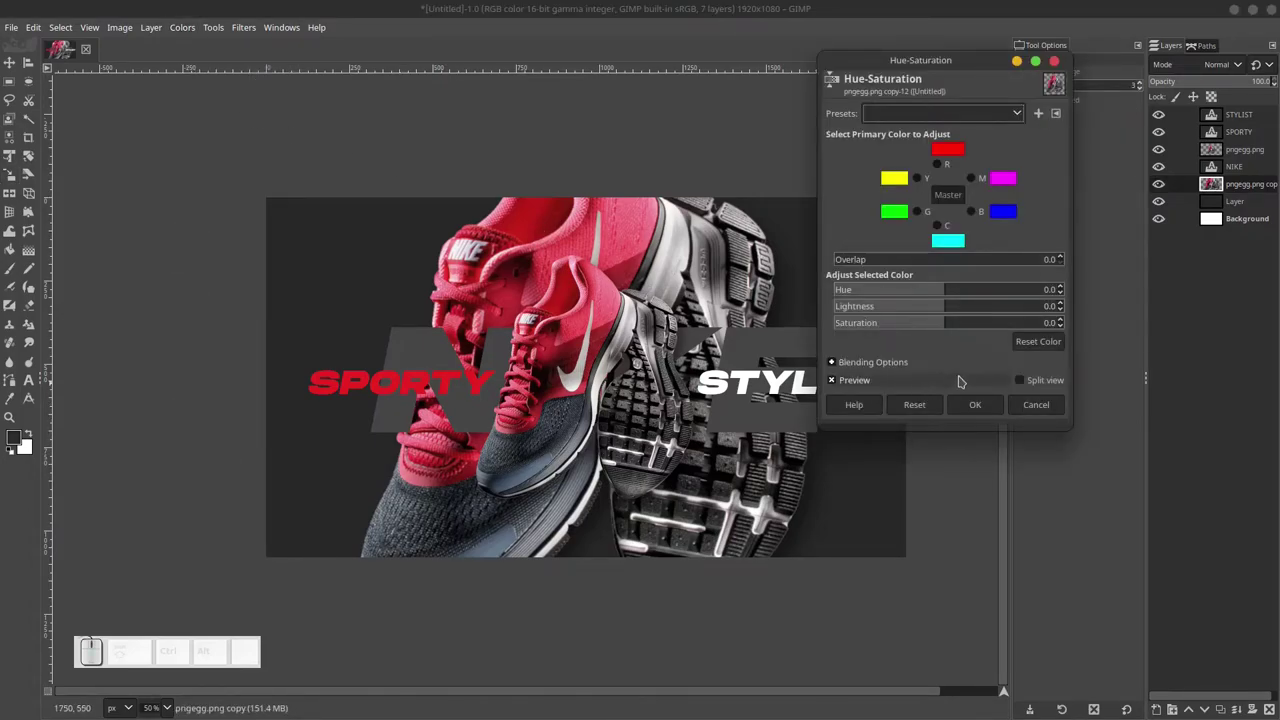
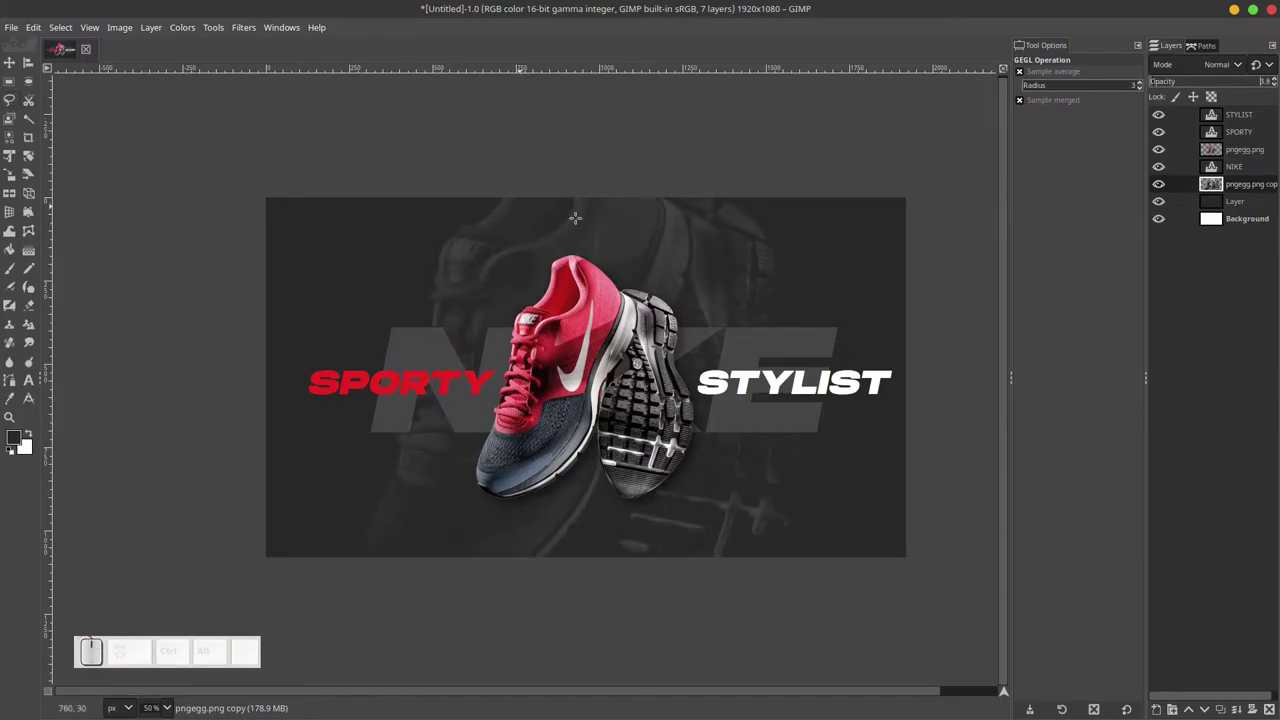
scroll(down, 3)
scroll(up, 3)
key(shift+s)
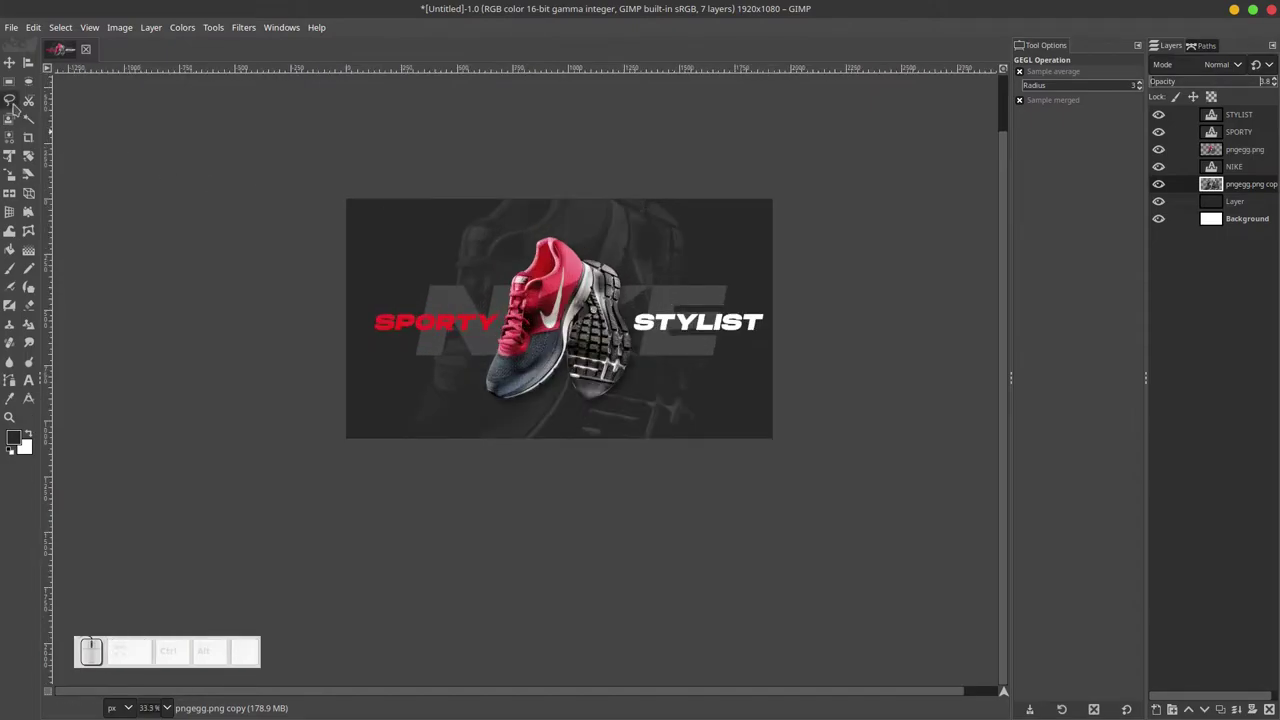
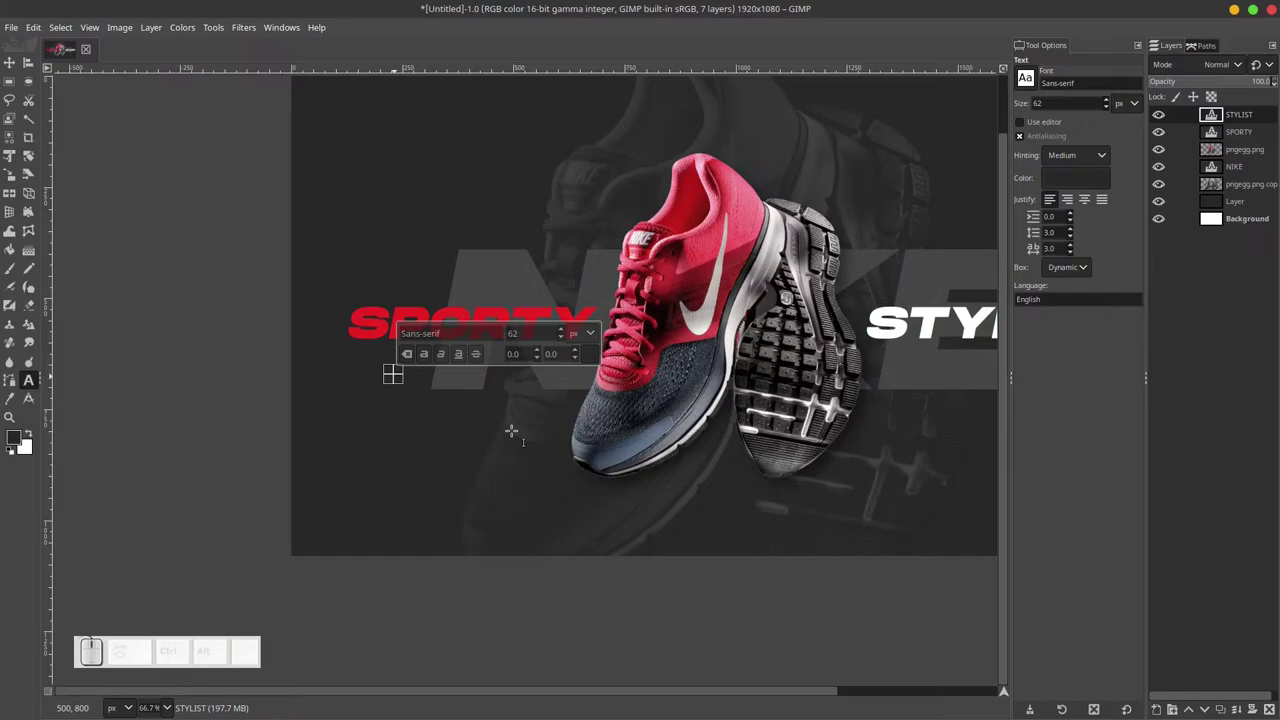
Type LIMITED EDITION, colour it white and set it in Monument Extended at 30 px.
key(space)
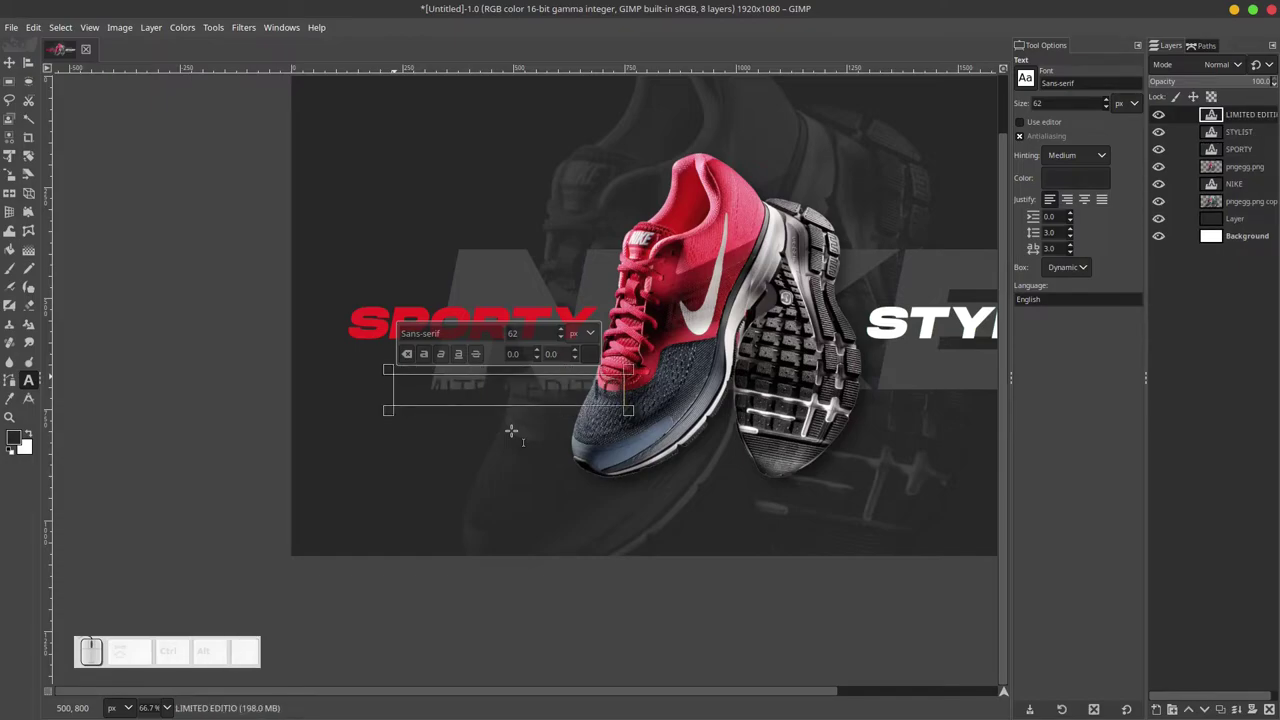
key(n)
key(ctrl+a)
click(597, 359)
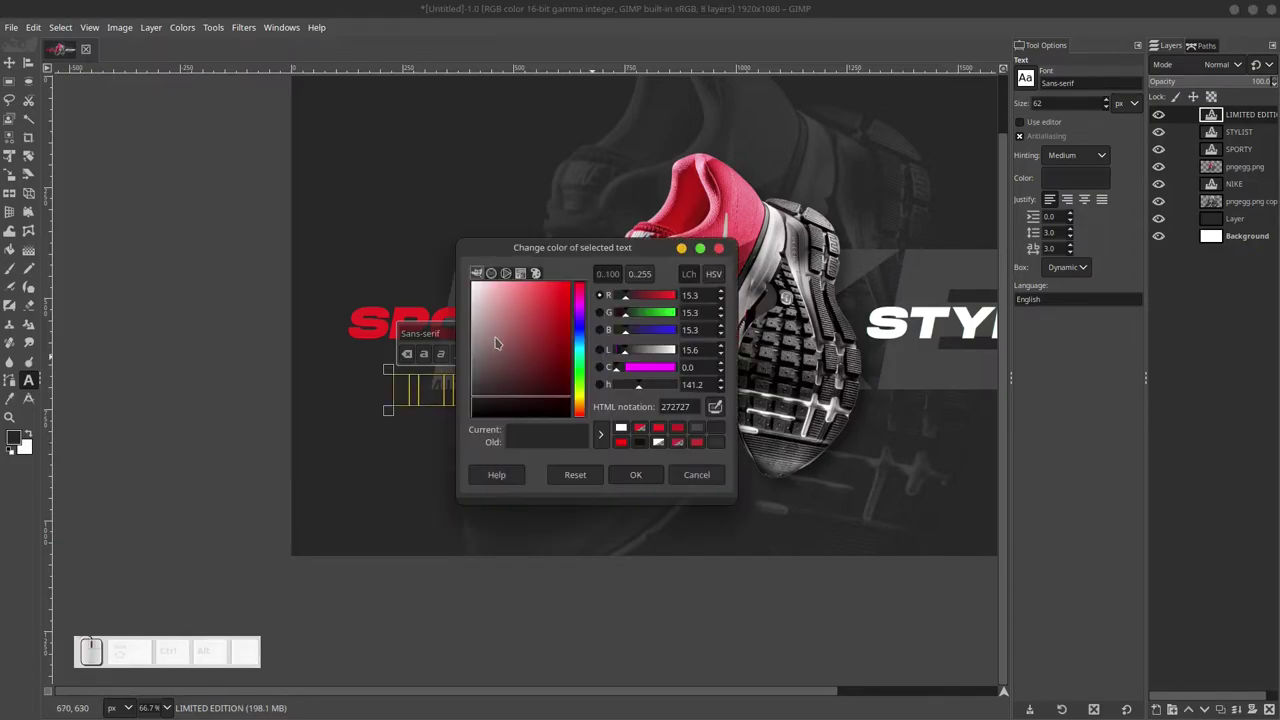
click(494, 318)
click(641, 481)
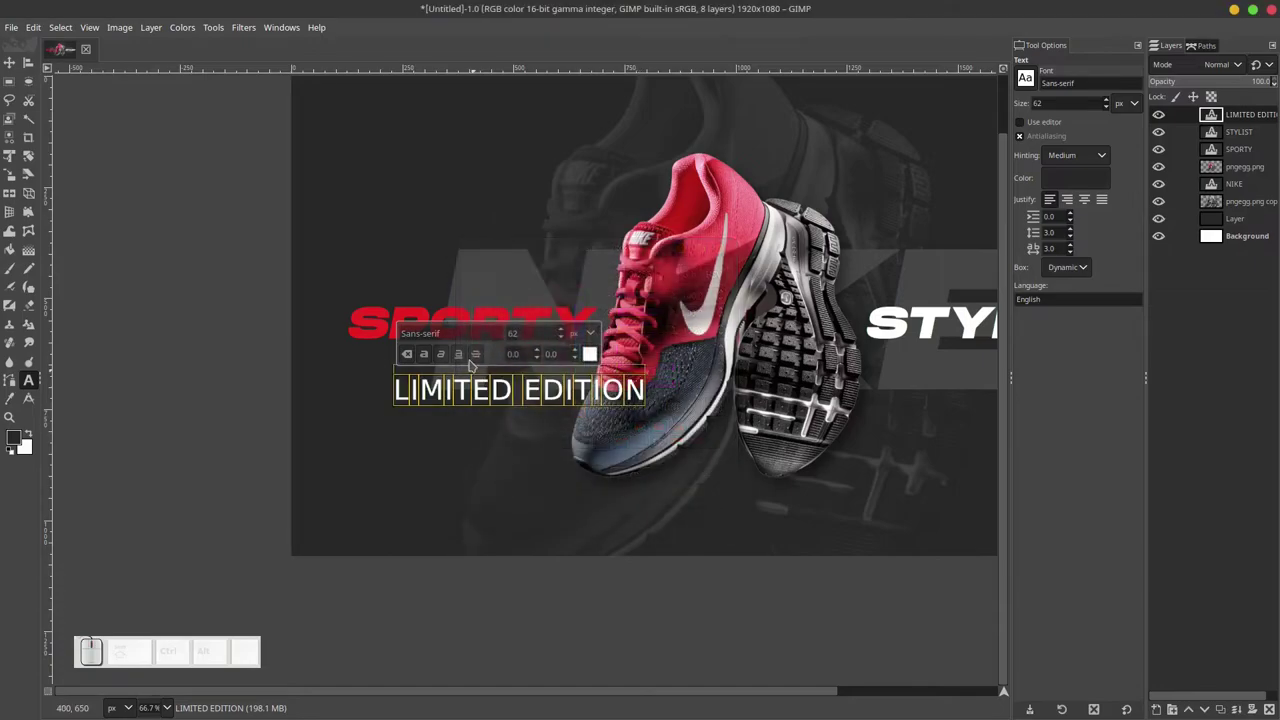
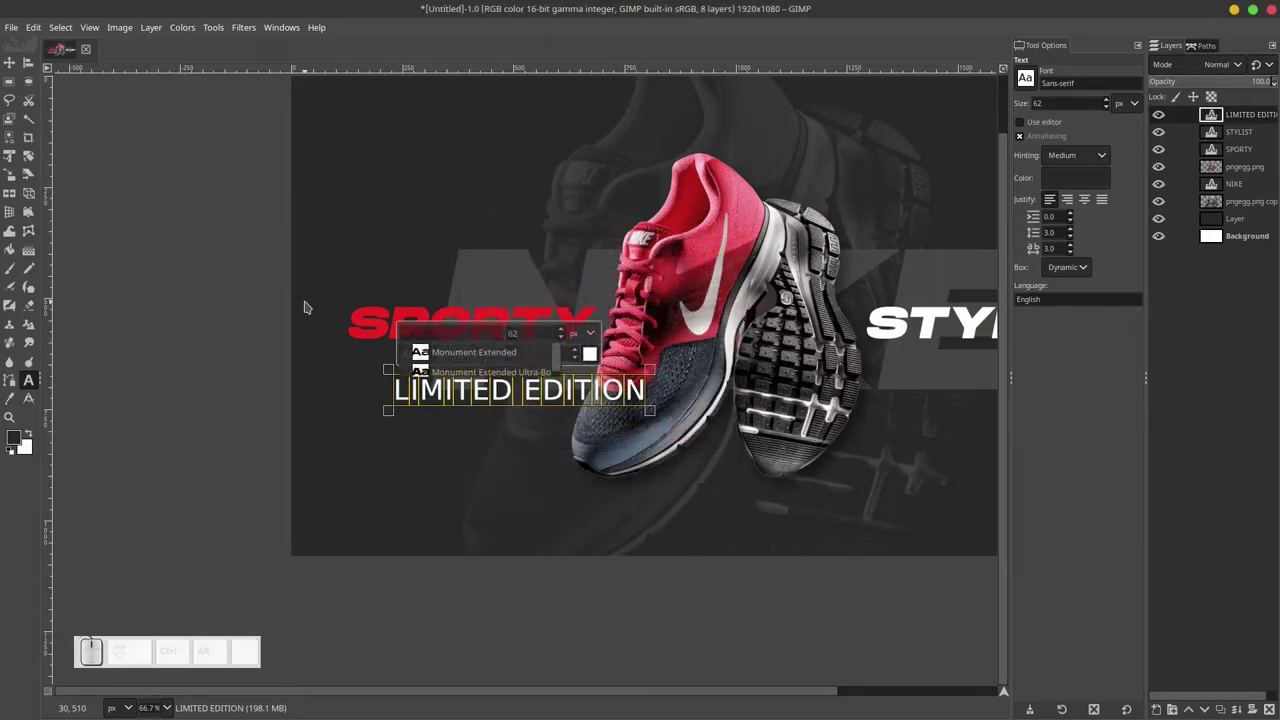
click(462, 352)
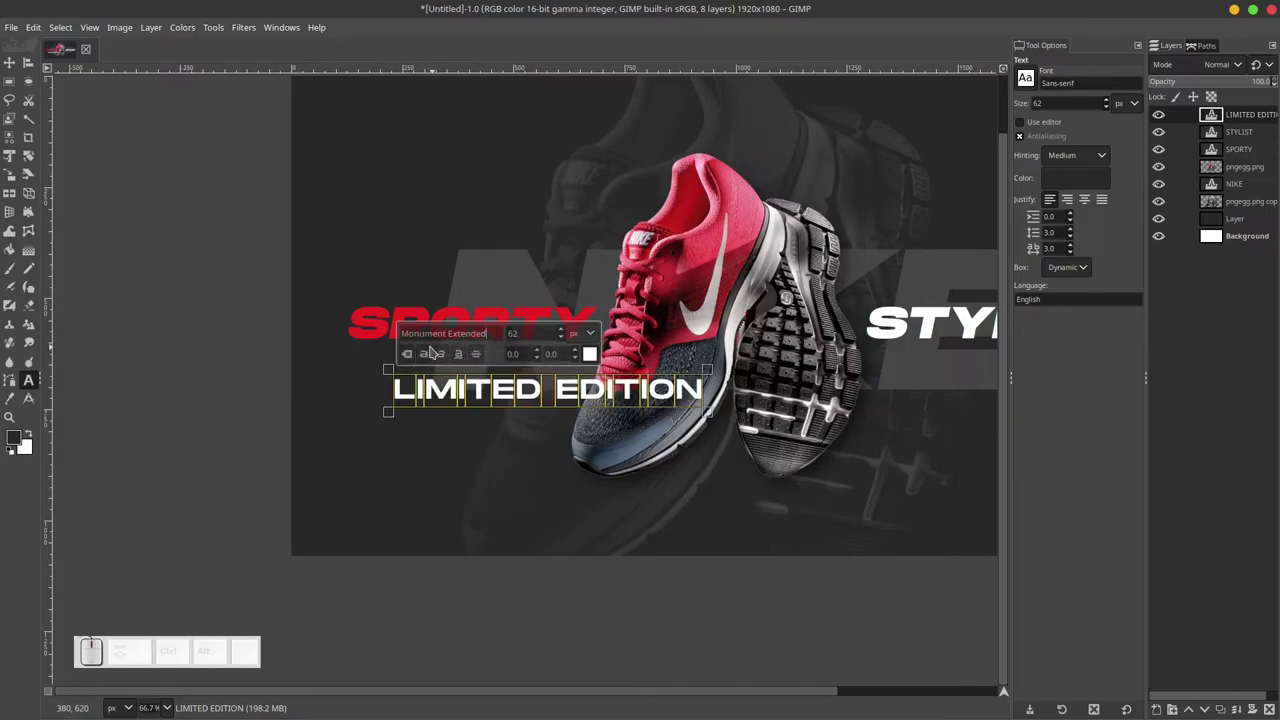
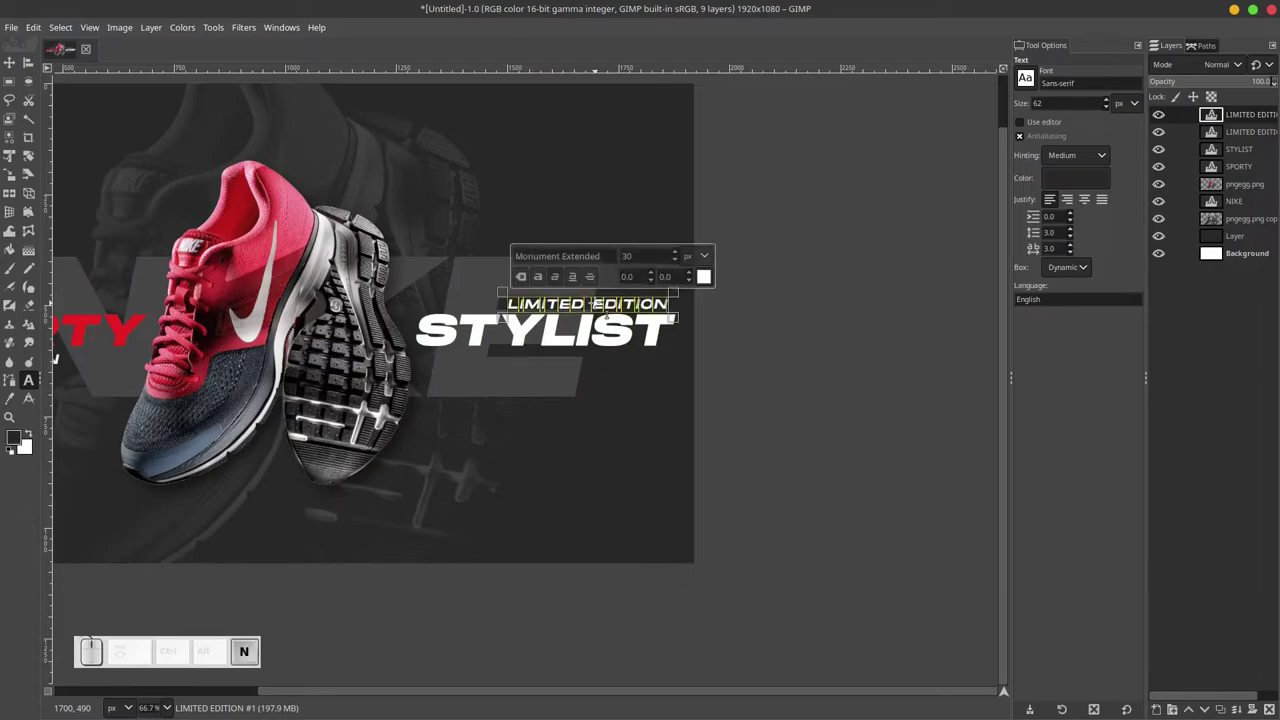
Commit the white NEW ARRIVAL caption above STYLIST and leave text editing.
key(space)
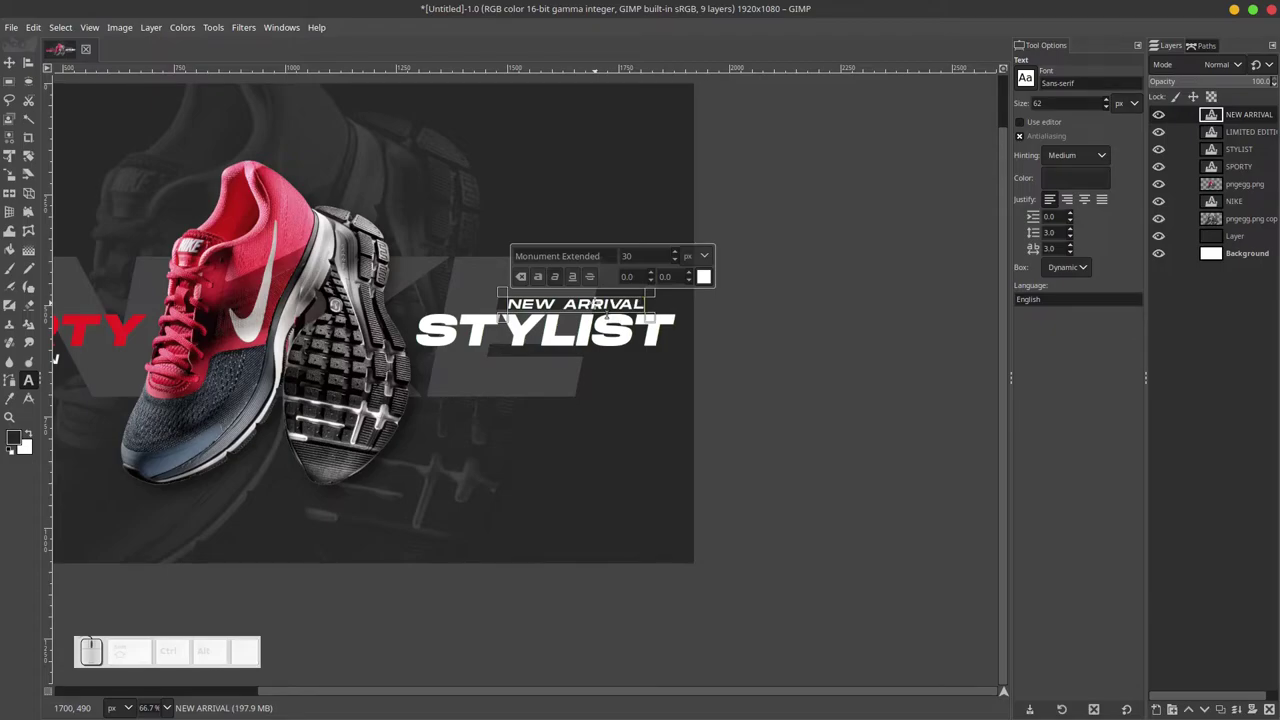
click(9, 61)
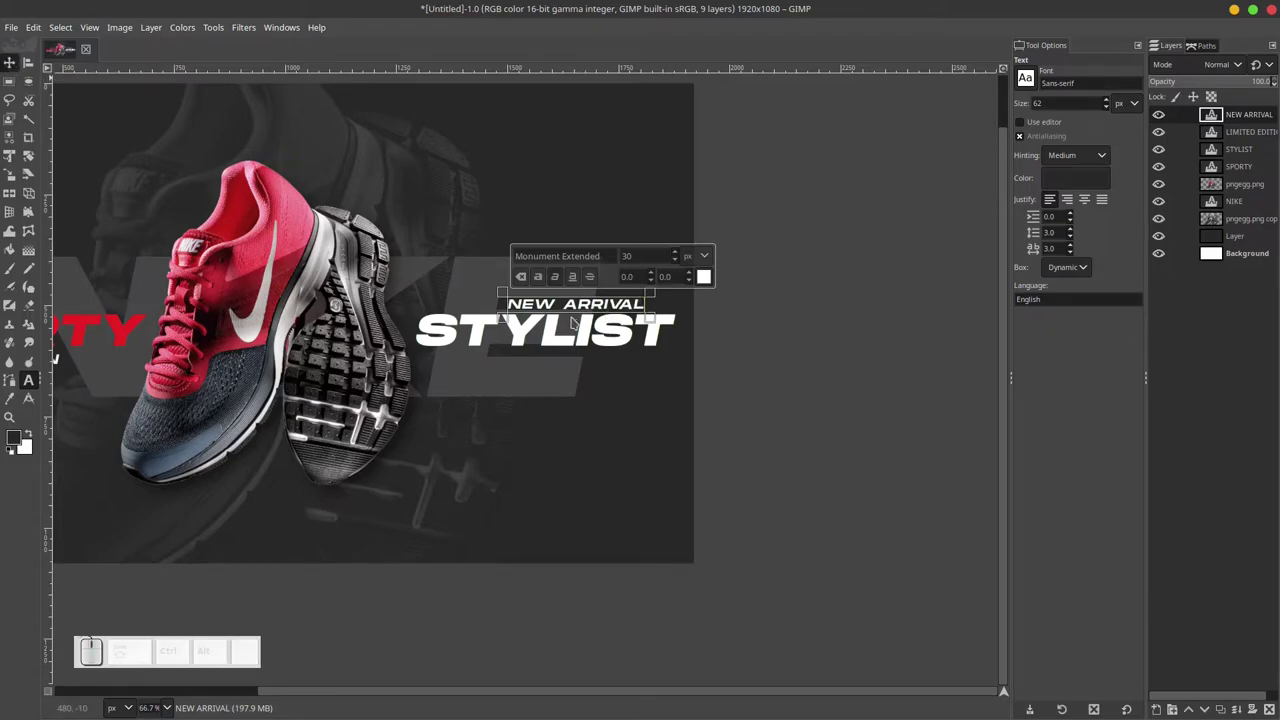
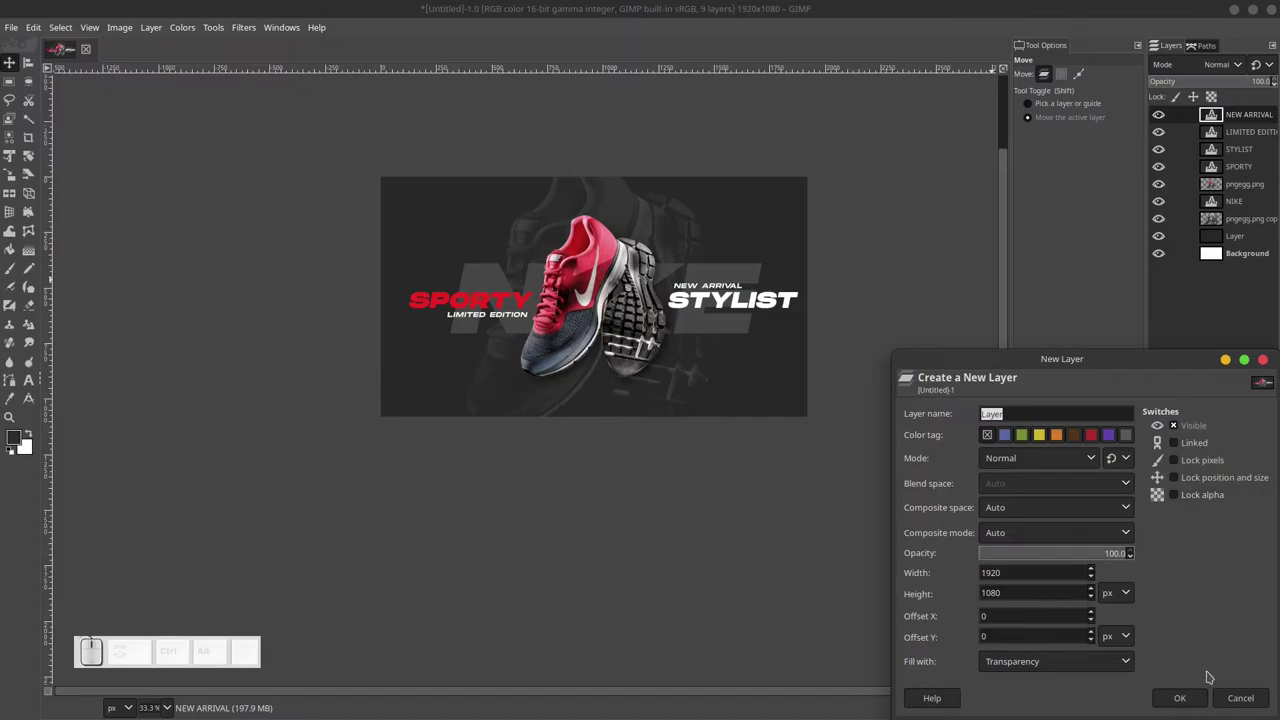
Add transparent 1920×1080 Layer #1 on top of the poster's layer stack.
click(1187, 702)
scroll(up, 3)
scroll(down, 3)
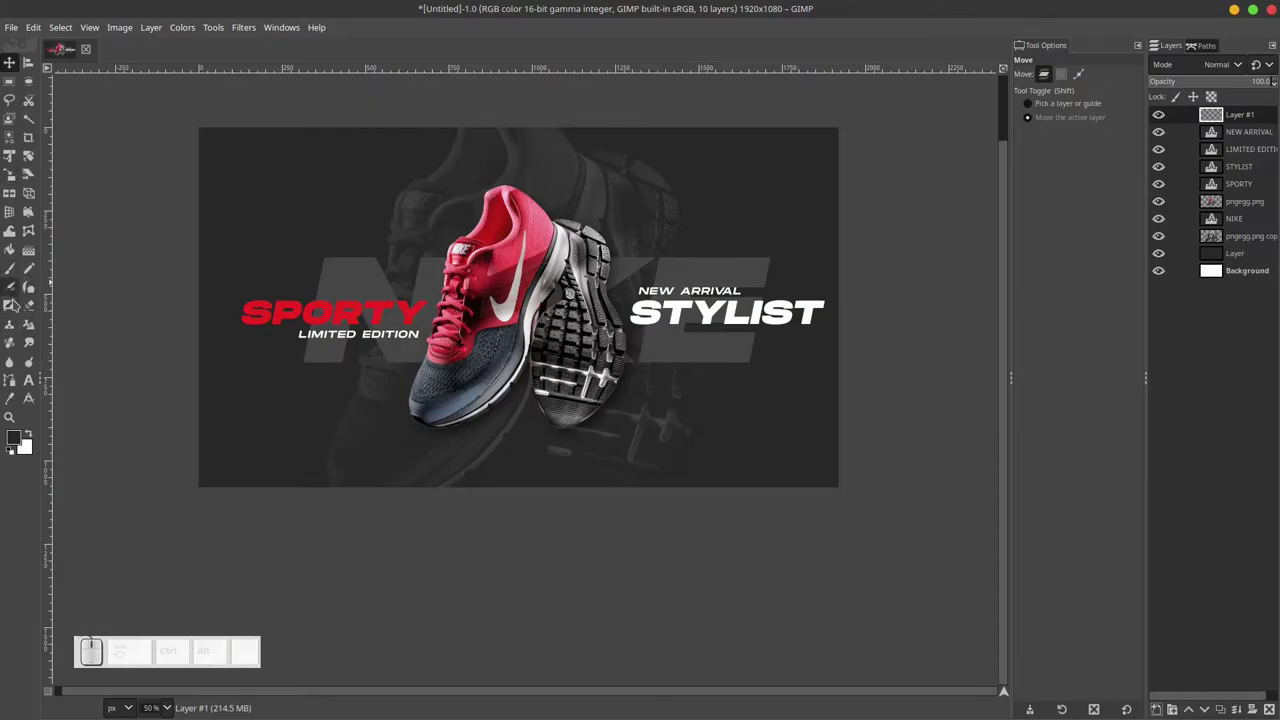
Draw a sweeping path from lower left under the shoe to top right and list it in Paths.
click(16, 385)
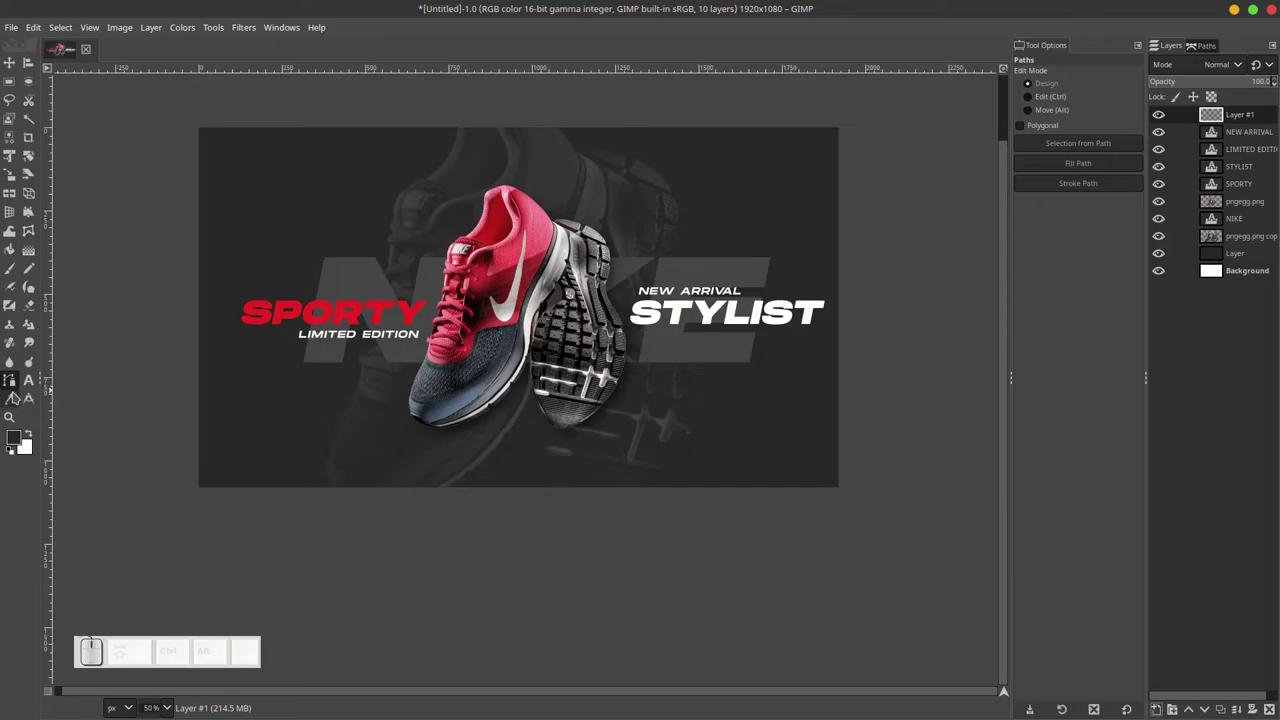
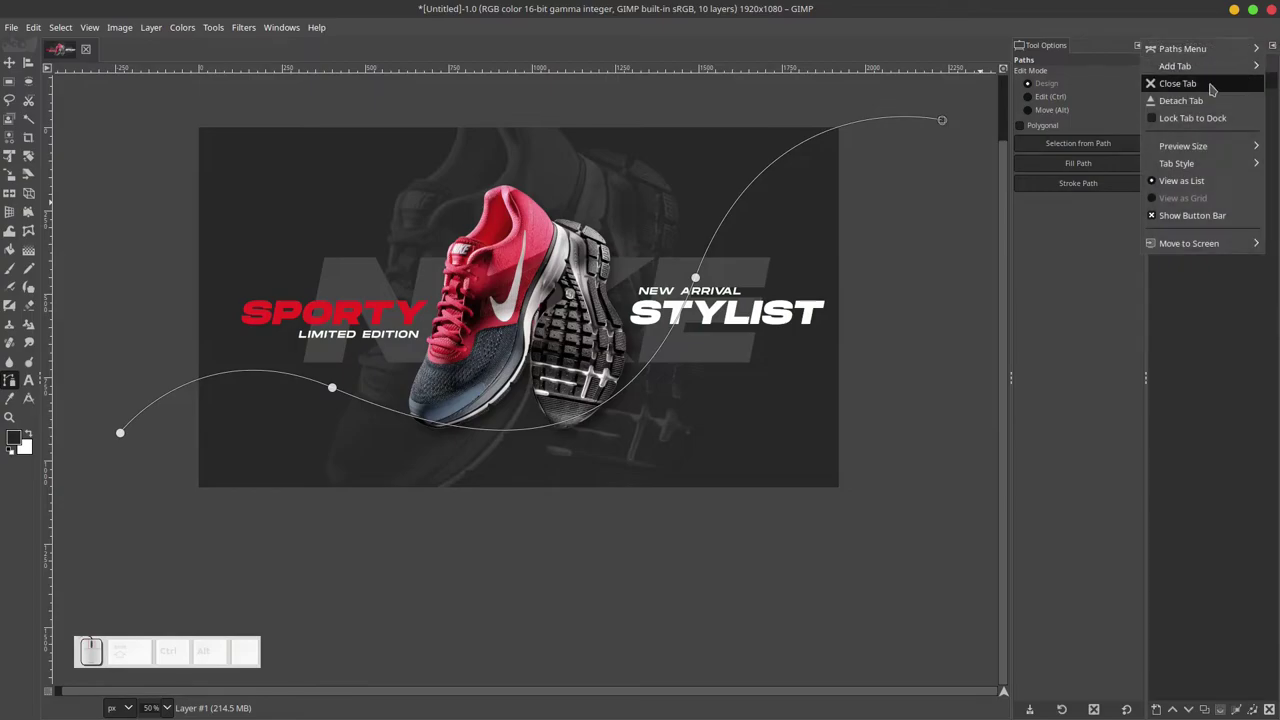
click(1211, 85)
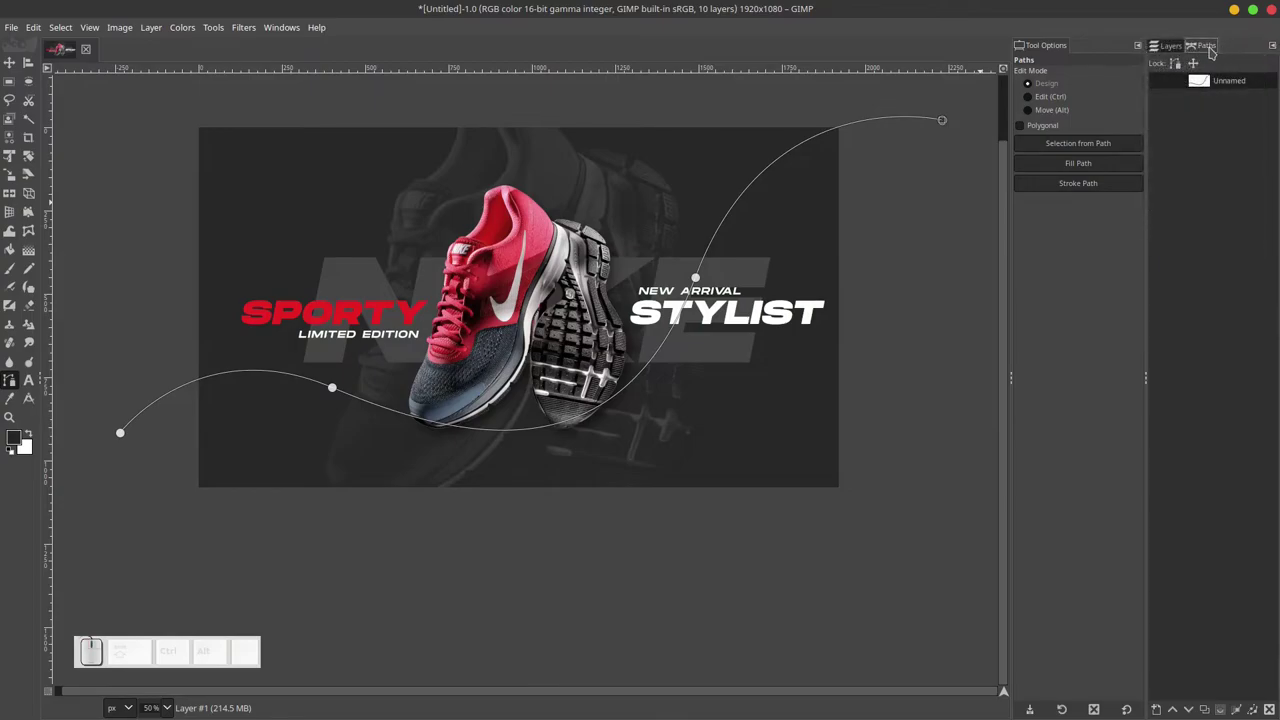
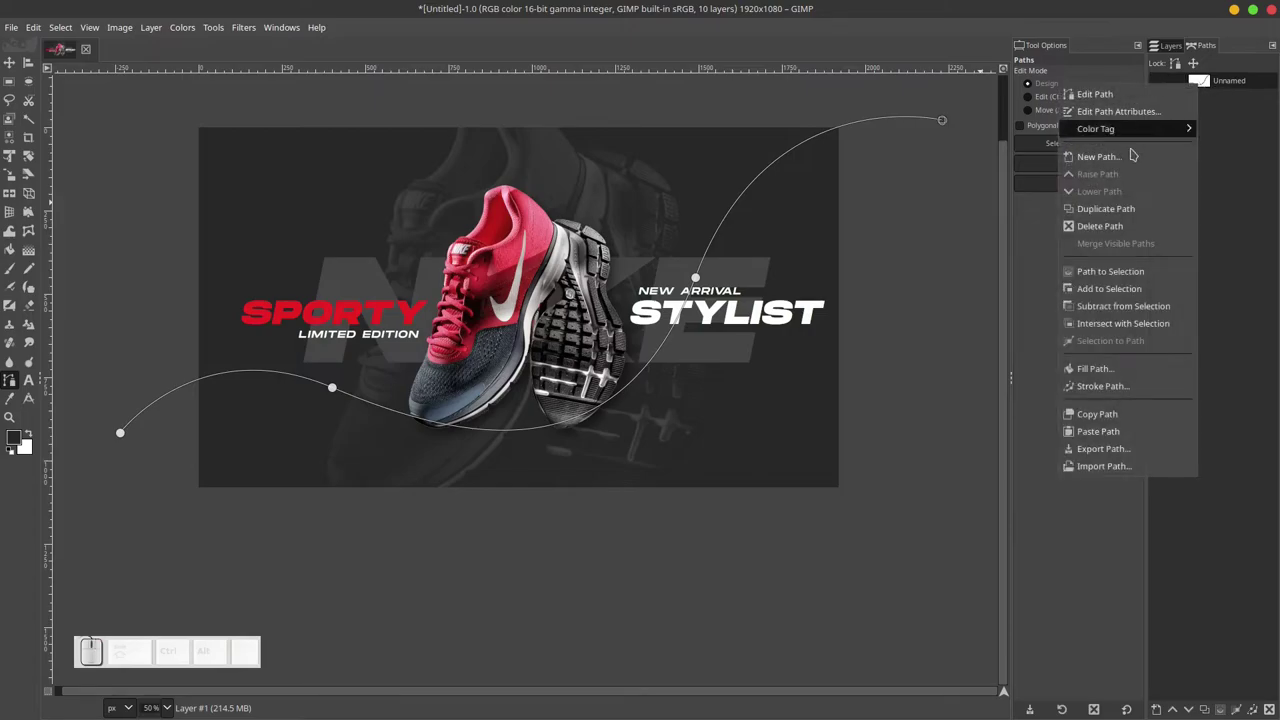
click(979, 273)
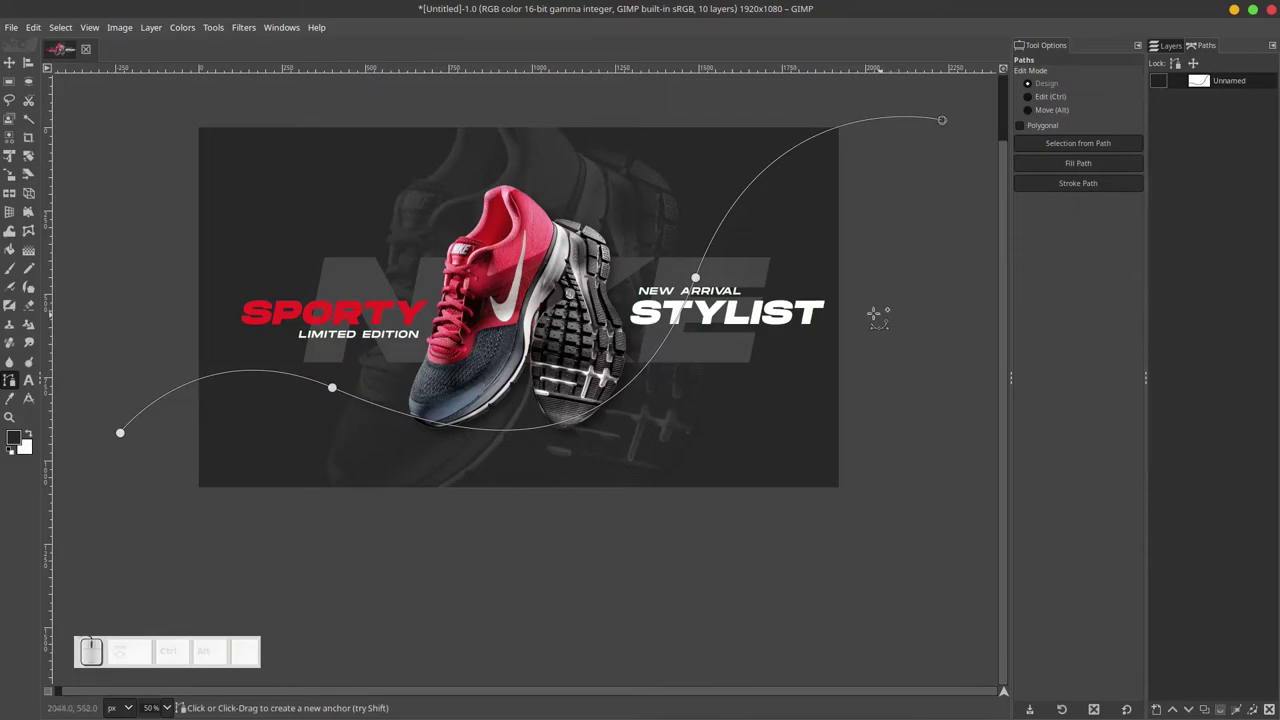
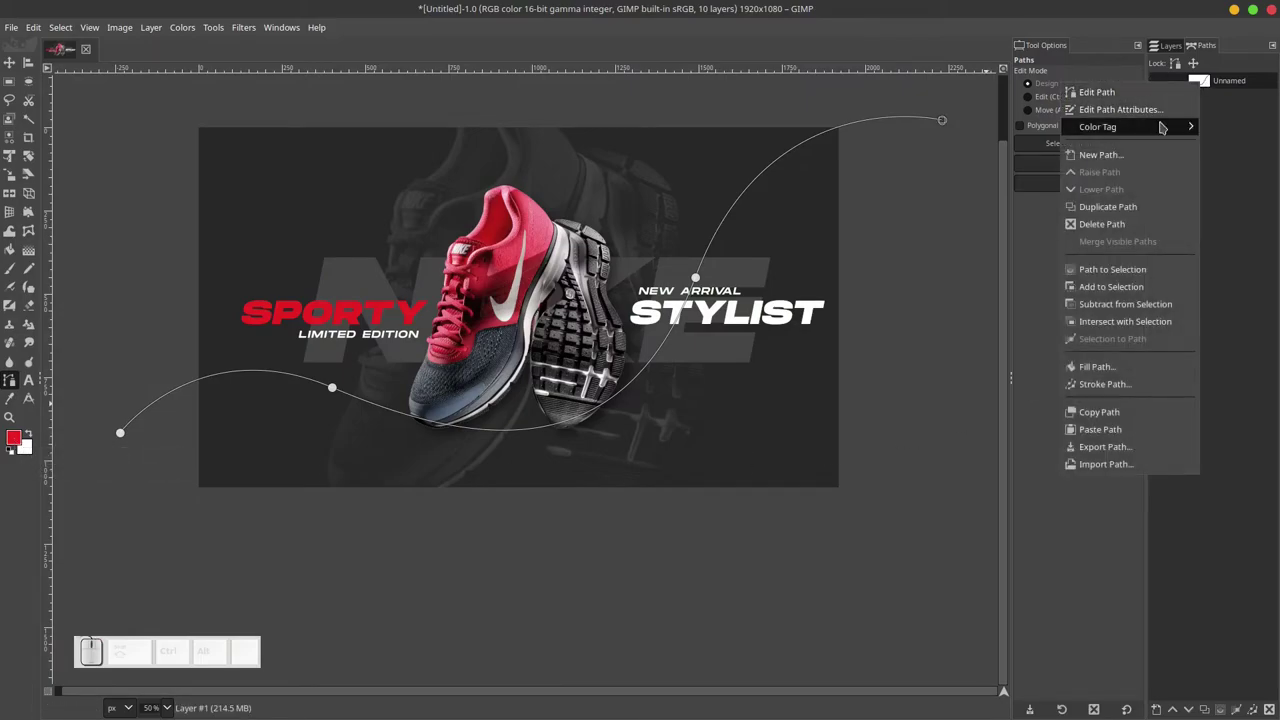
Stroke the path with a solid red line of 10 px width onto Layer #1.
click(1115, 390)
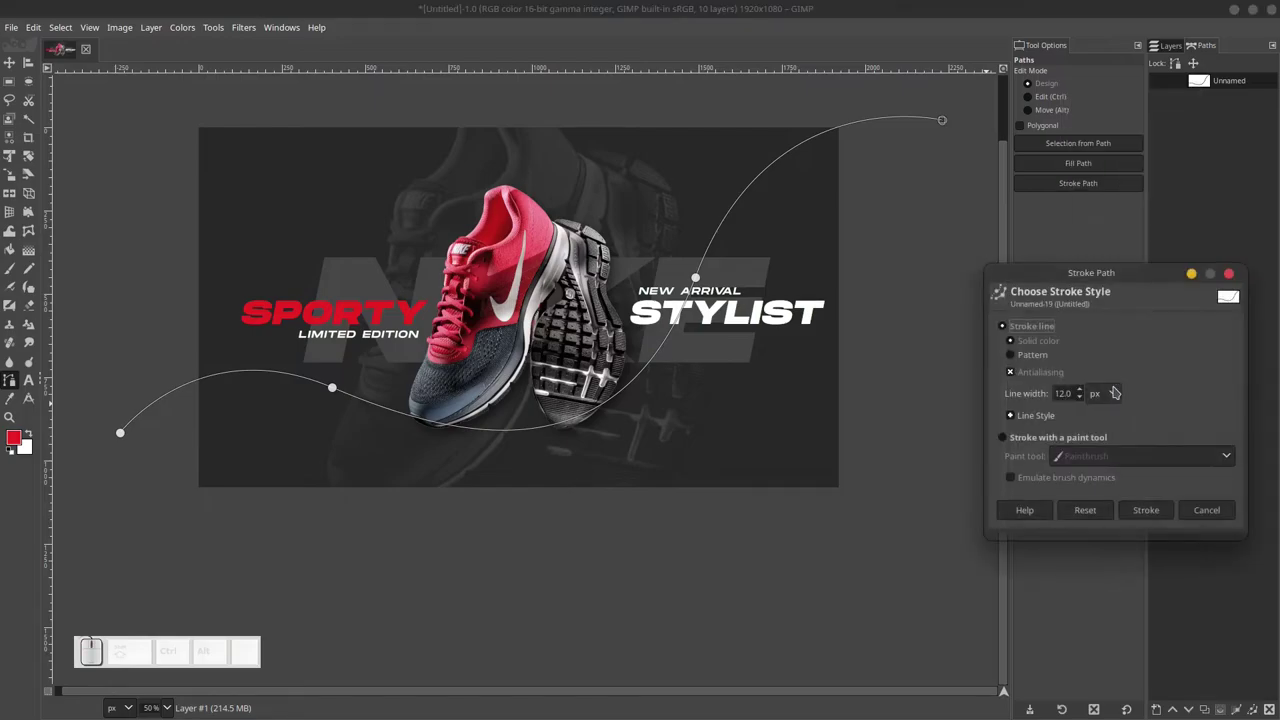
click(1057, 274)
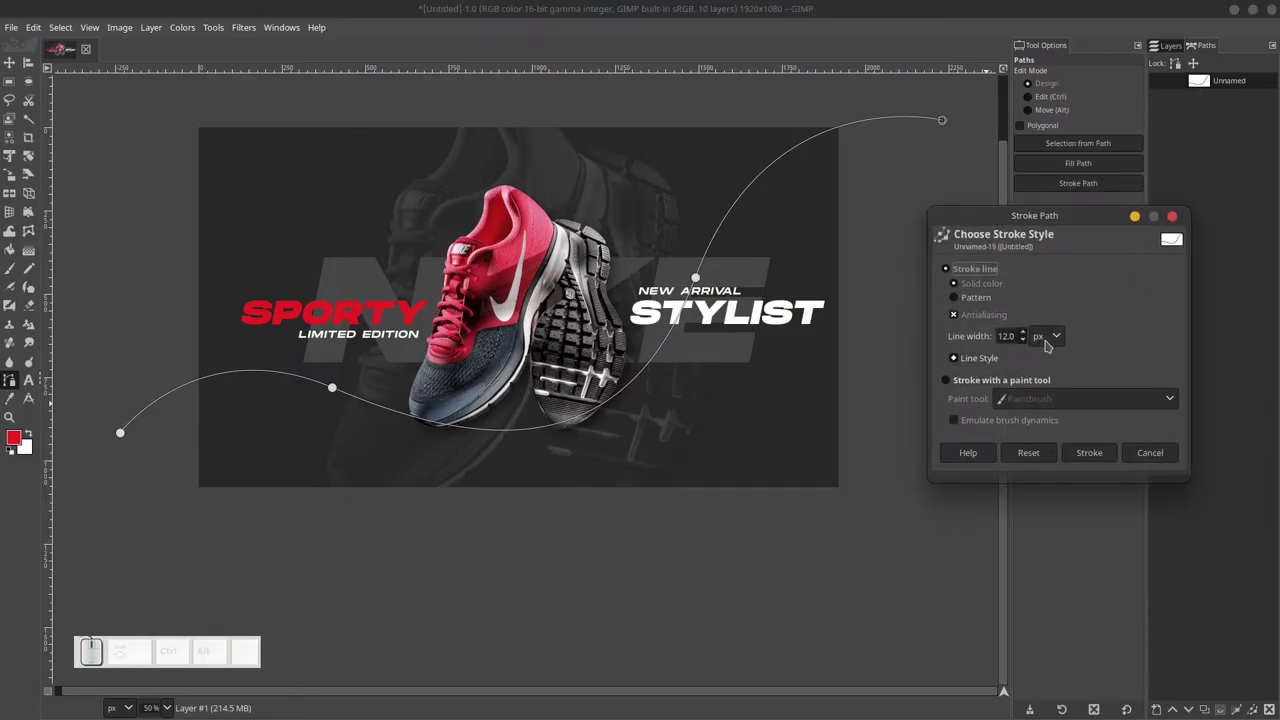
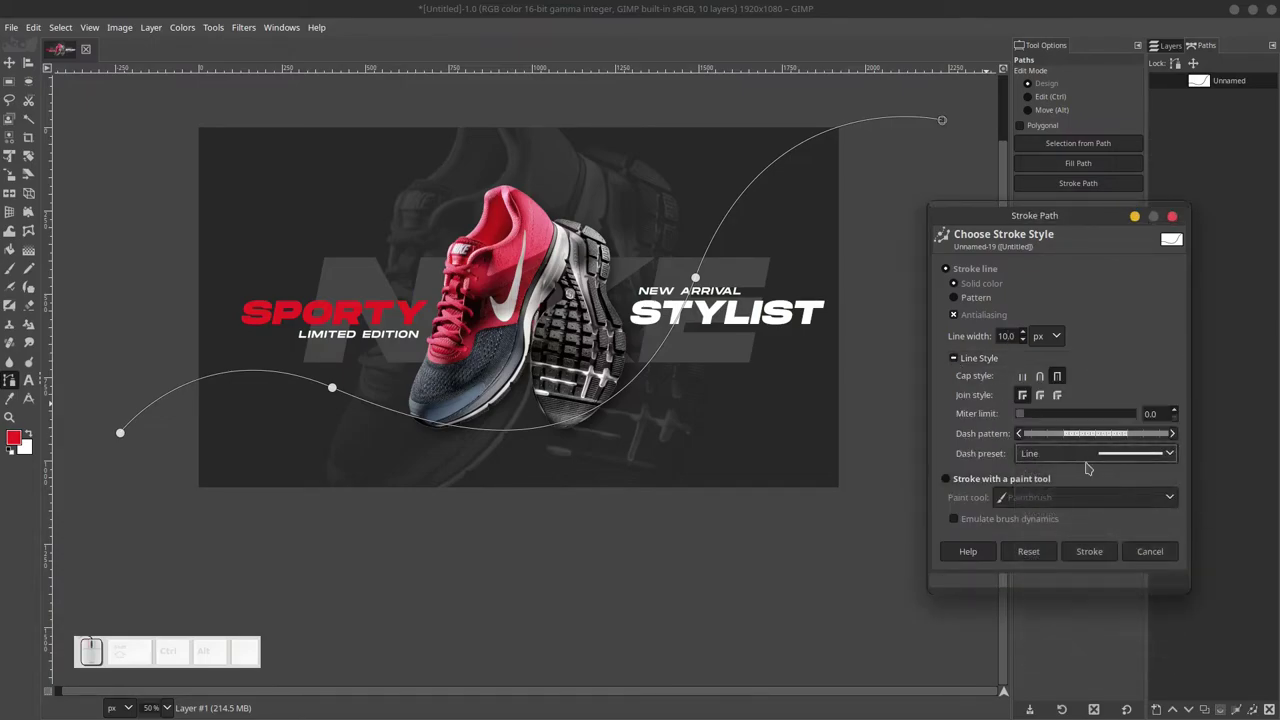
click(1085, 554)
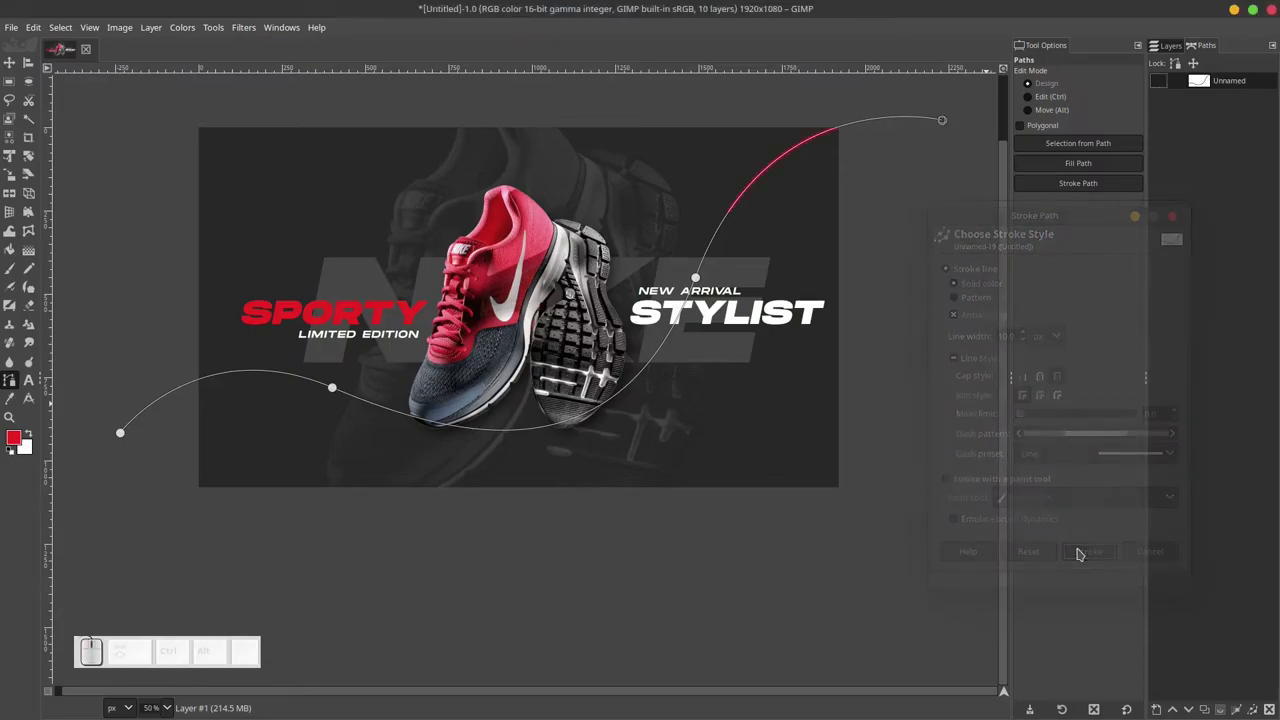
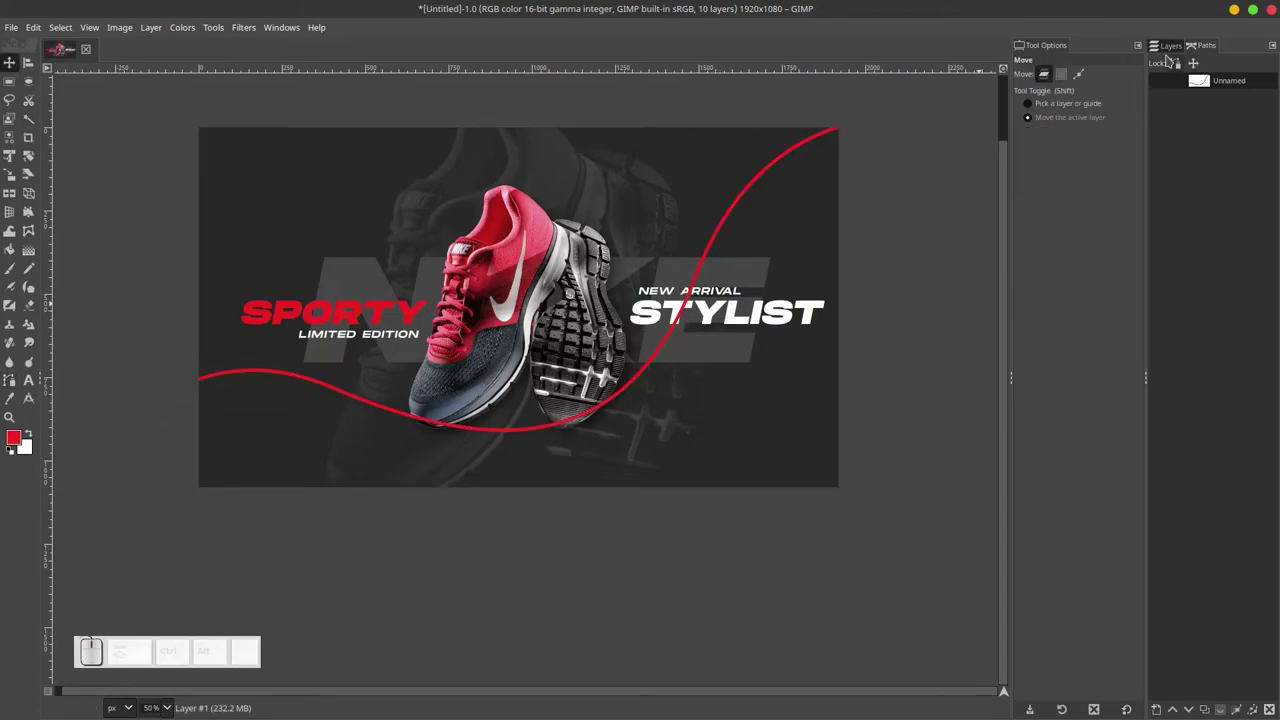
Return to the Layers list and reselect the stroked layer.
click(1171, 48)
click(1164, 116)
click(1163, 117)
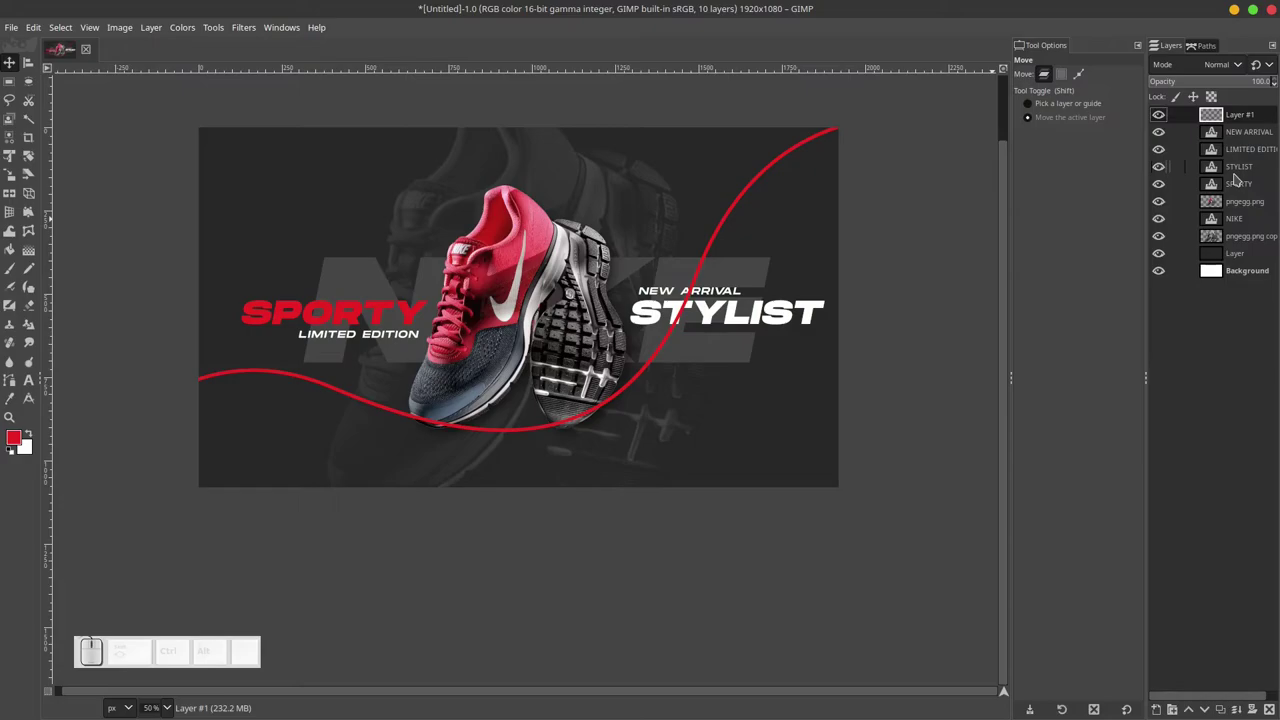
Duplicate Layer #1 as Layer #2 and place the copy just beneath the original red line.
right_click(1251, 114)
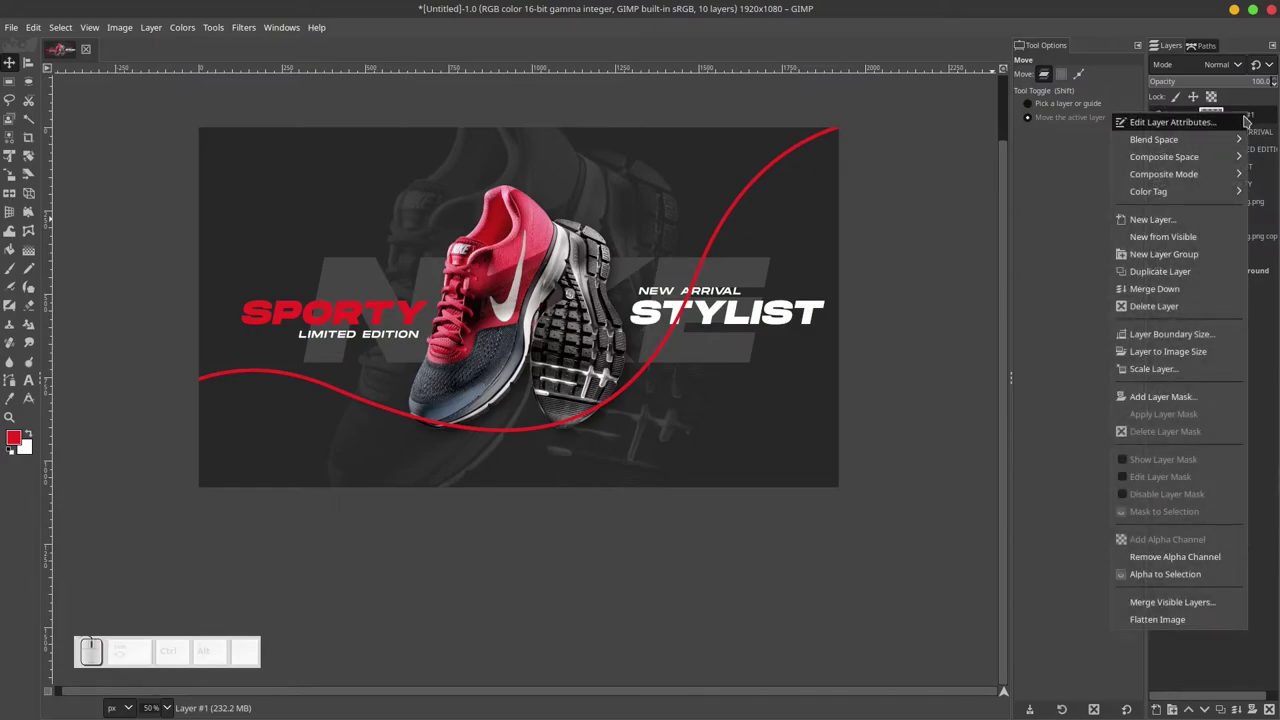
click(1172, 282)
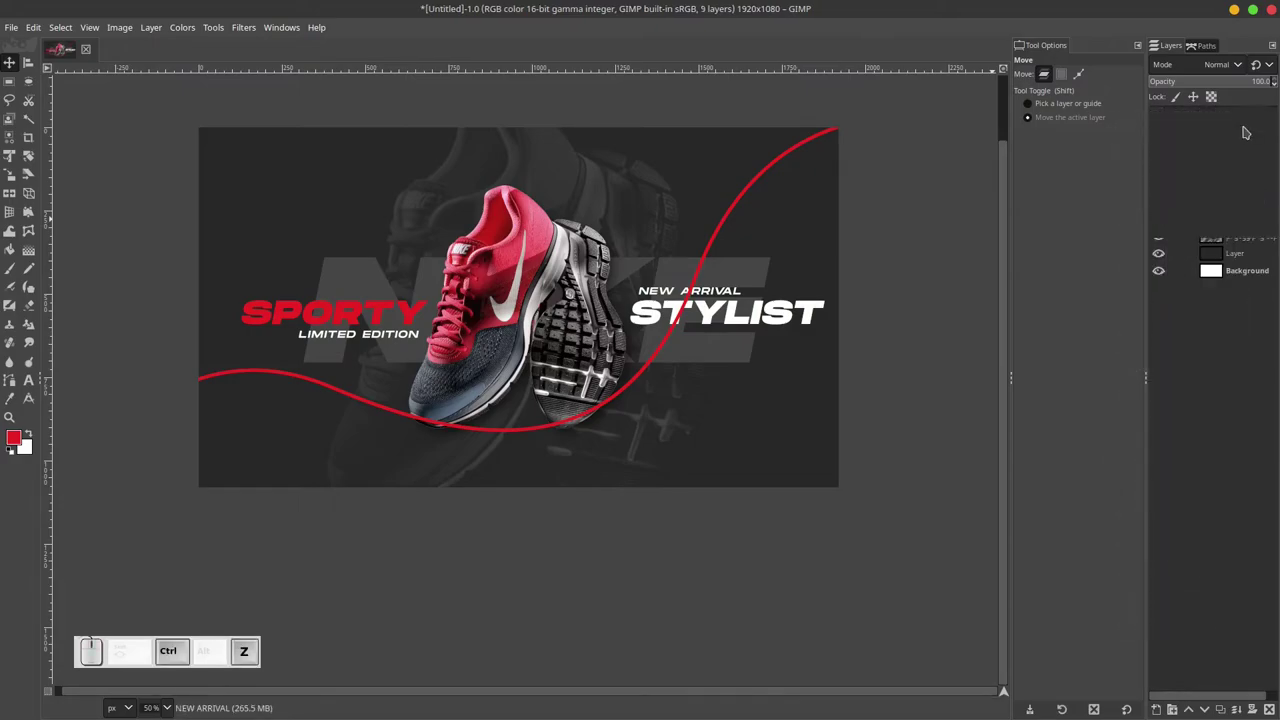
key(ctrl+z)
right_click(1244, 117)
click(1168, 280)
click(1246, 118)
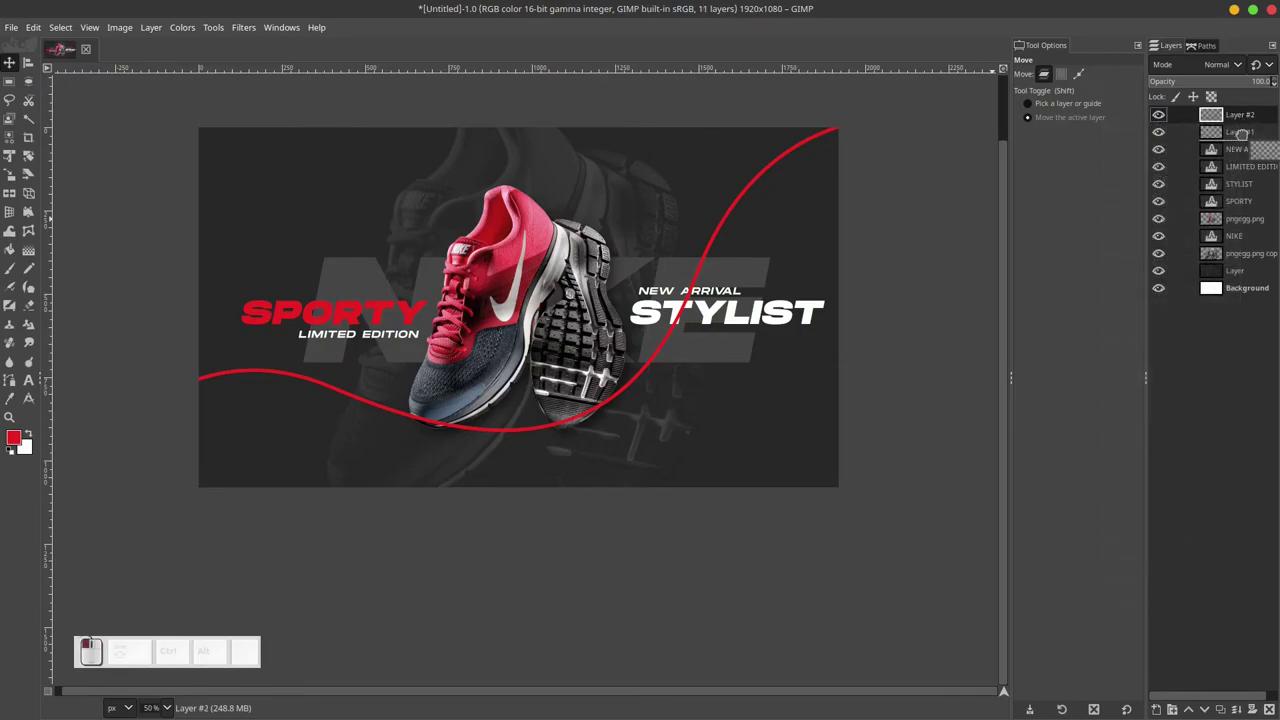
click(1242, 137)
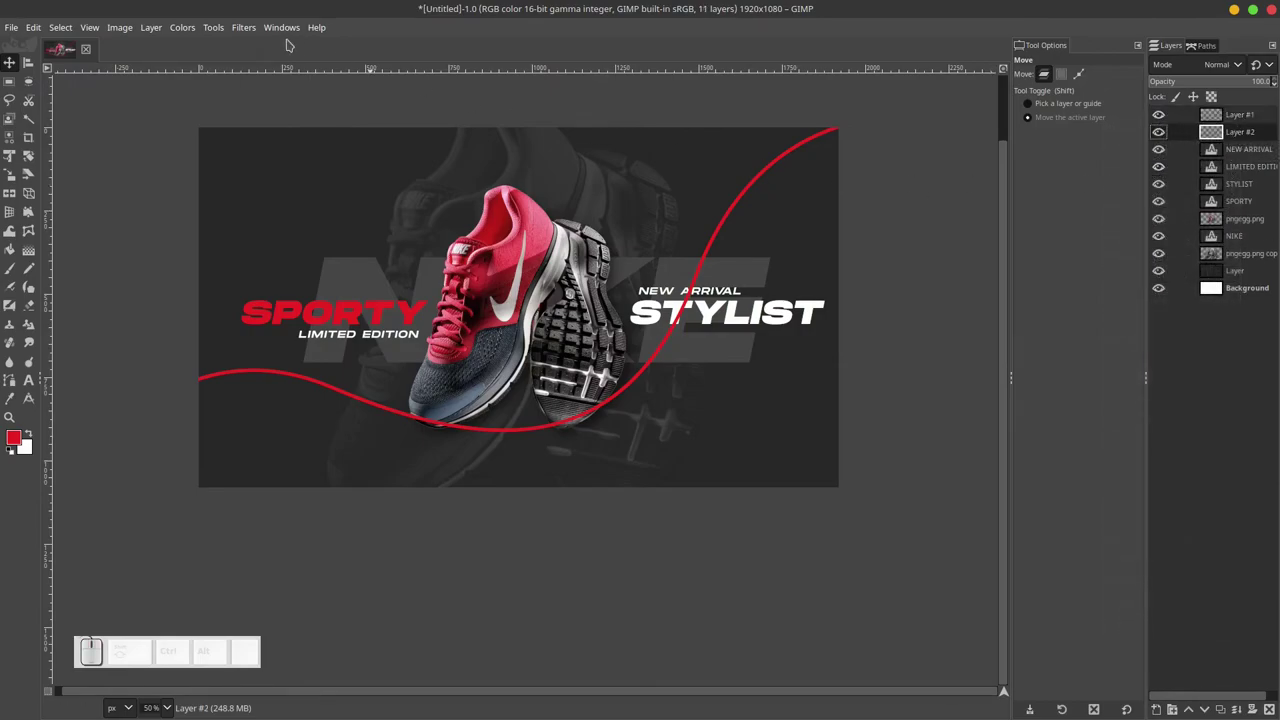
click(241, 30)
Apply a Gaussian blur of about 9.83 to Layer #2 so the red curve gains a soft glow.
click(281, 132)
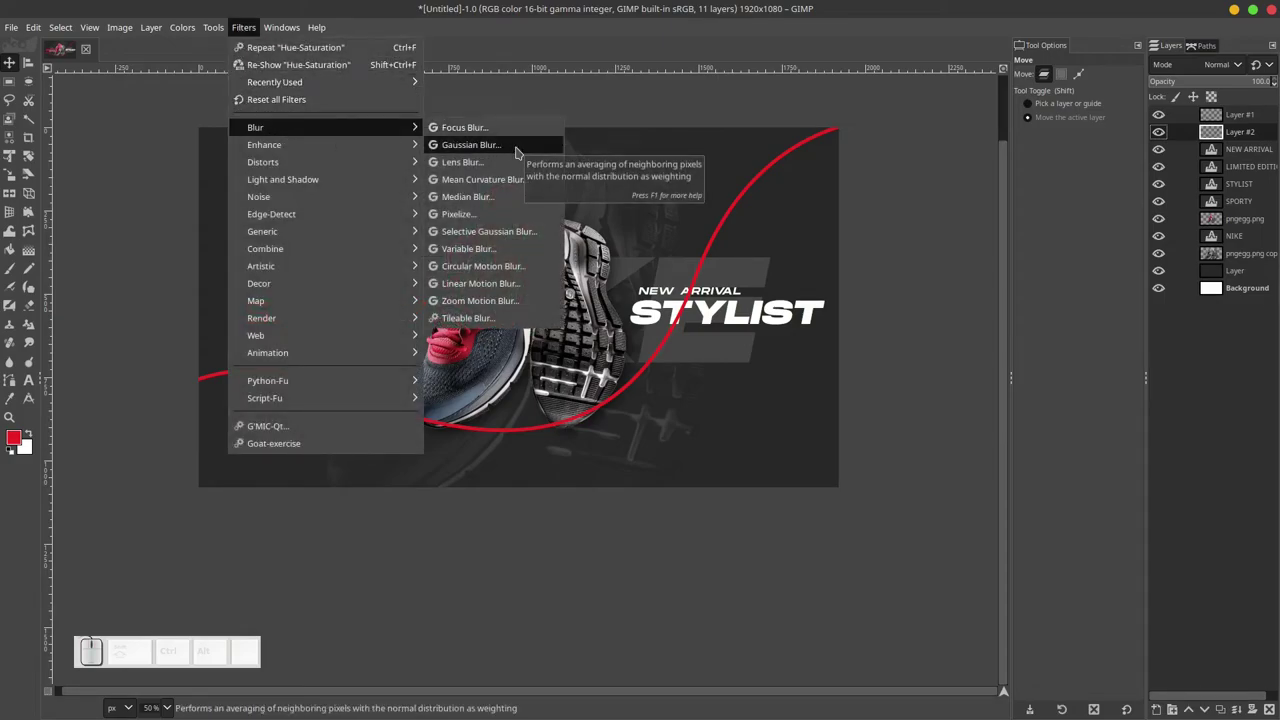
click(519, 150)
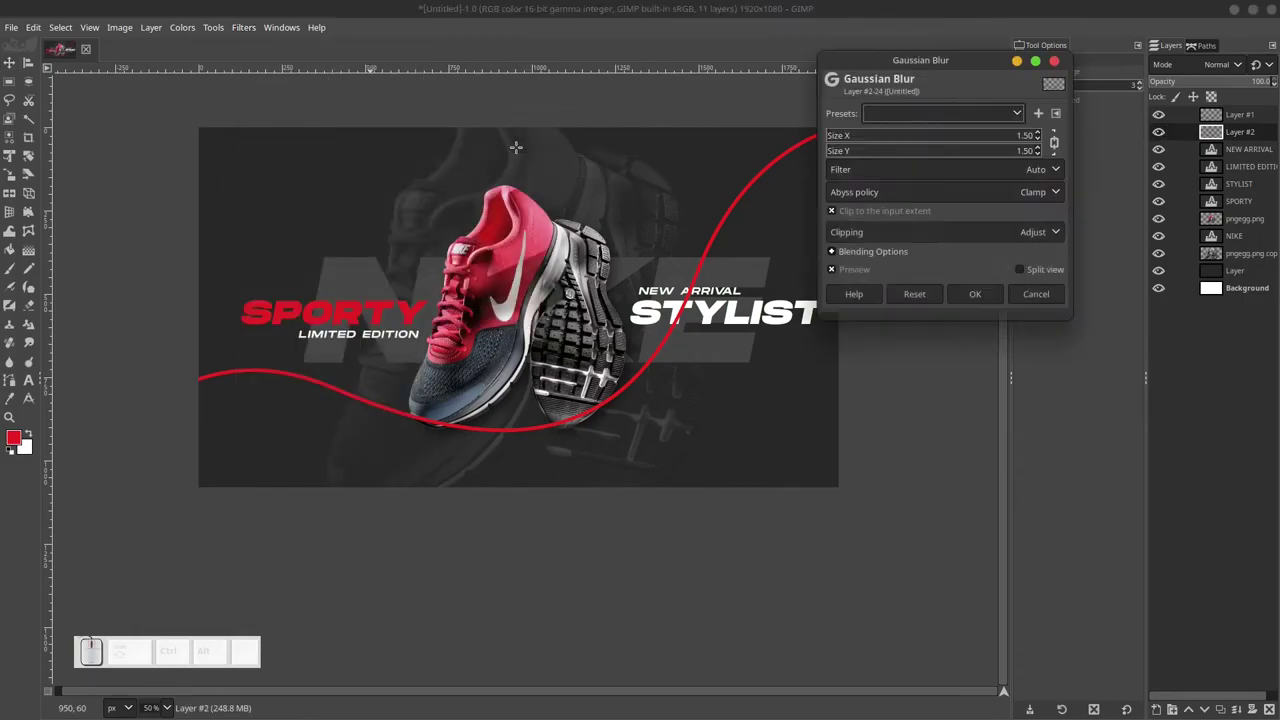
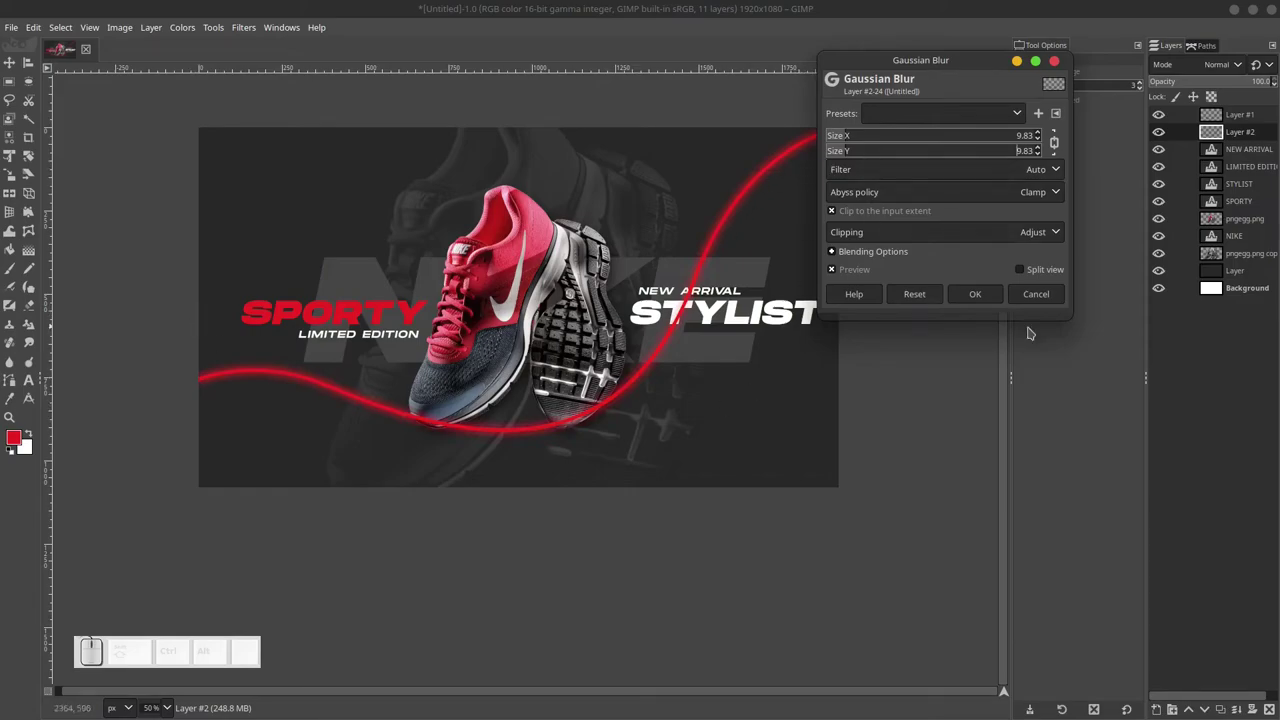
click(987, 300)
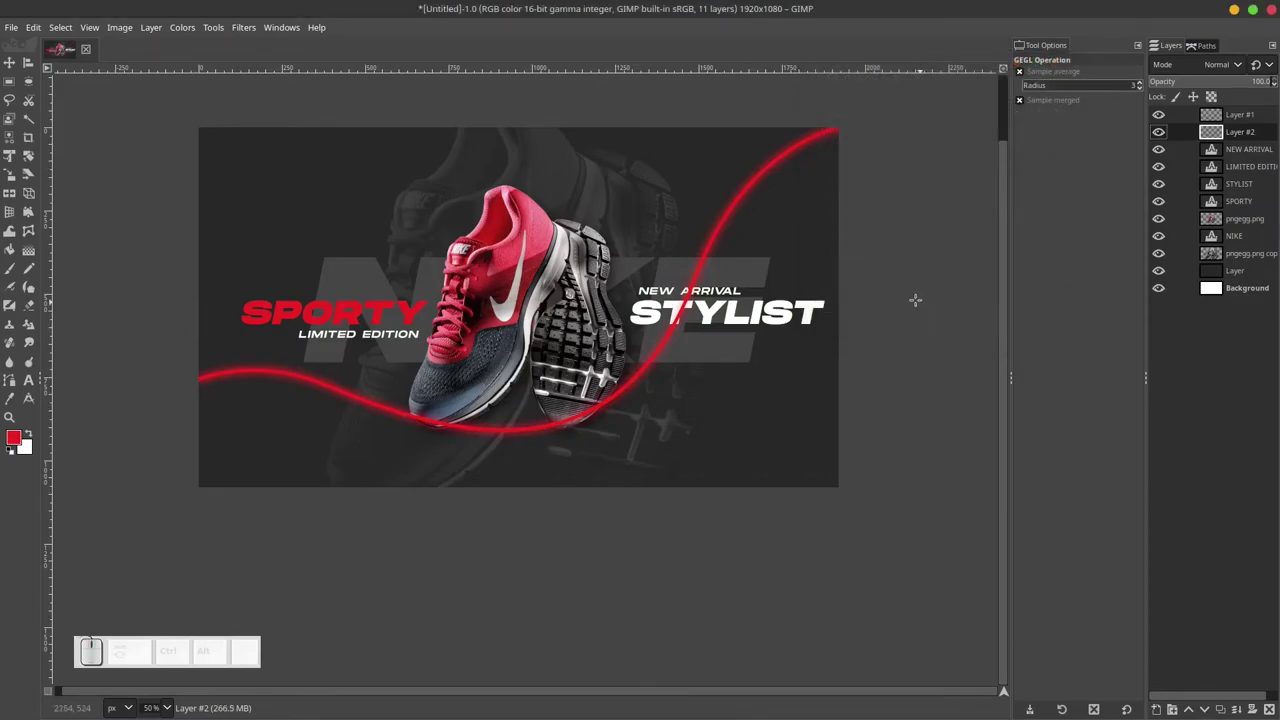
scroll(up, 3)
scroll(up, 3)
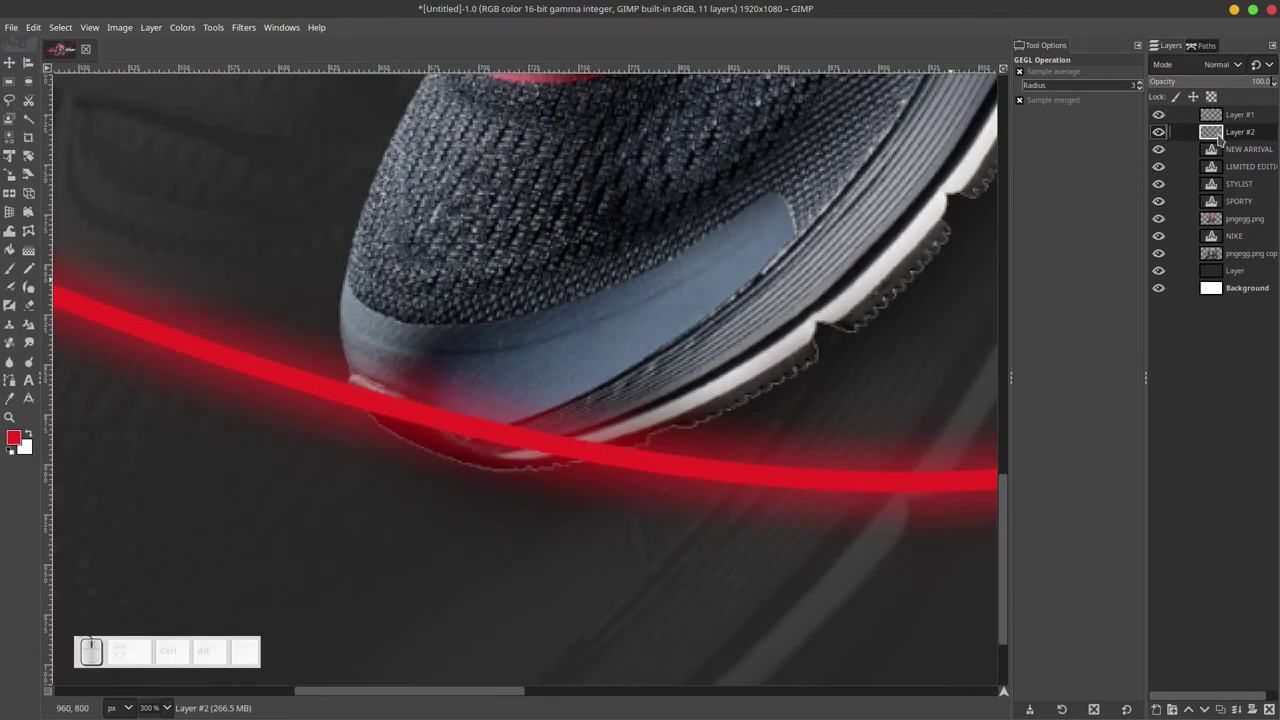
click(1219, 138)
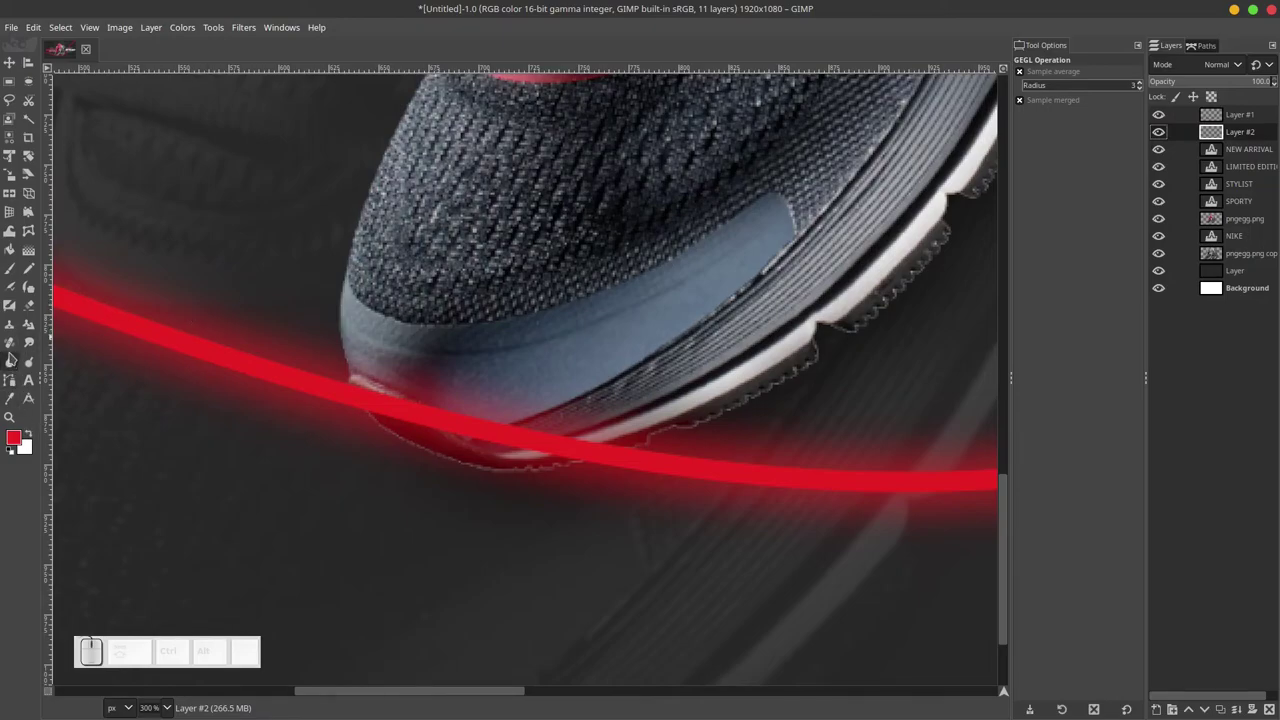